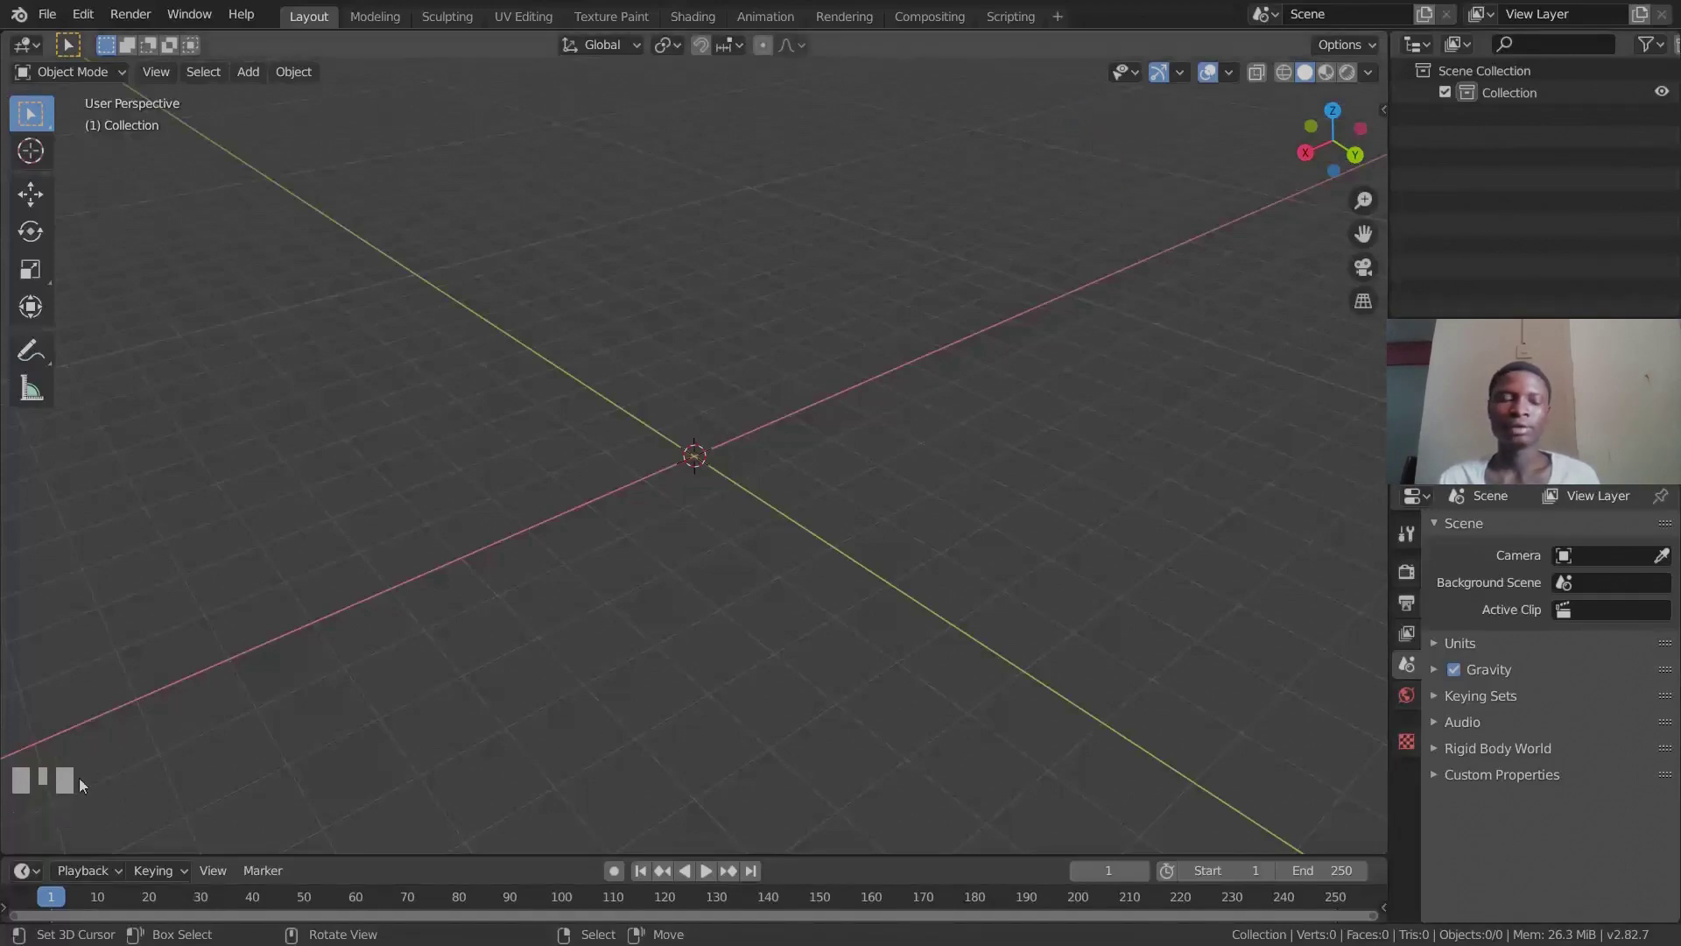
Try assorted single-key shortcuts (A, numpad 5, S, D, F, G, H, K, L) in the empty viewport.
key("a")
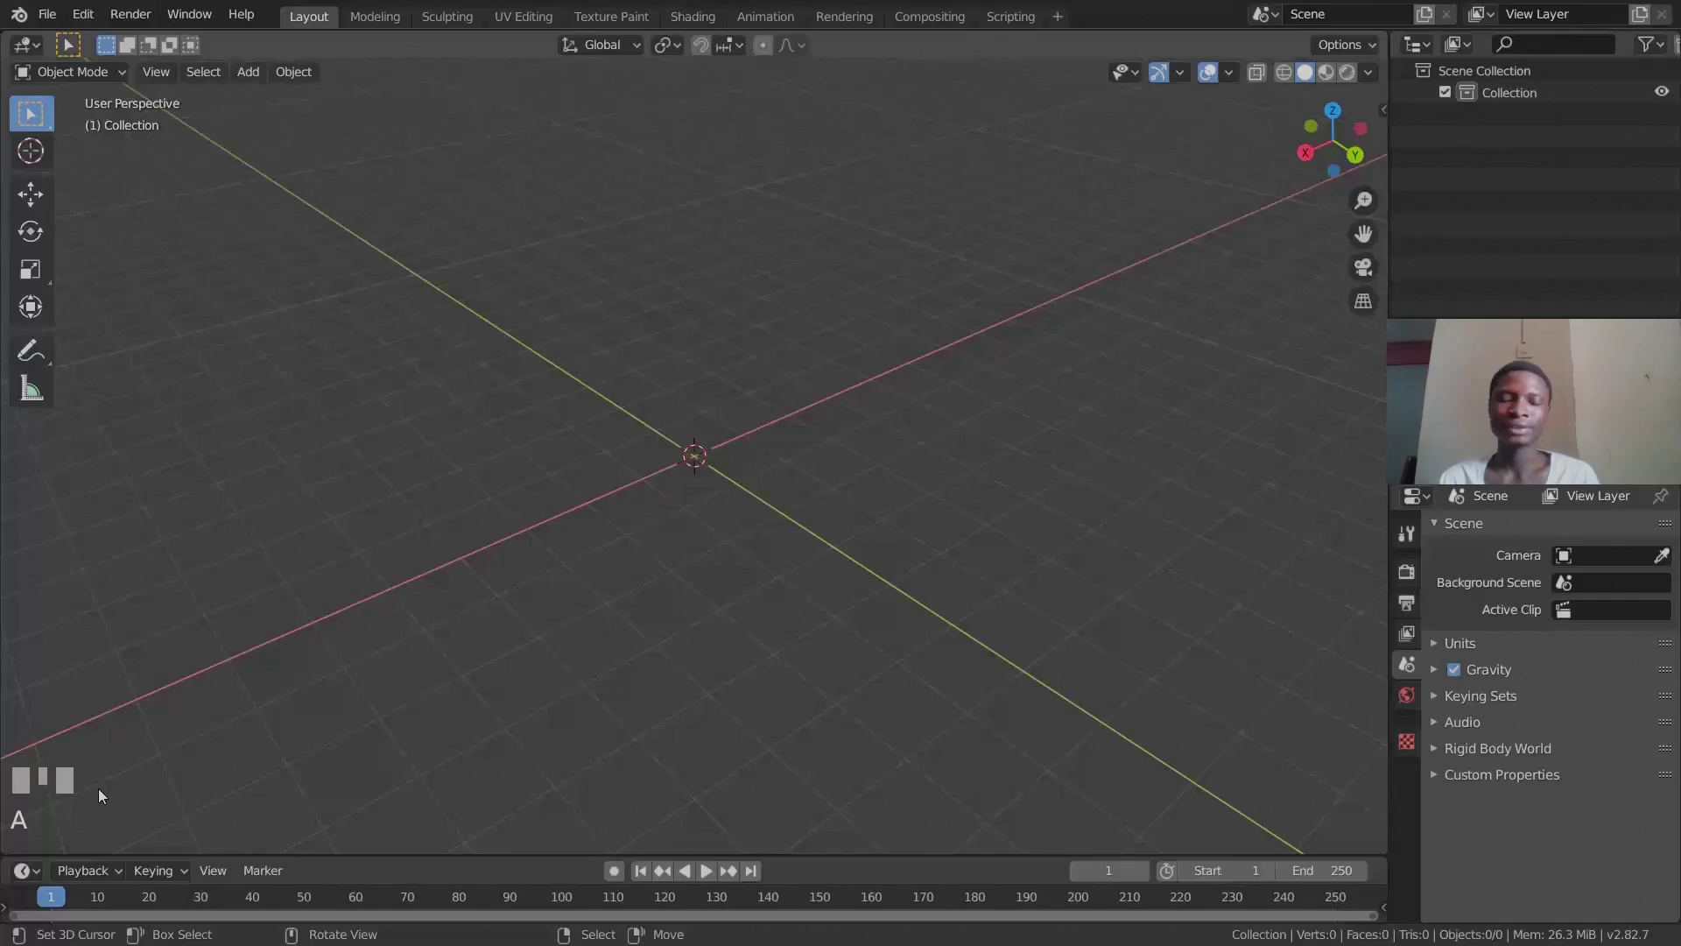
key("KP_5")
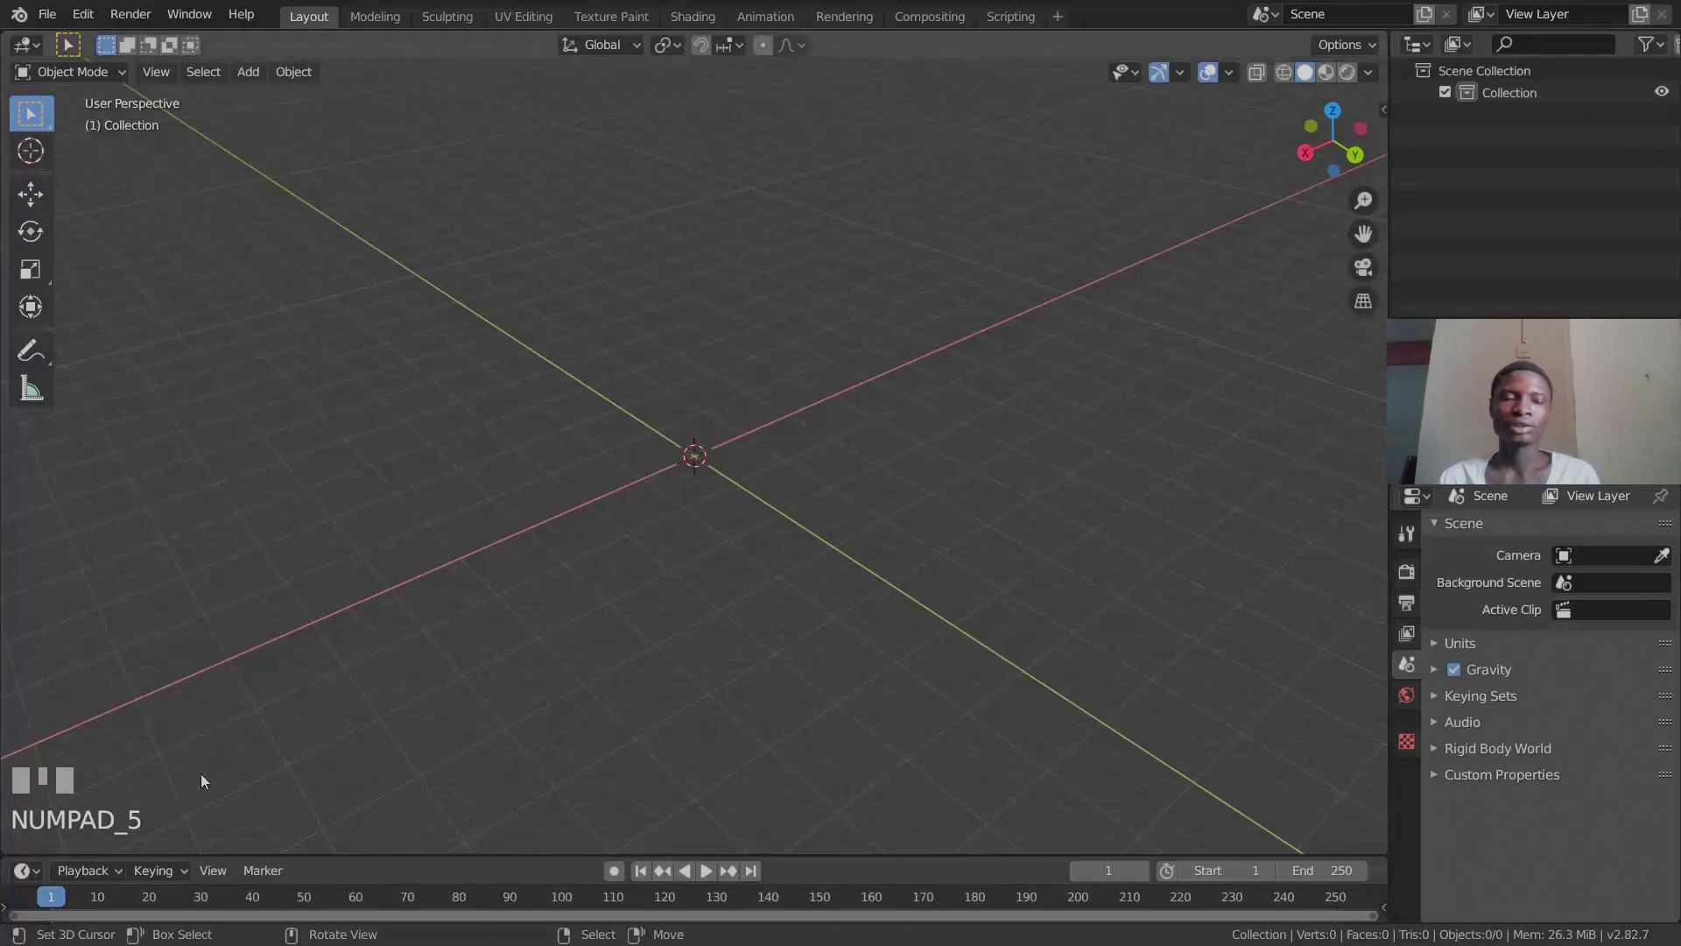
key("a")
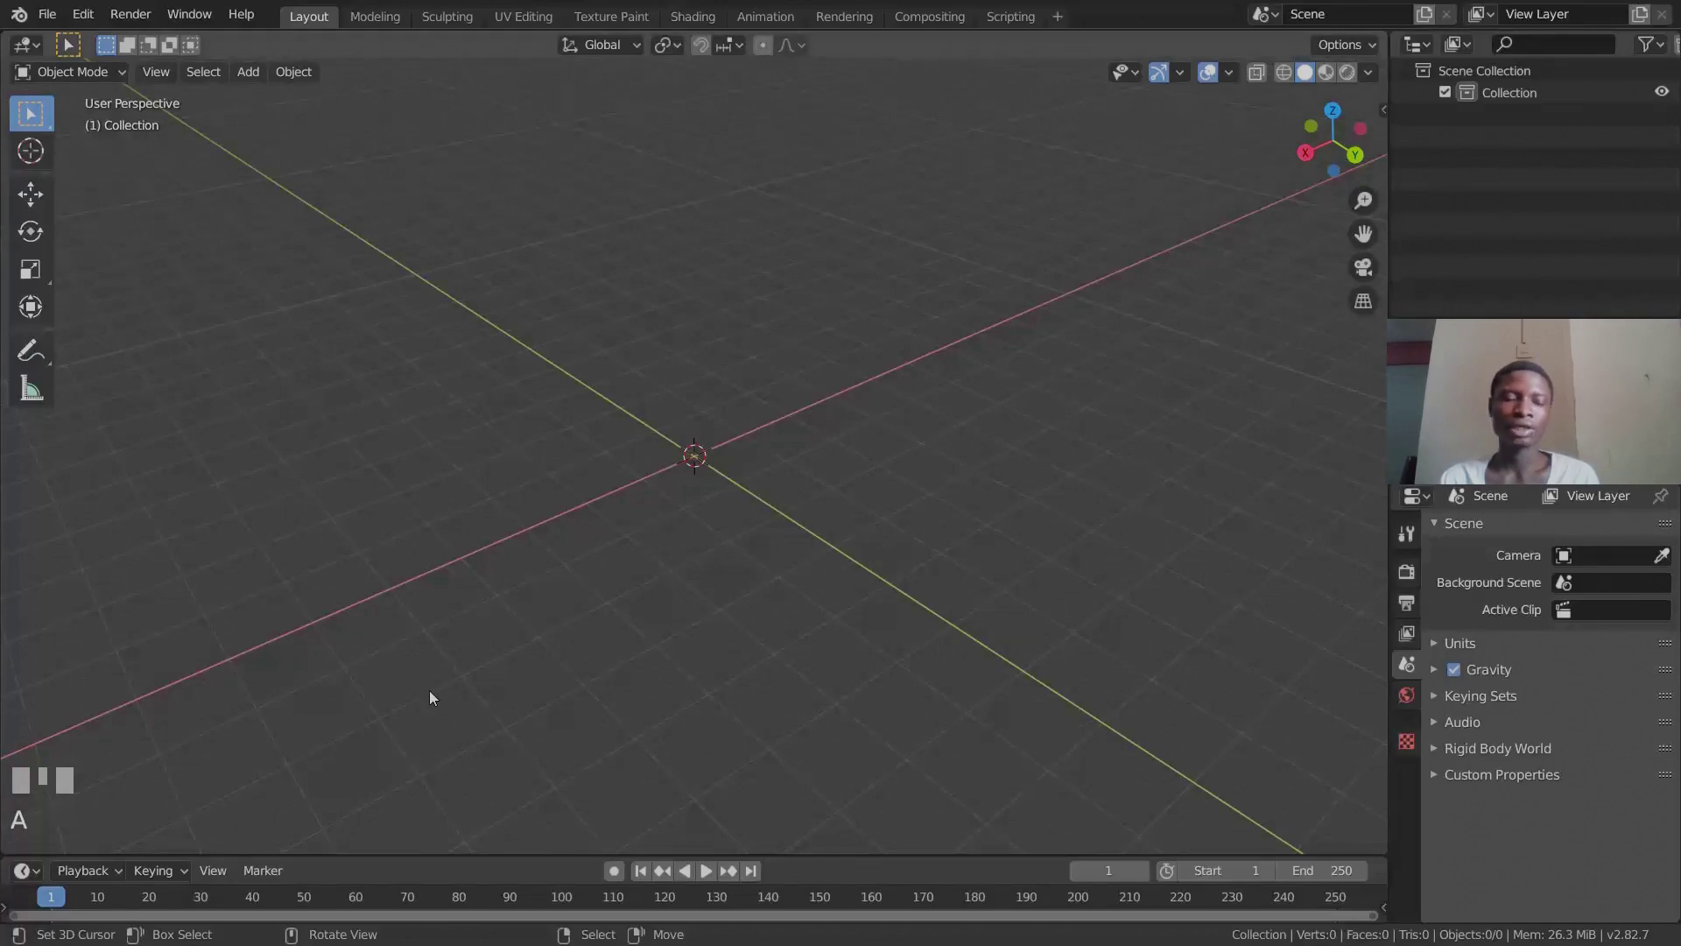
key("s")
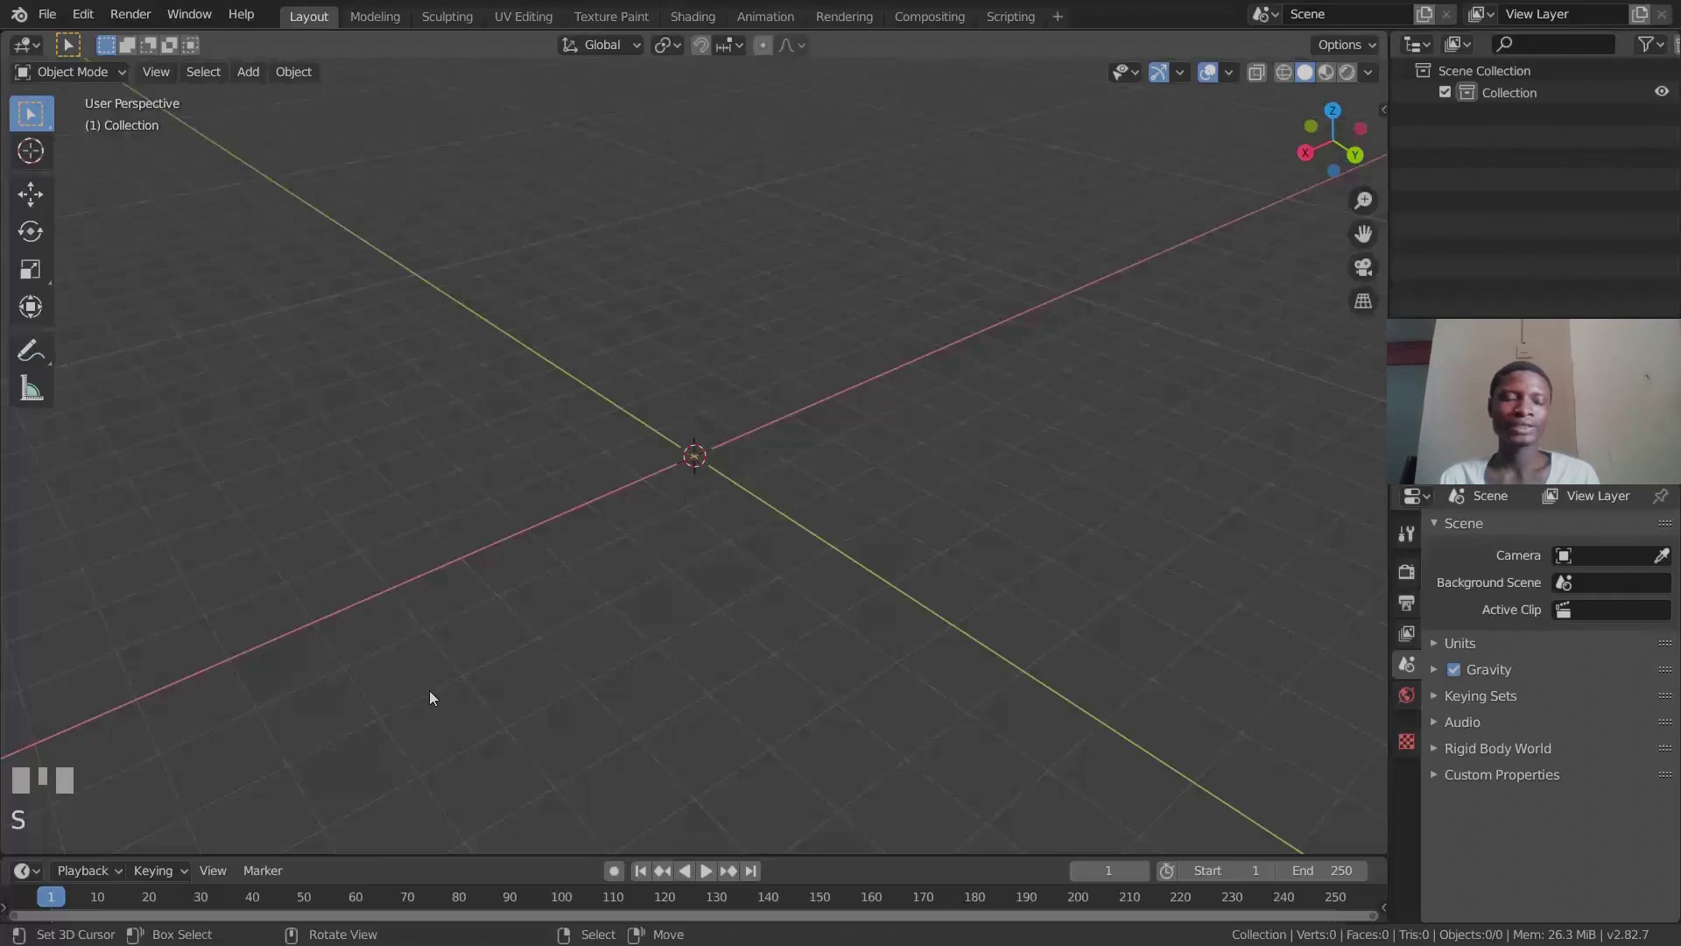
key("d")
key("f")
key("g")
key("h")
key("k")
key("l")
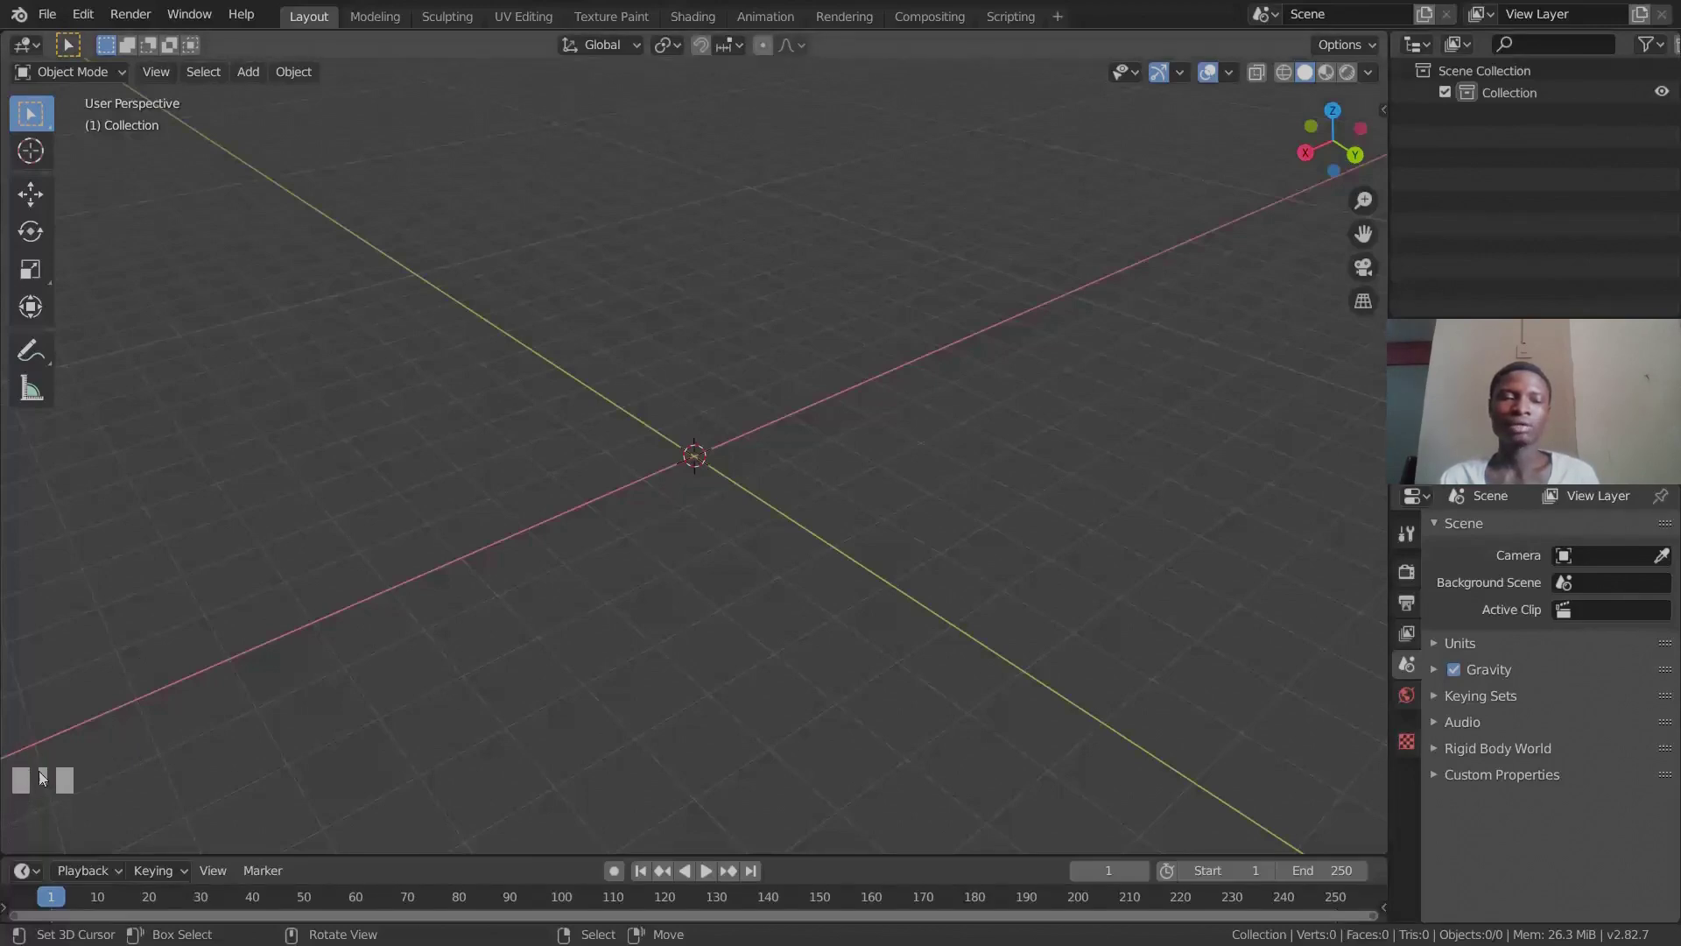
Place the 3D cursor at a new spot away from the world origin.
left_click_drag(437, 668, 737, 465)
right_click(737, 465)
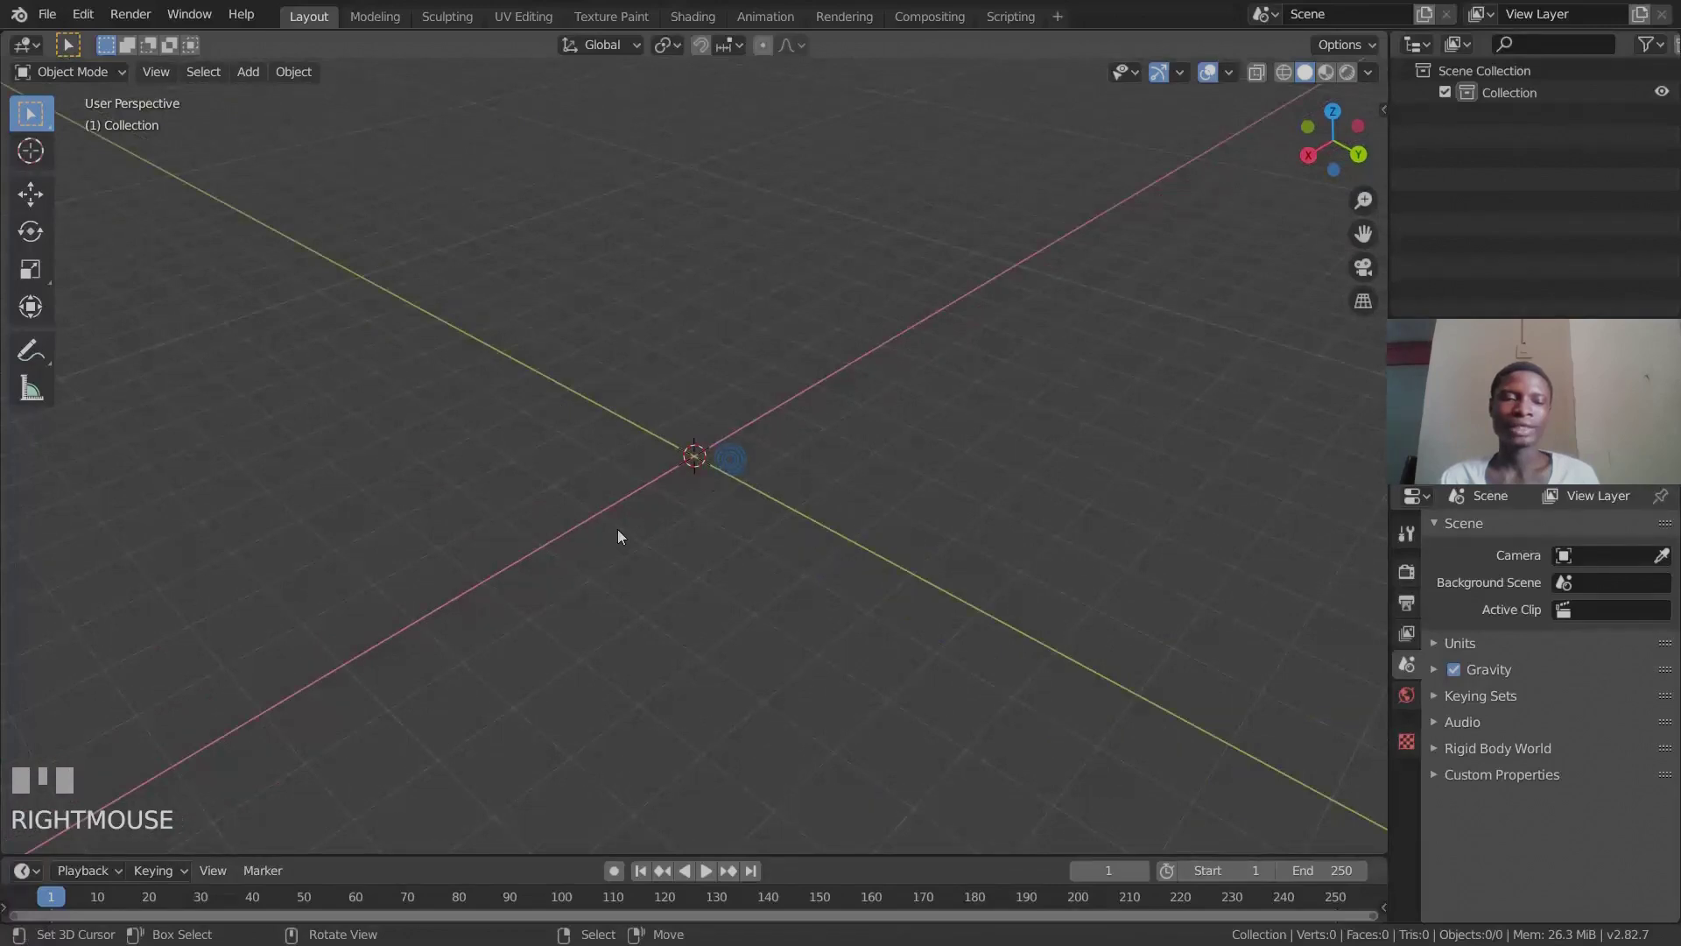
double_click(617, 539)
right_click(1020, 433)
scroll("up", 3)
scroll("down", 3)
Move the 3D cursor again, dropping it farther back in the scene.
middle_click(705, 597)
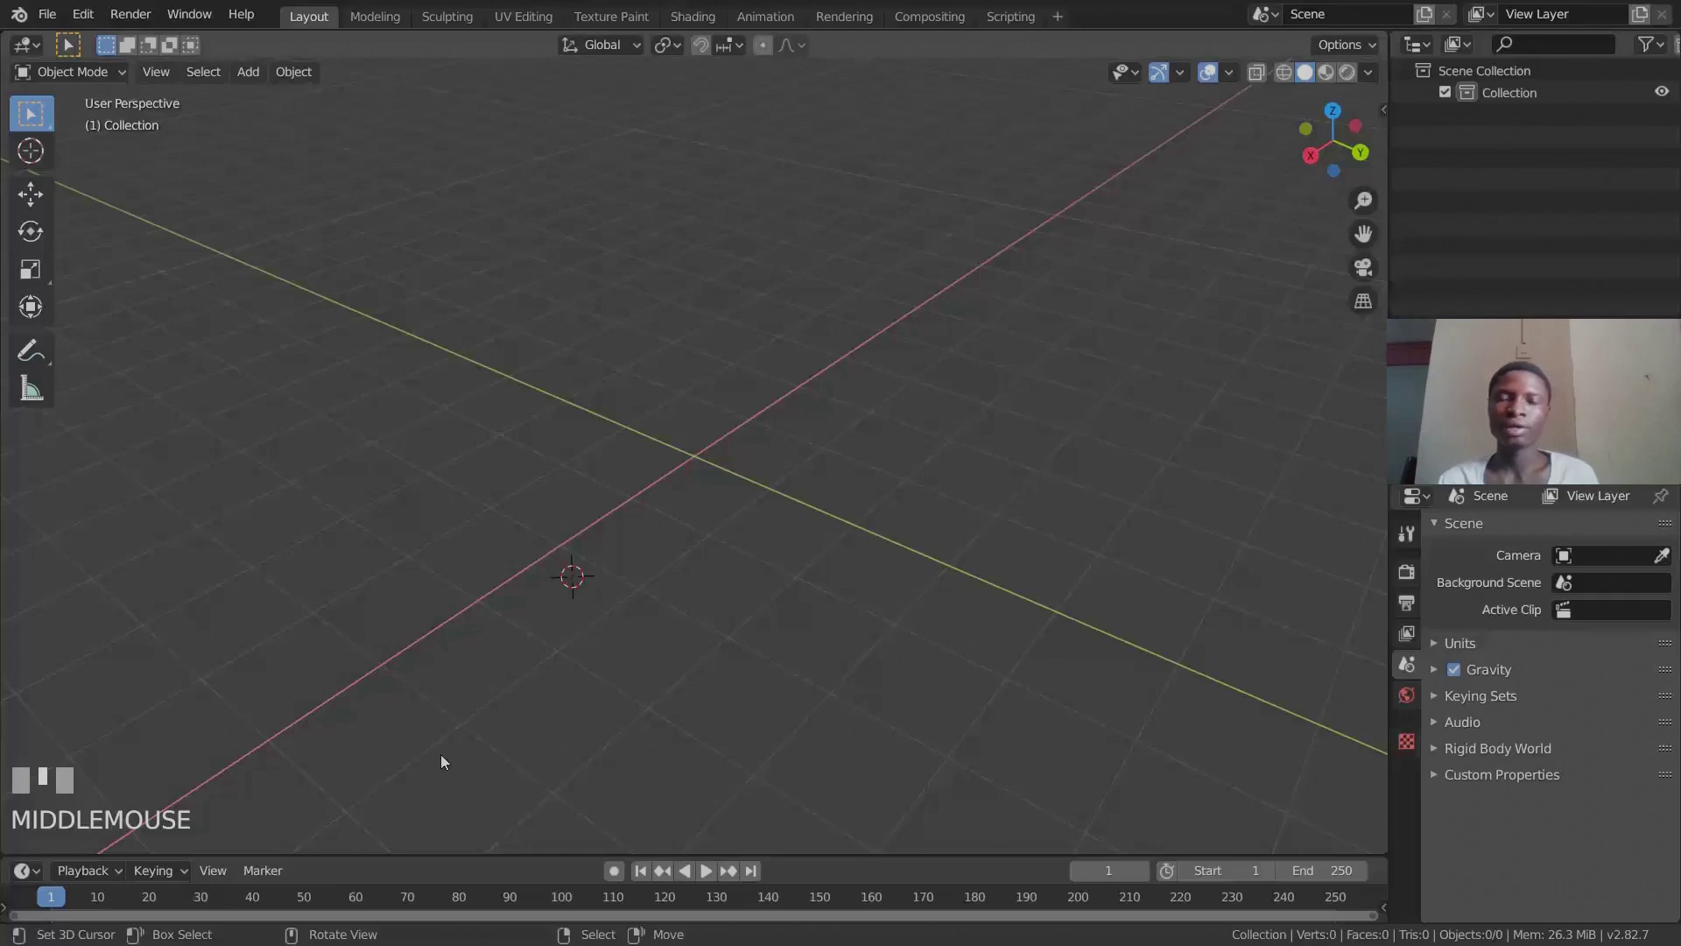
scroll("up", 3)
left_click_drag(656, 652, 667, 635)
scroll("down", 3)
left_click_drag(658, 620, 693, 602)
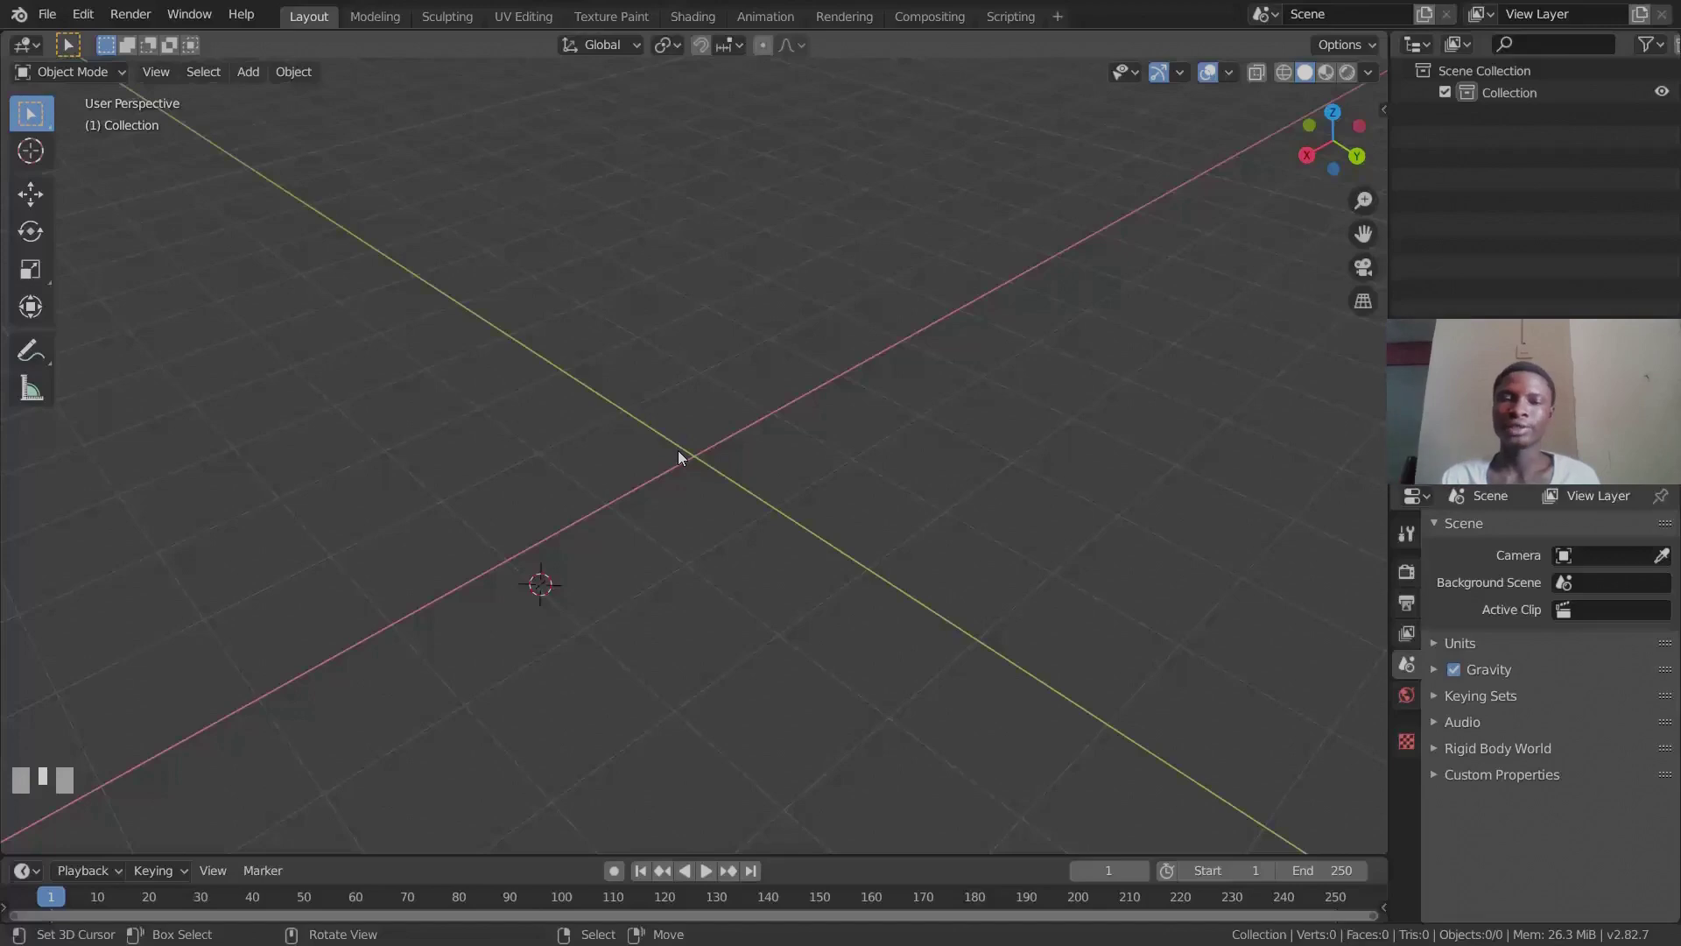
left_click(885, 173)
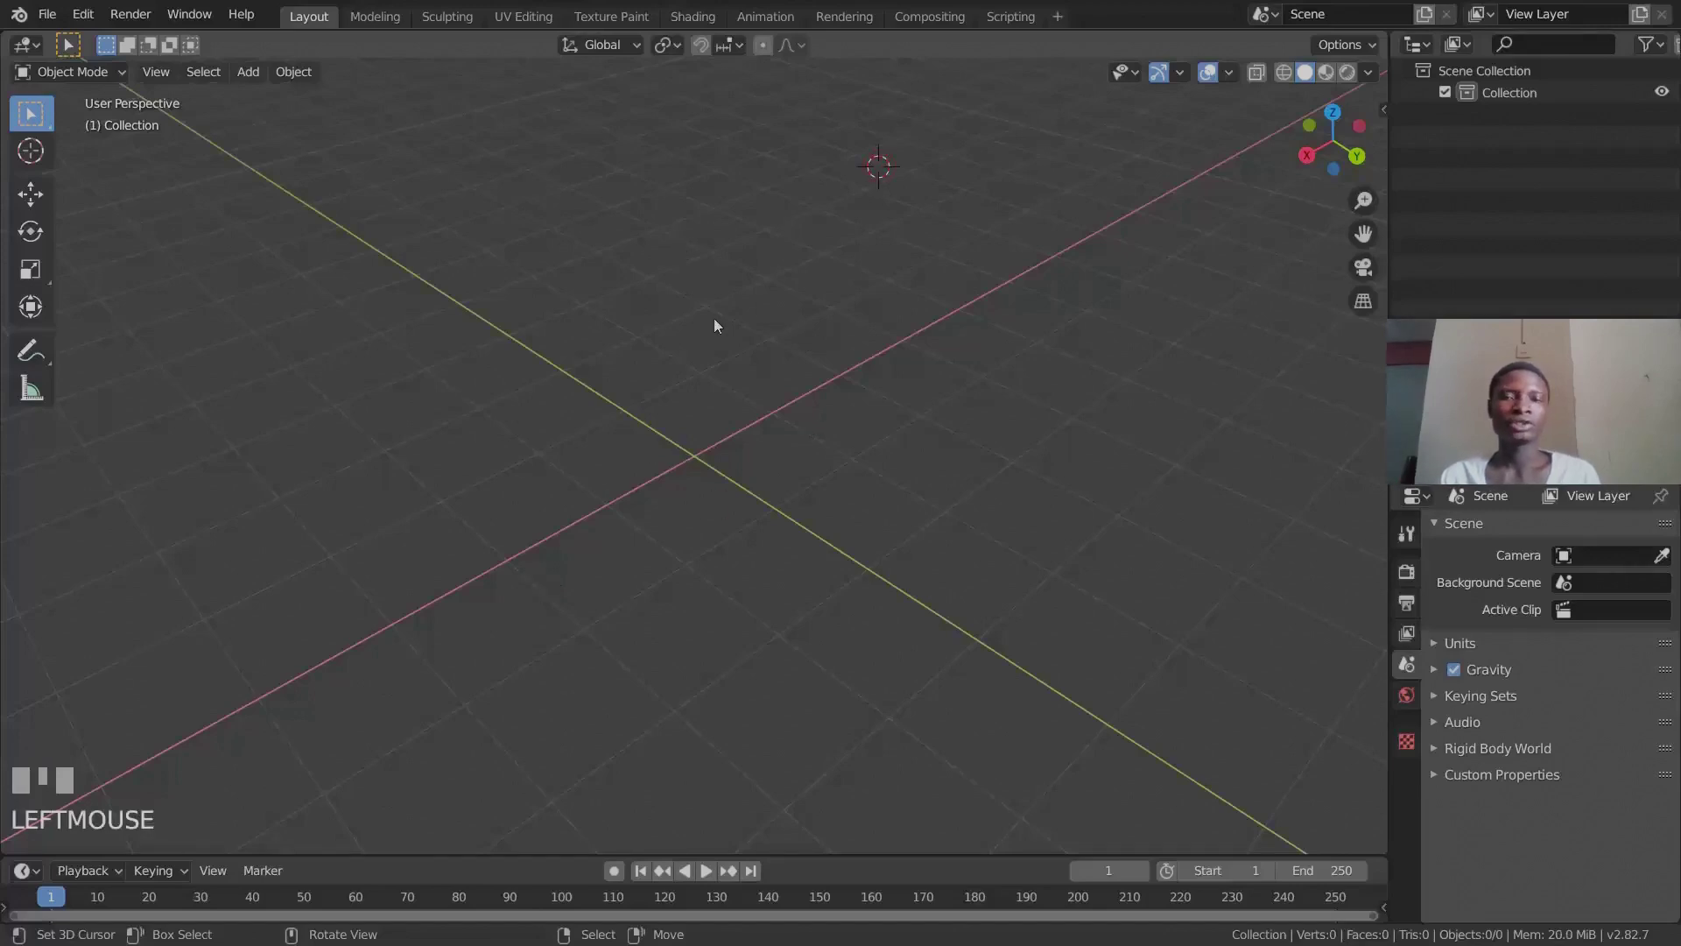
Bring up the Shift+S snap pie menu for the 3D cursor.
key("shift+s")
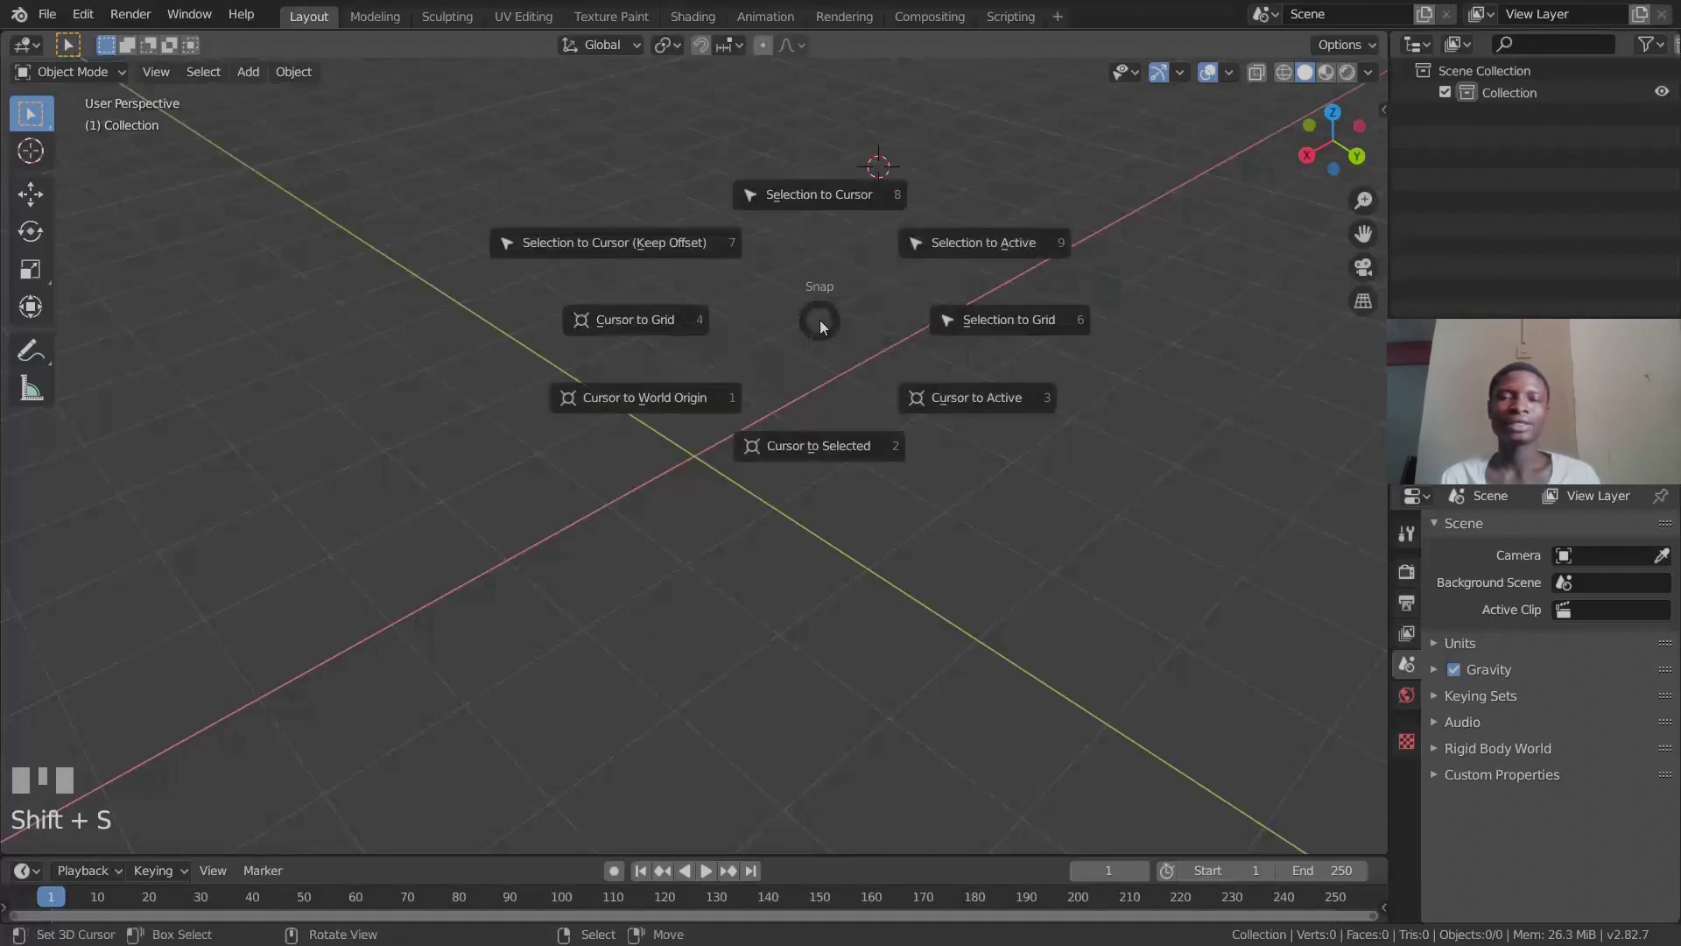
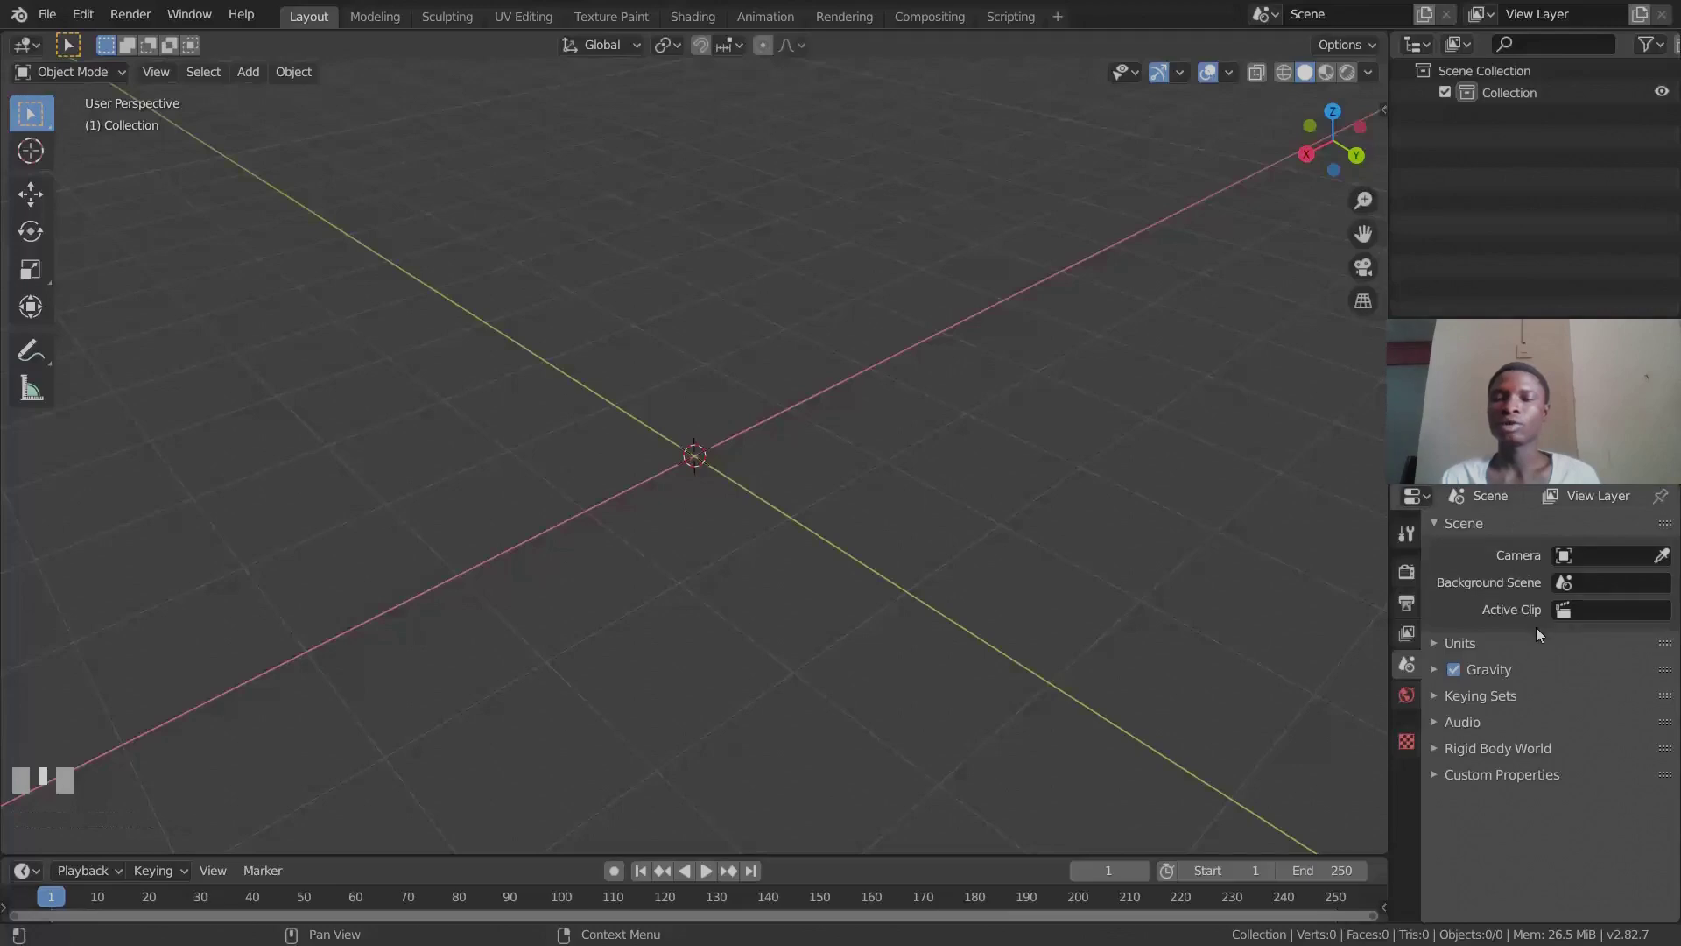
Snap the 3D cursor back to the world origin via the Shift+S menu.
key("shift+s")
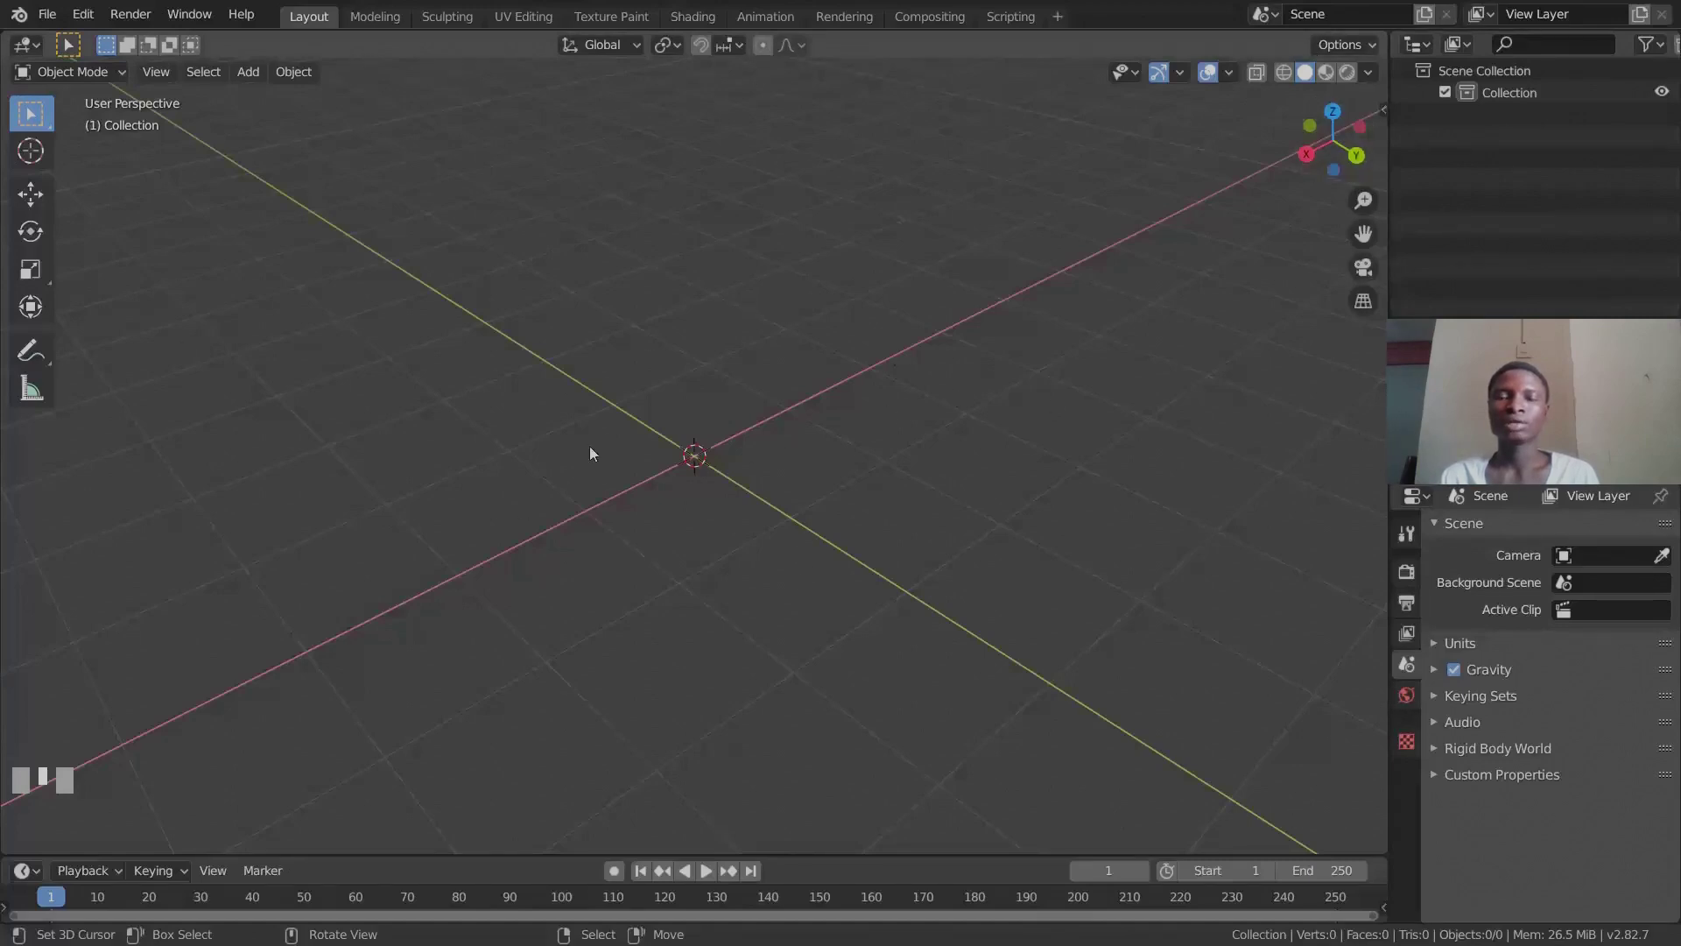
key("shift+s")
right_click(768, 331)
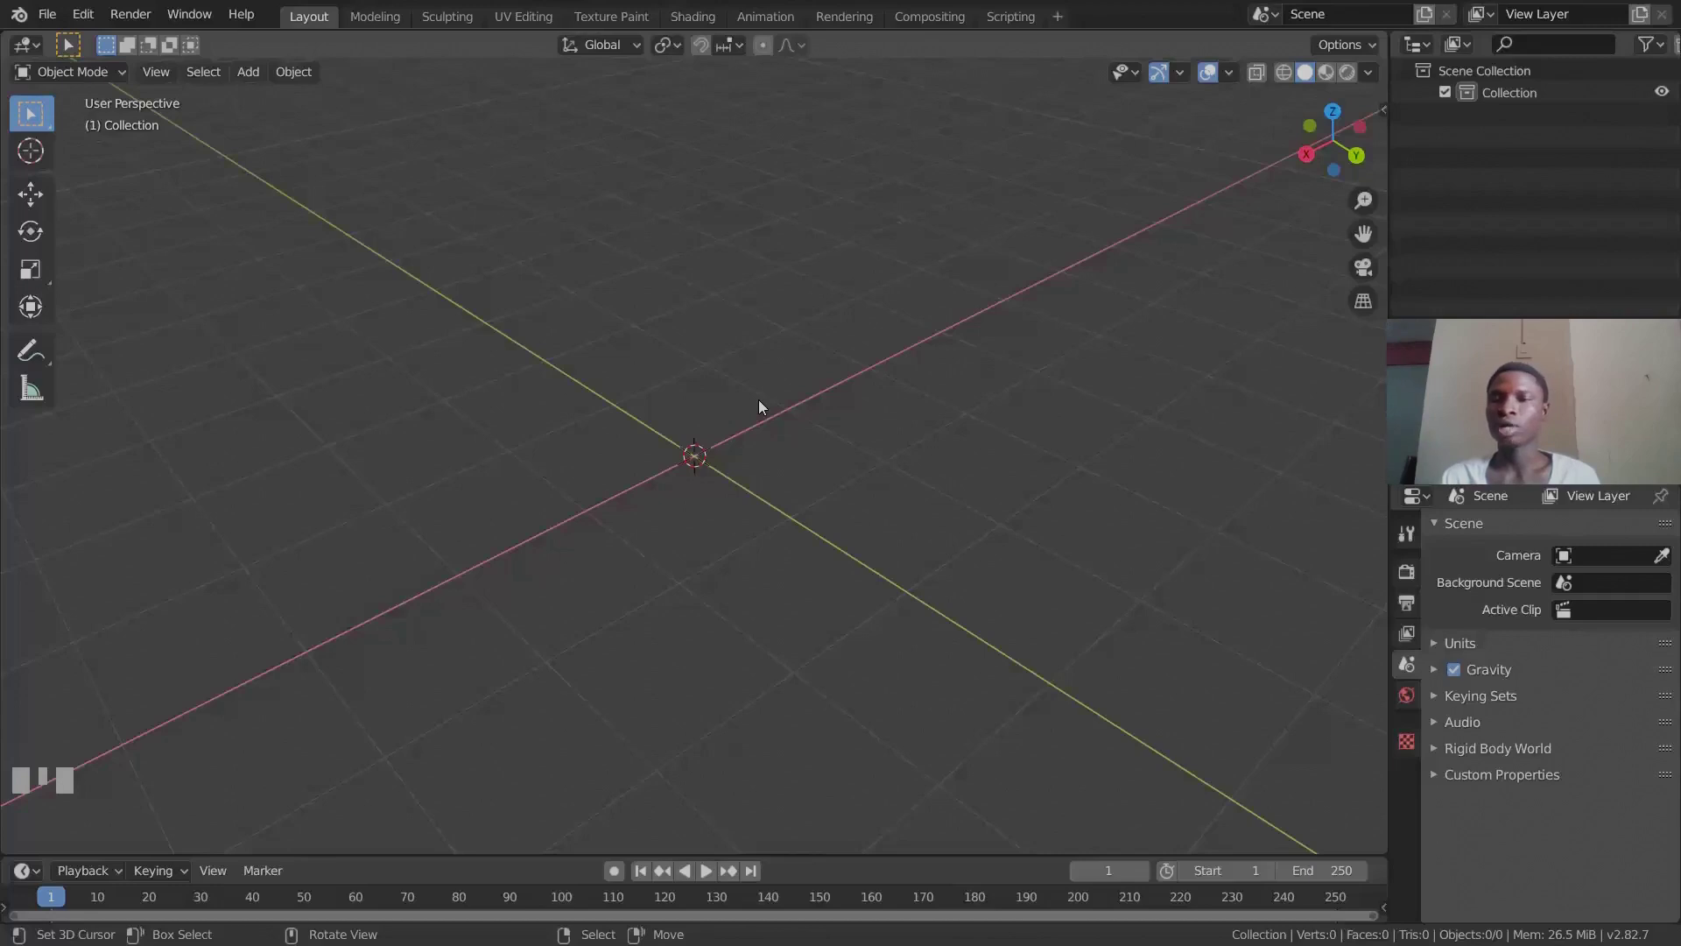
Bring up the Shift+A add menu and hover Mesh > Archipack.
scroll("up", 3)
middle_click(718, 465)
scroll("down", 3)
middle_click(783, 449)
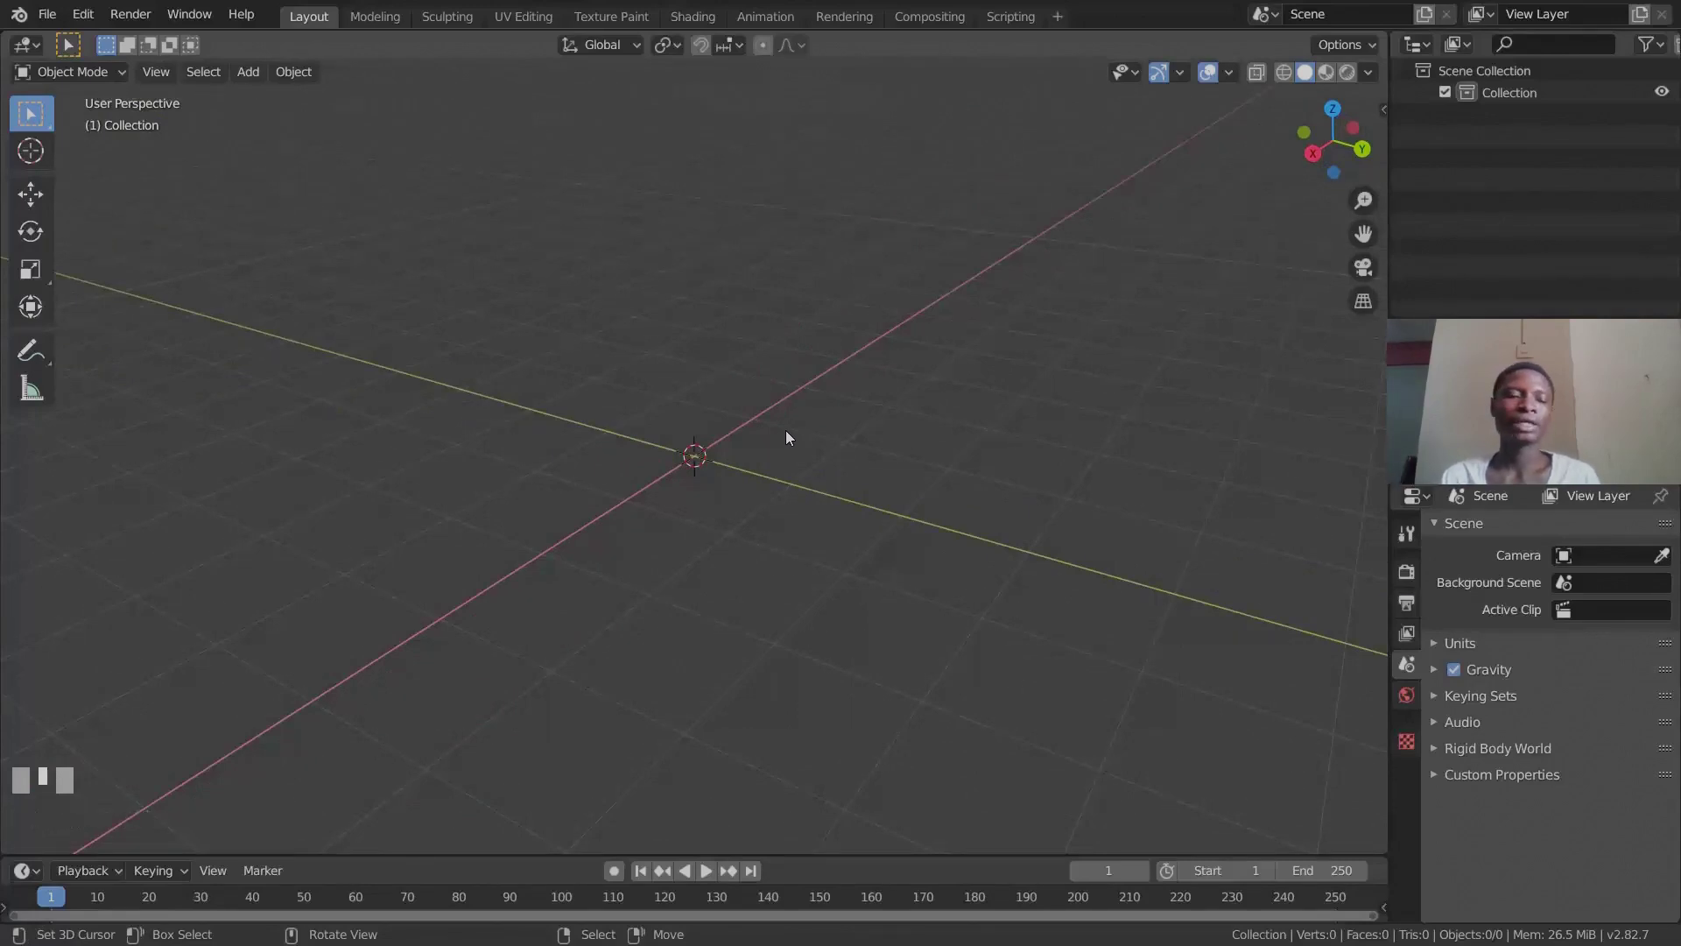
key("shift+a")
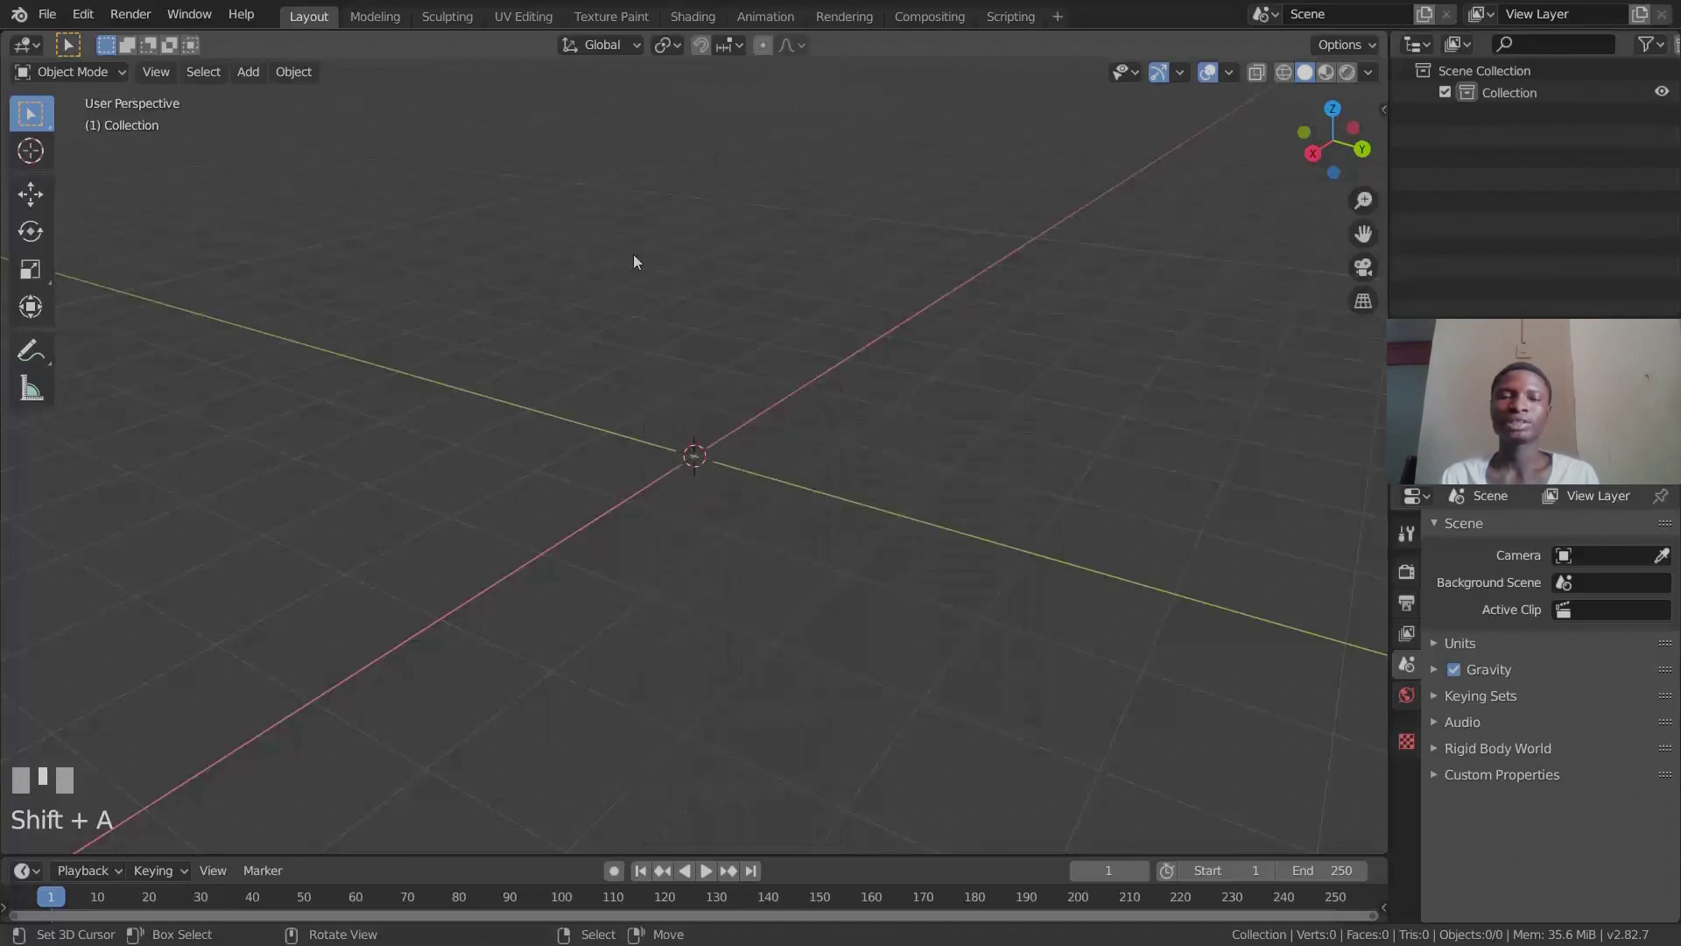
key("shift+a")
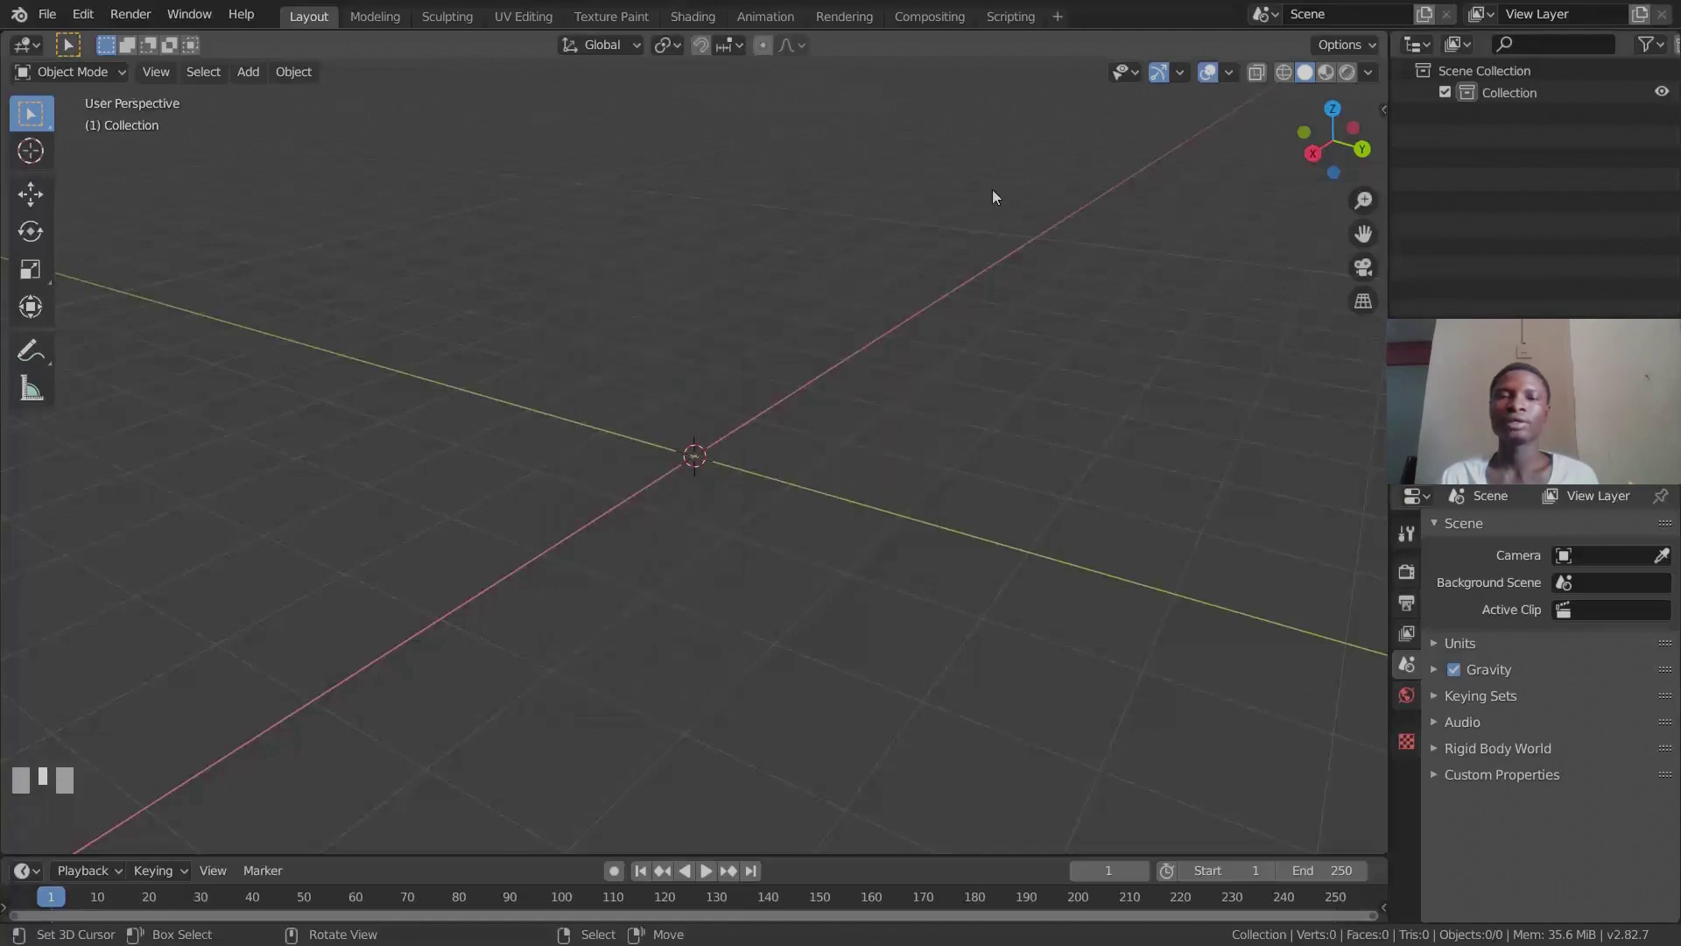
Add an Archipack wall at the origin (2.0 long, 2.7 high, 0.2 thick) and frame it in view.
key("shift+a")
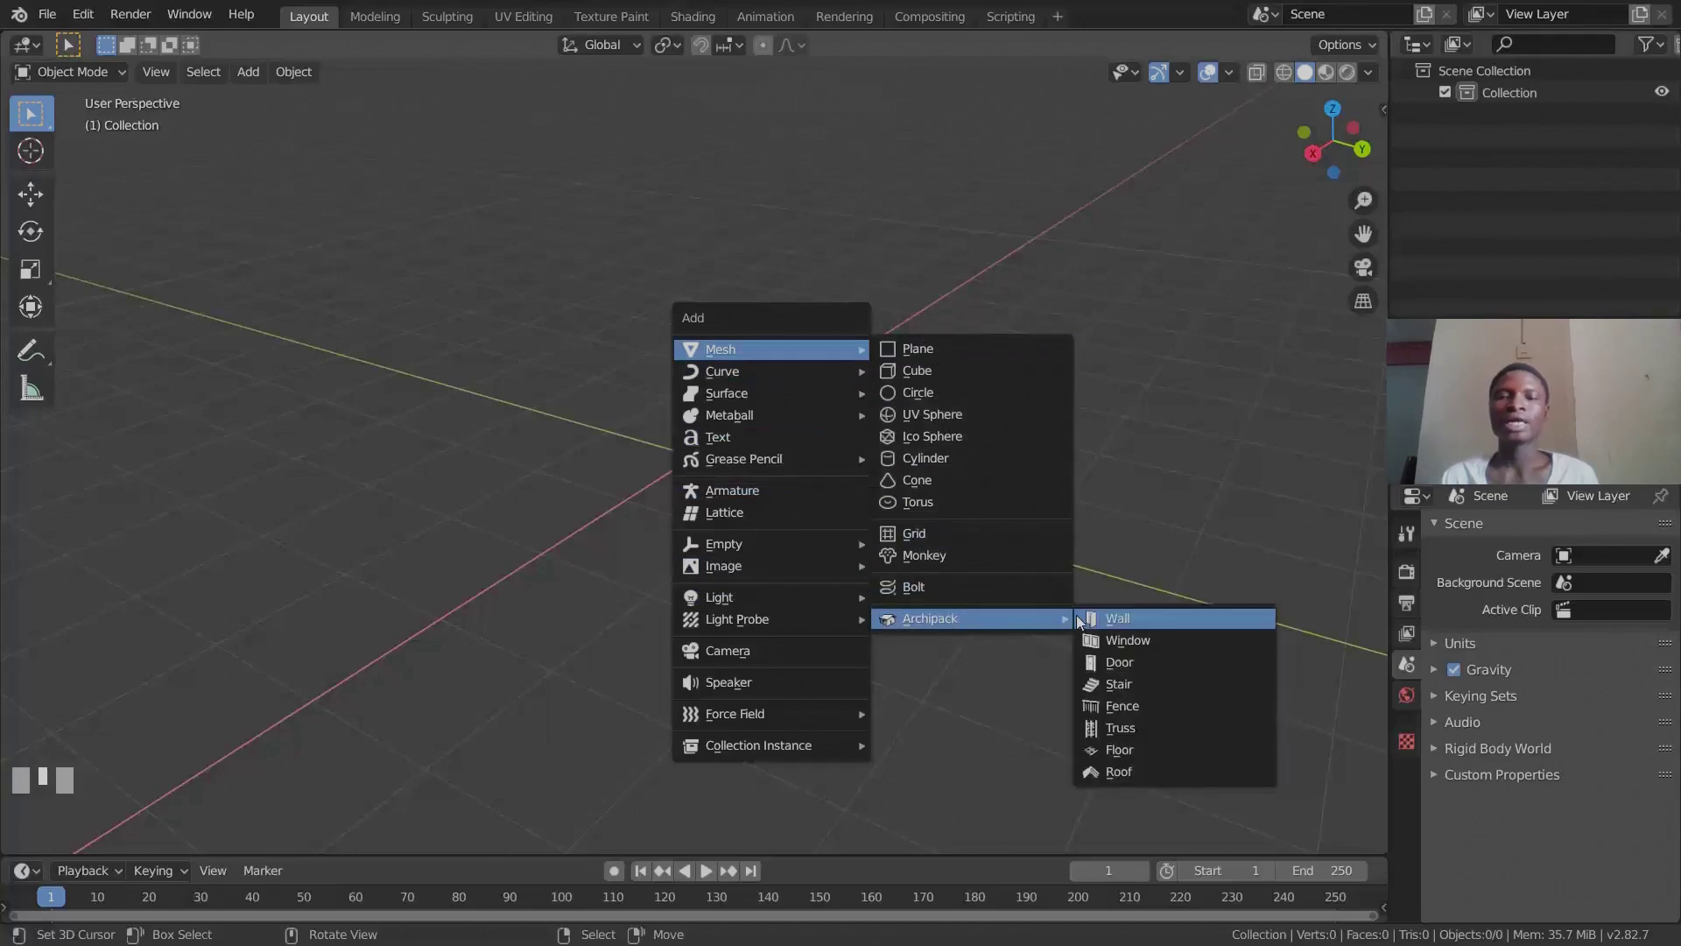
scroll("down", 3)
left_click_drag(709, 507, 671, 528)
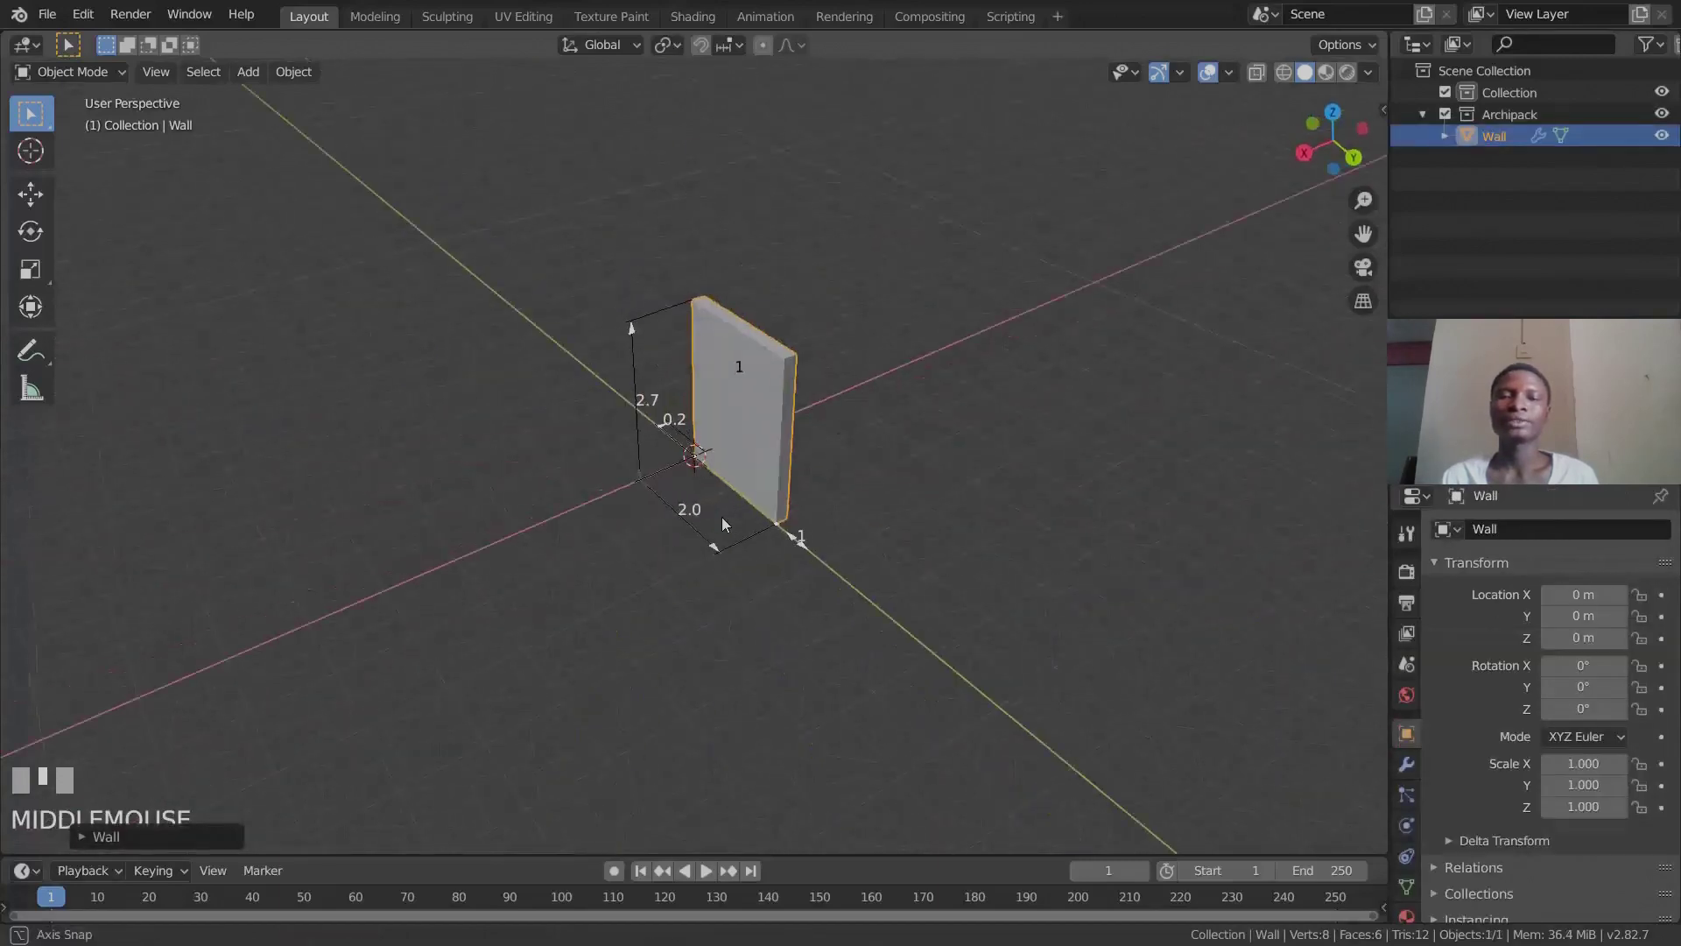
scroll("up", 3)
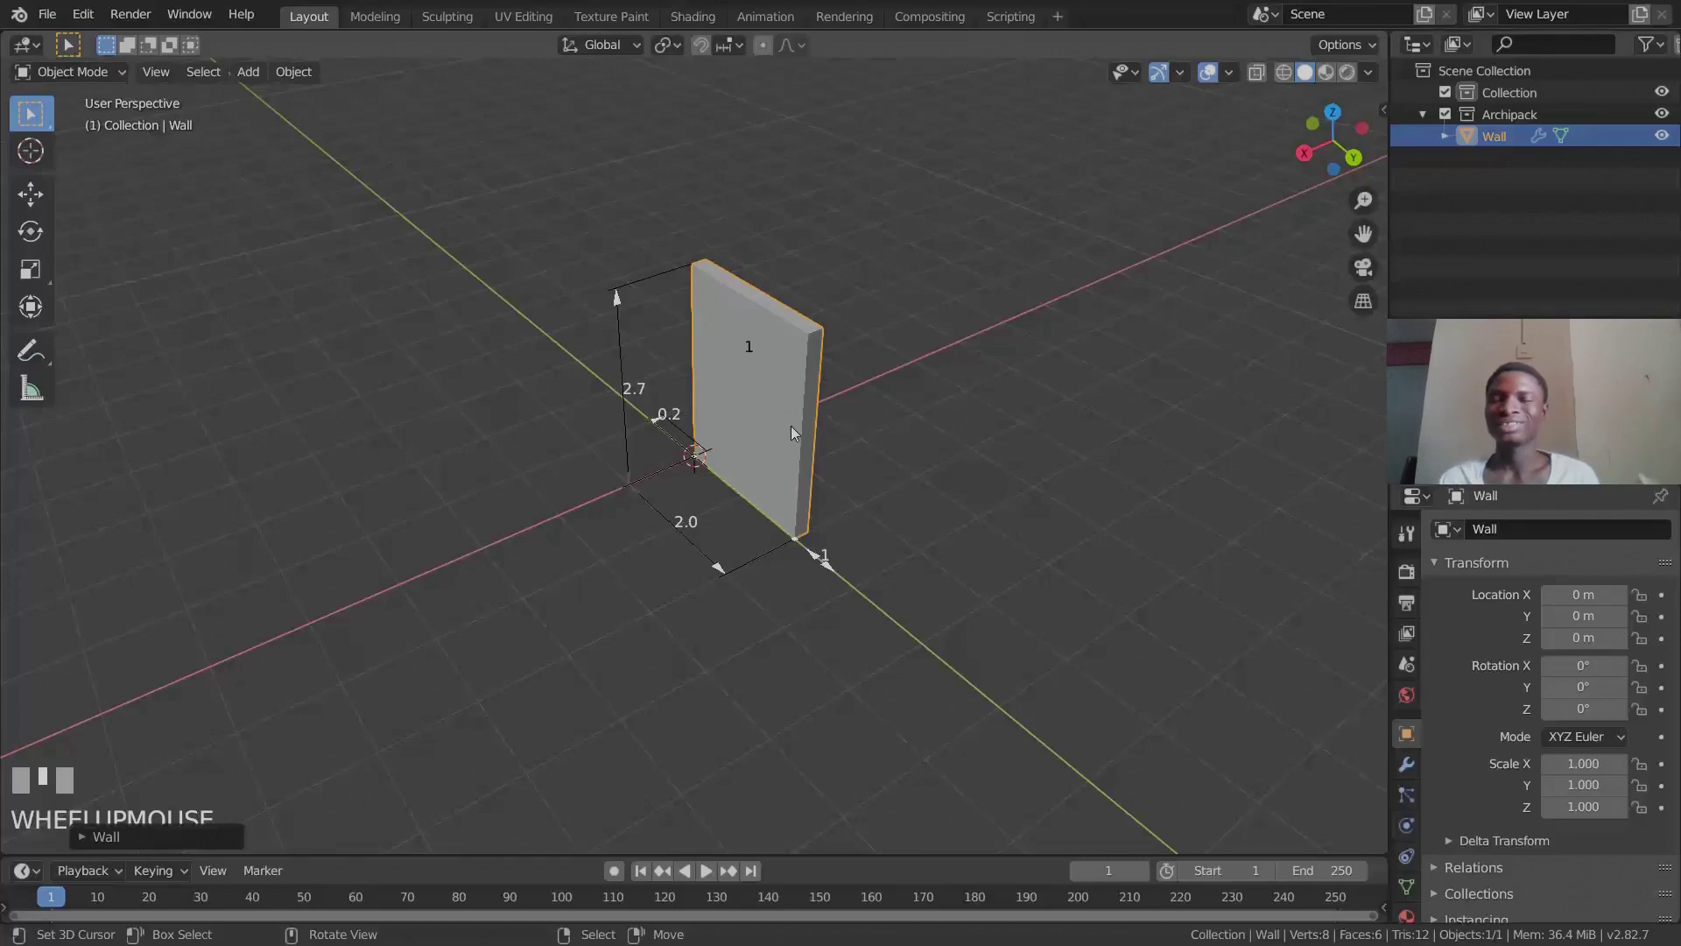
scroll("up", 3)
middle_click(745, 516)
left_click_drag(775, 339, 727, 409)
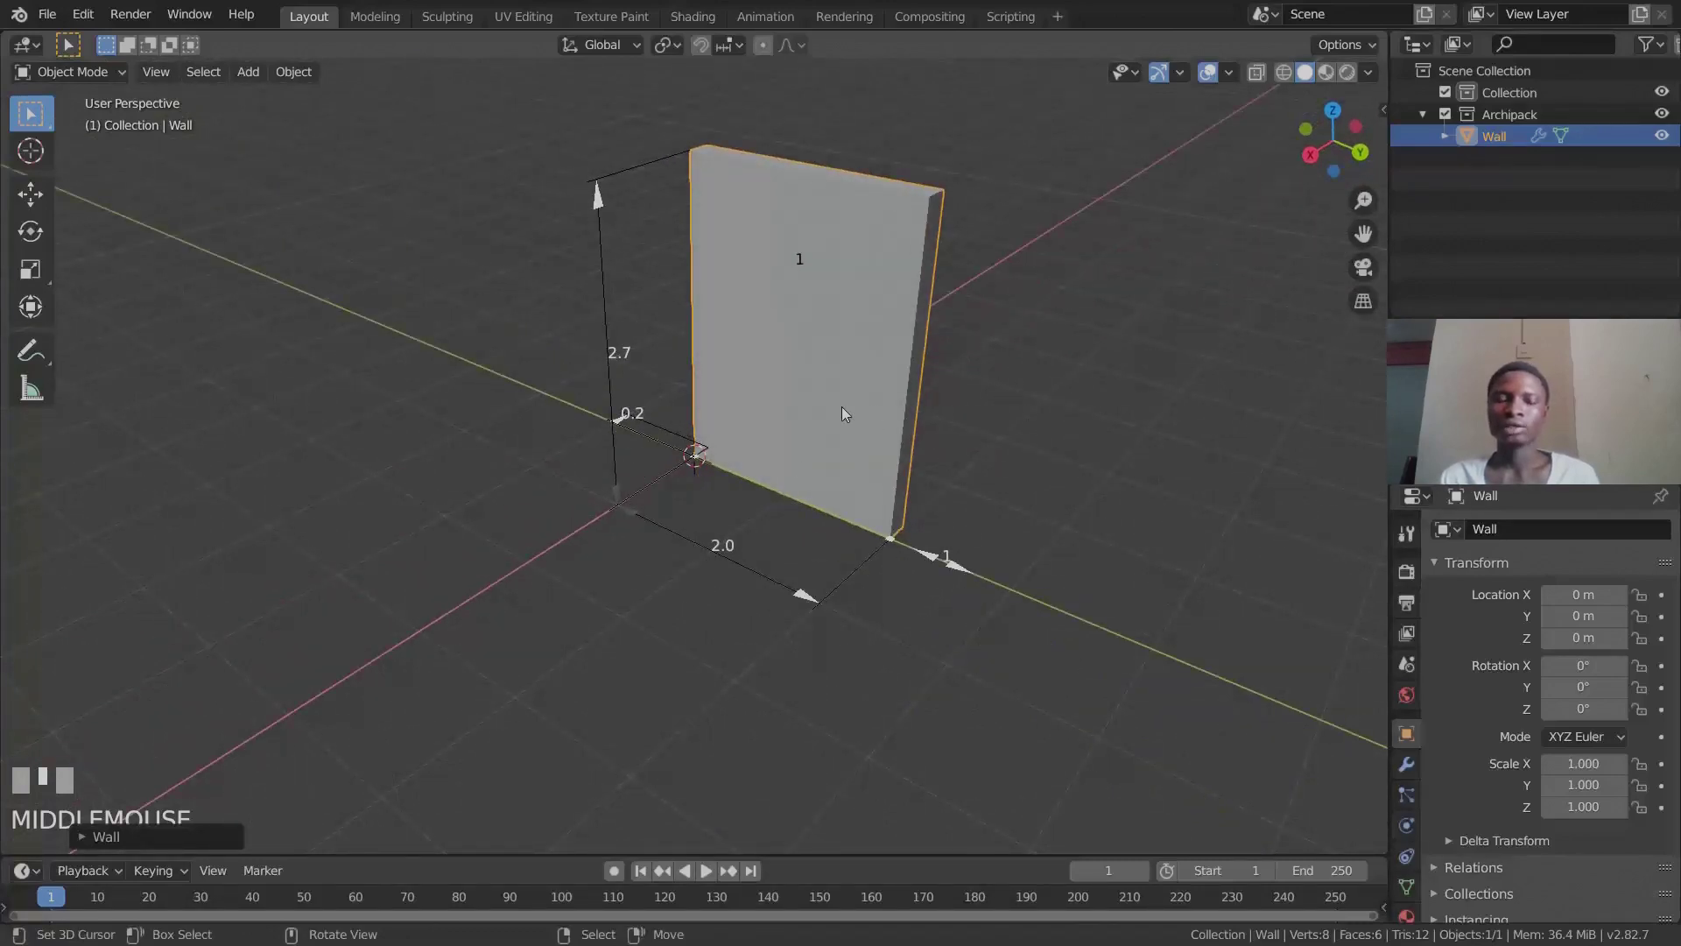
In the N-panel Archipack tab, raise Wall Parts to 2 for an L-shape.
key("n")
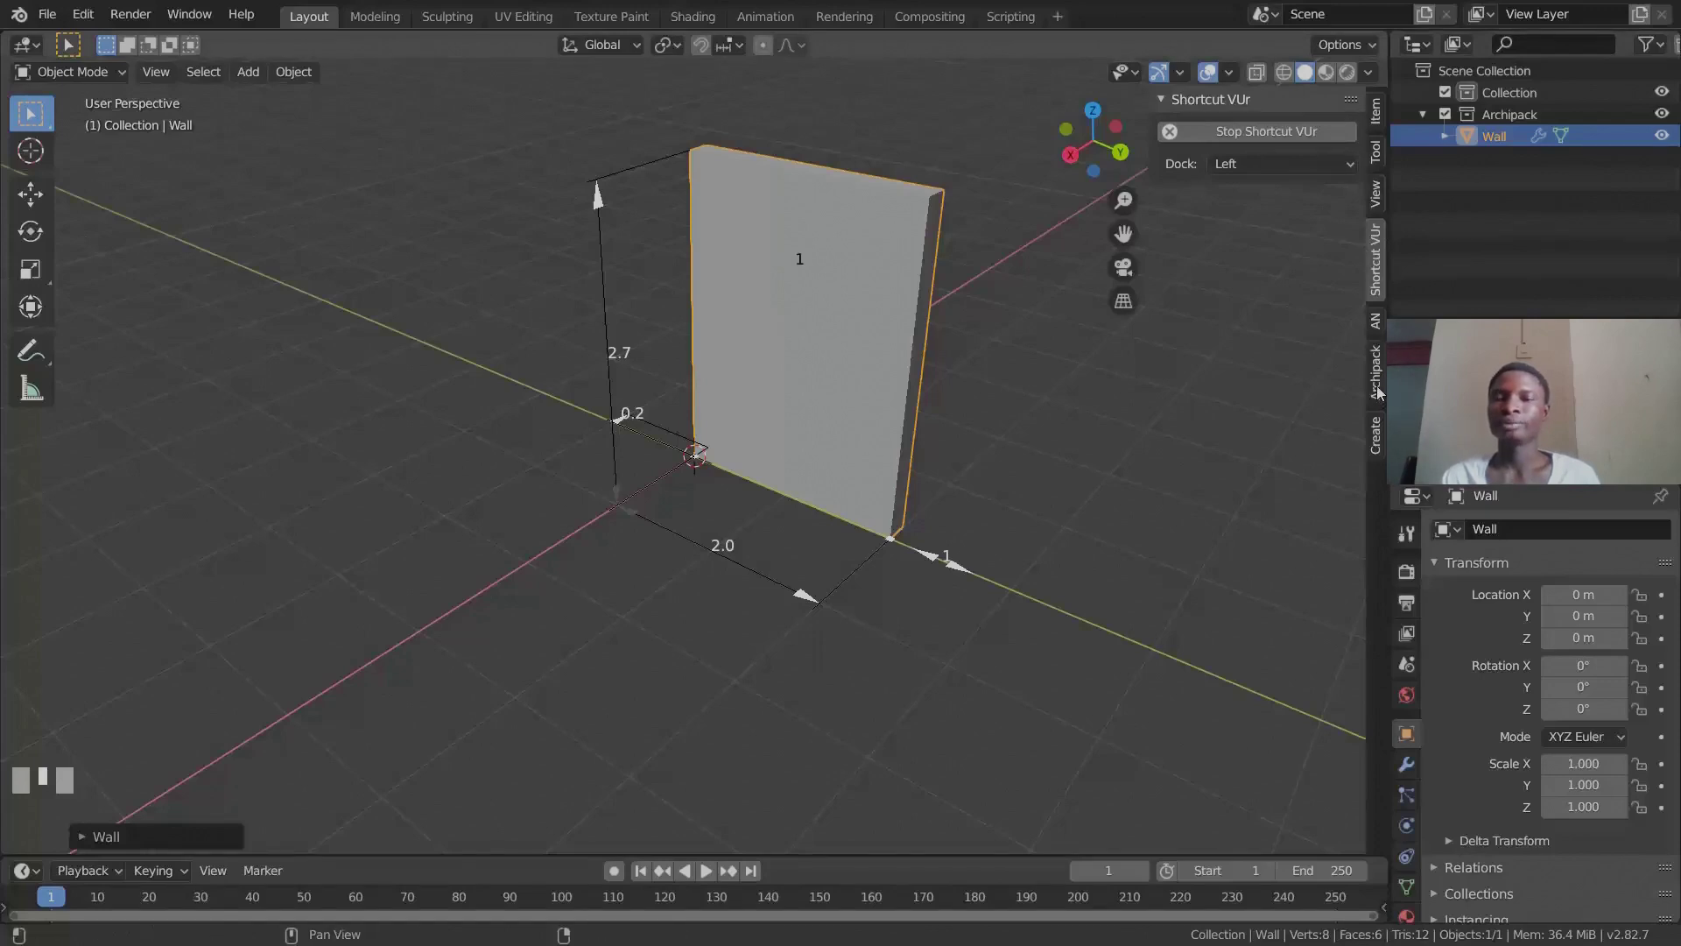
left_click(1383, 391)
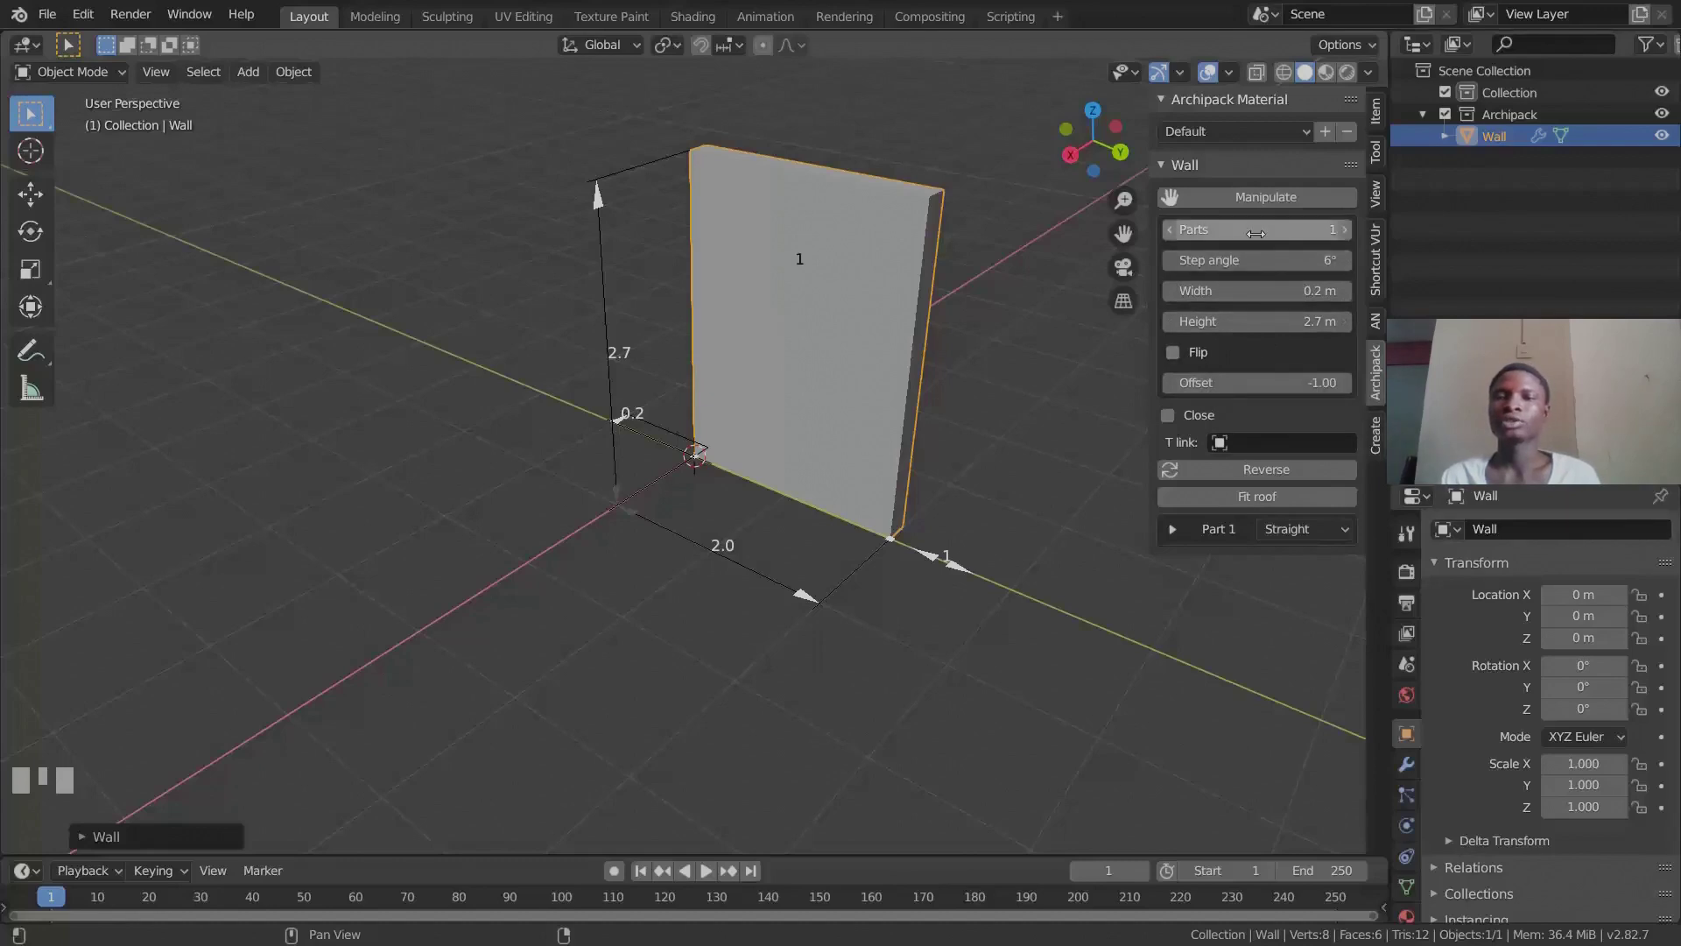
left_click(1350, 239)
scroll("down", 3)
Raise Wall Parts to 3 for a U-shape and set the wall Width to 0.13 m.
left_click_drag(821, 382, 847, 351)
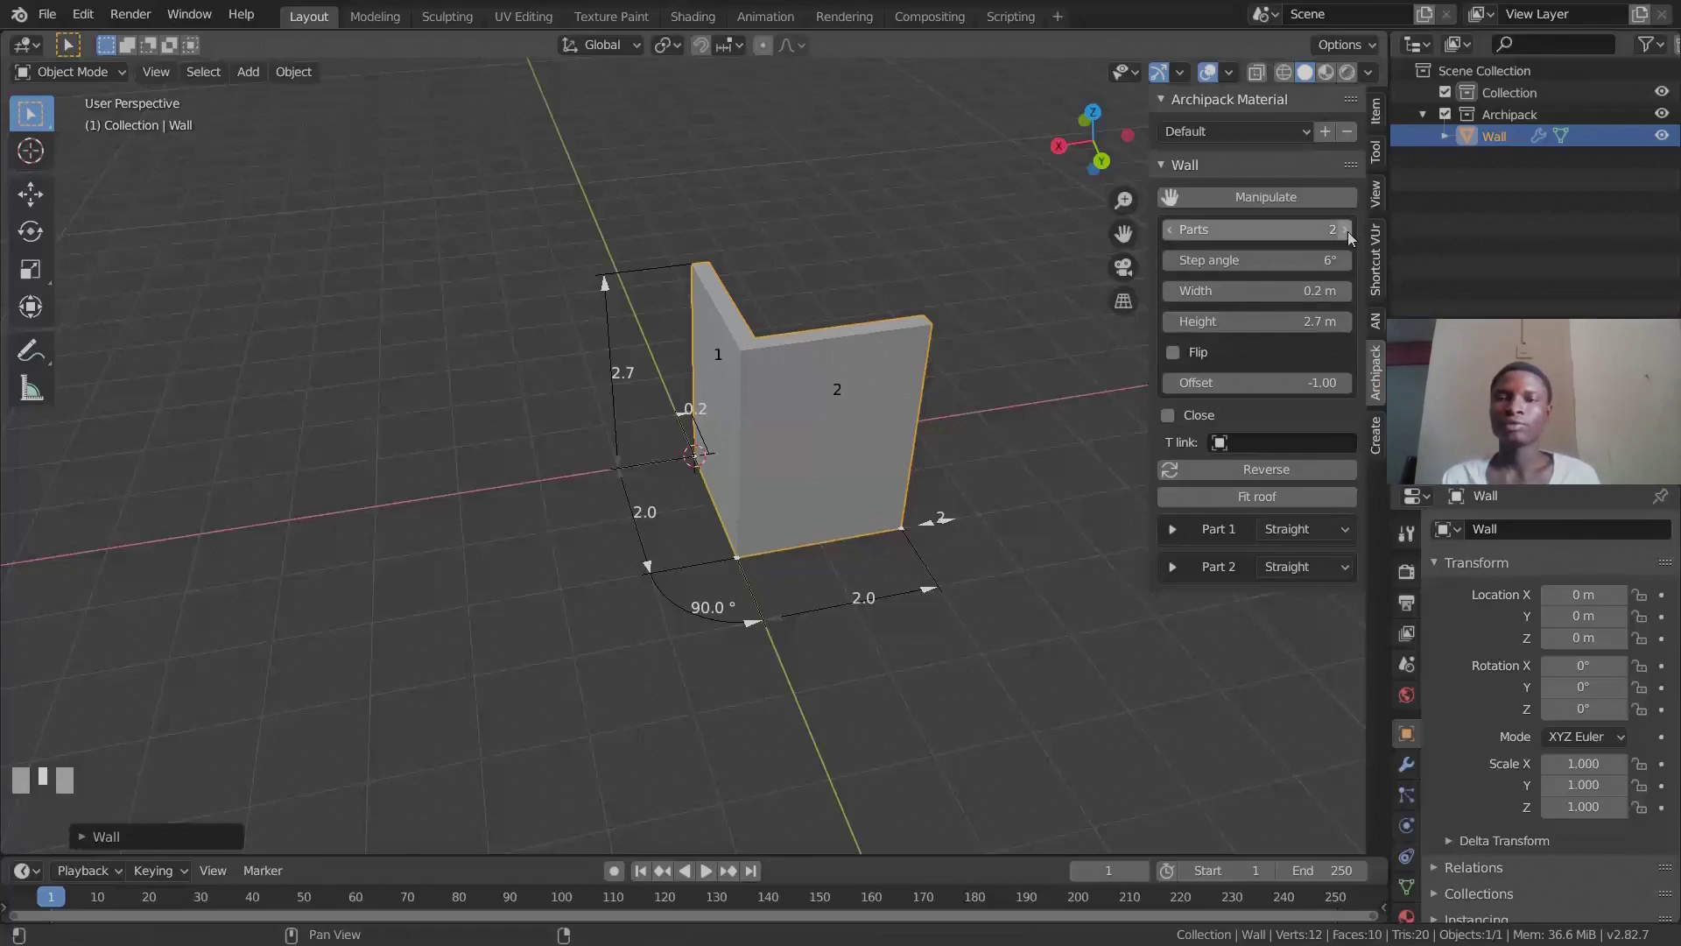
left_click(1356, 242)
middle_click(758, 457)
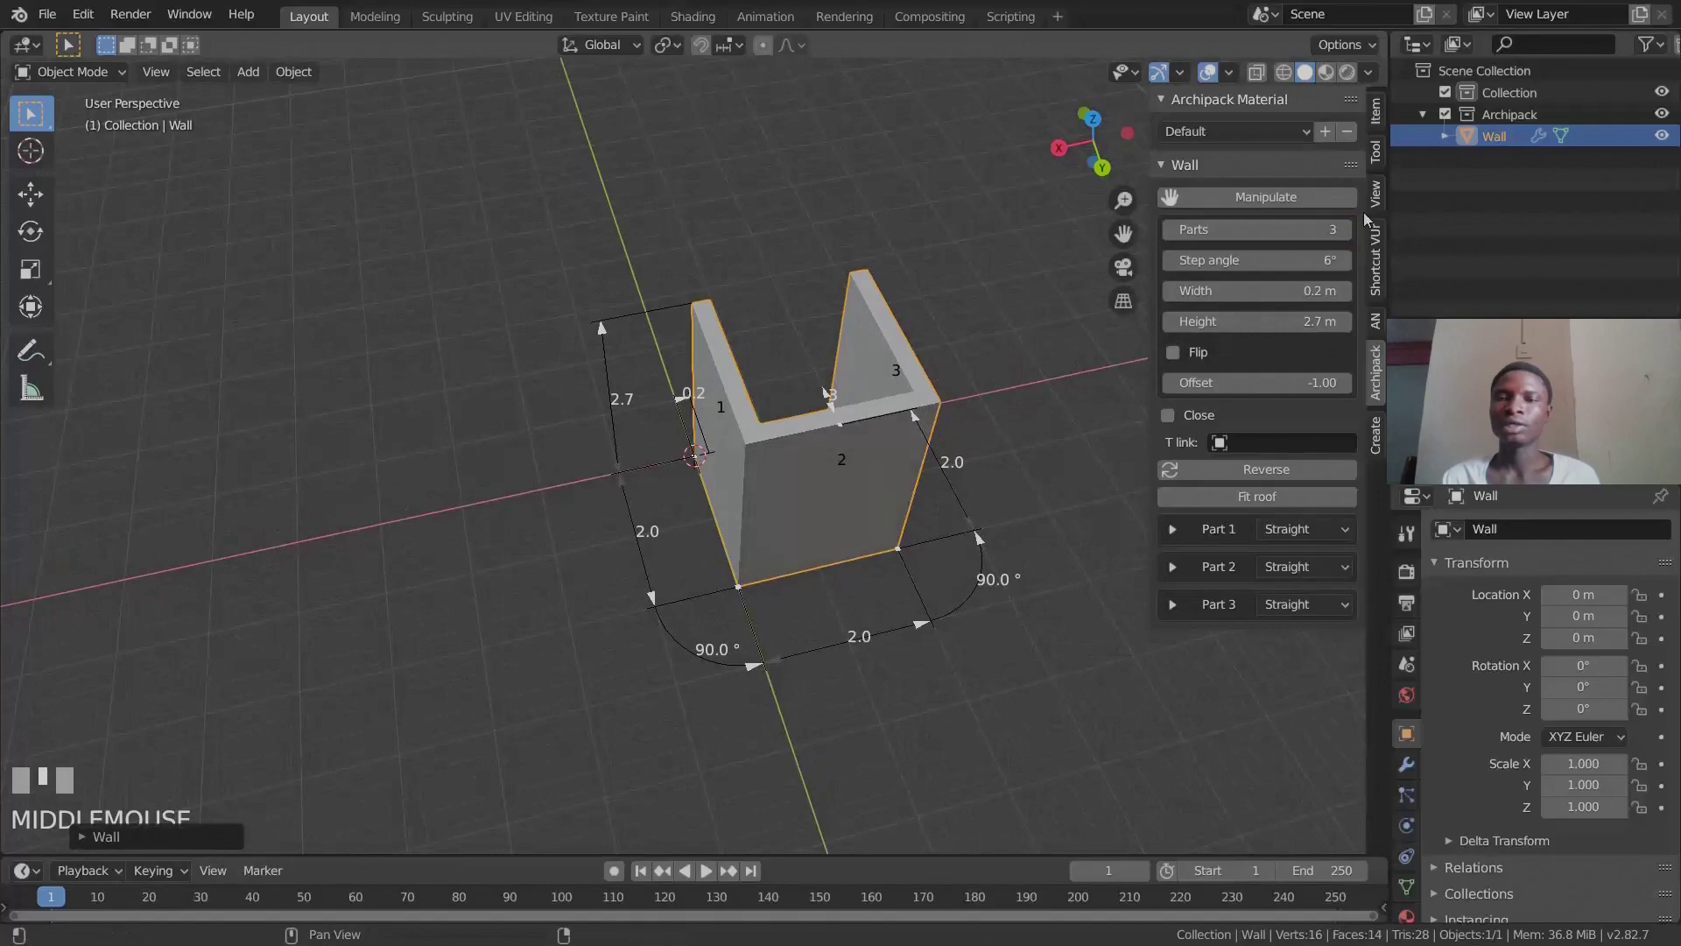
left_click(1350, 242)
left_click(1183, 246)
middle_click(860, 400)
scroll("up", 3)
middle_click(815, 385)
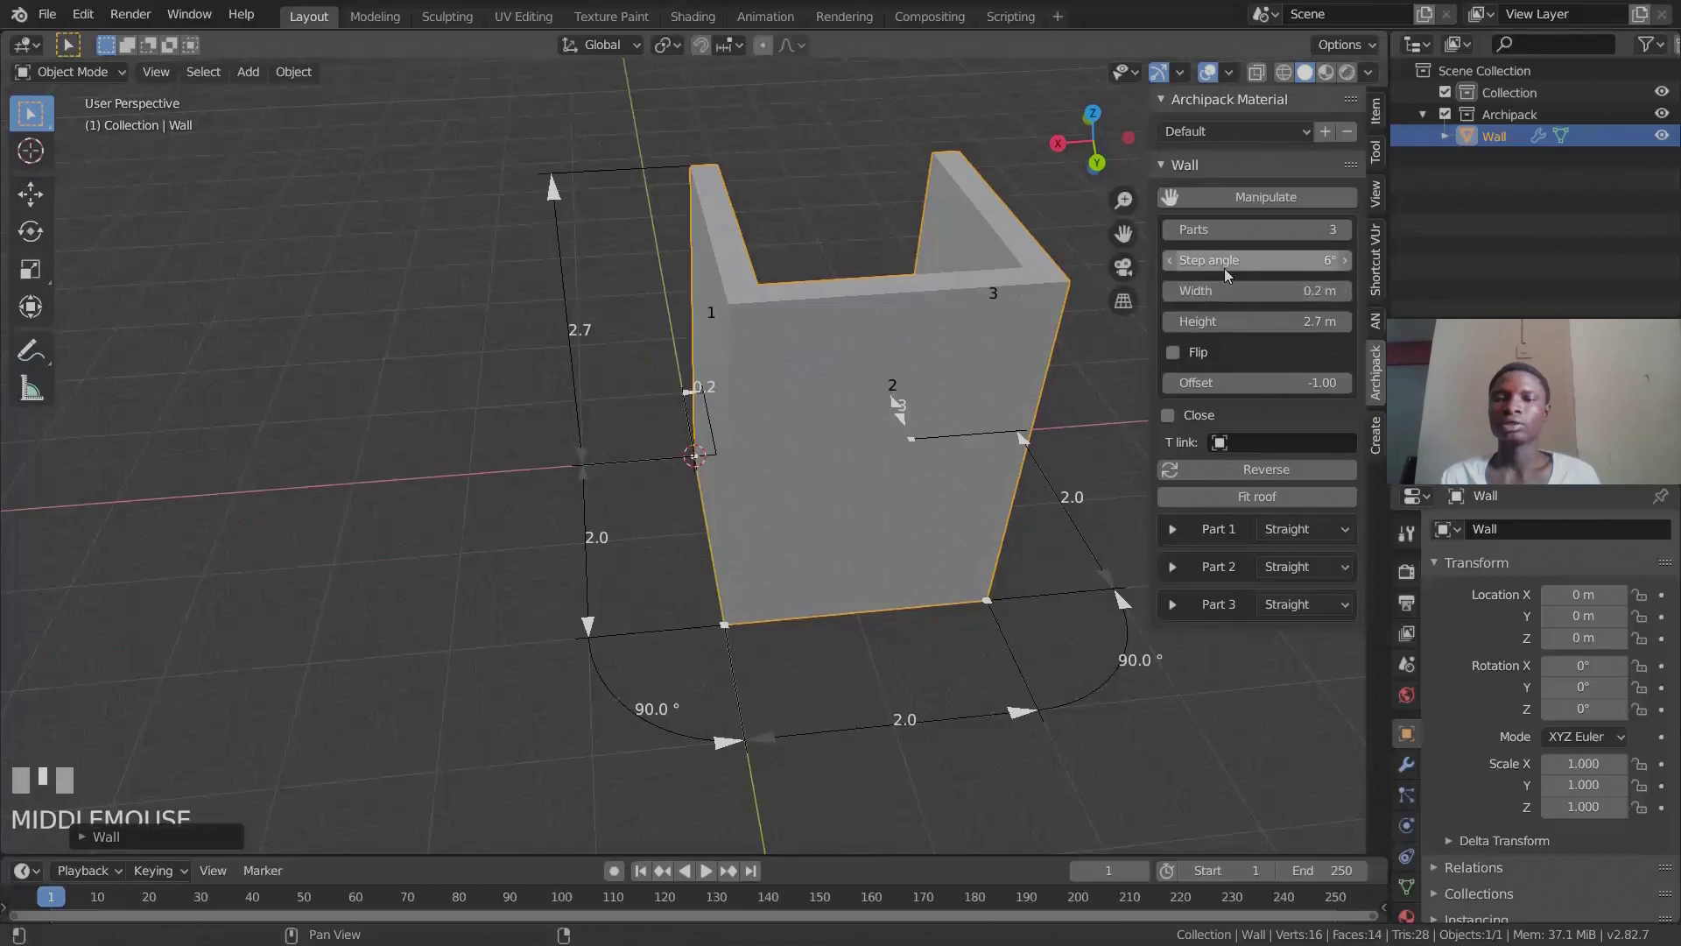
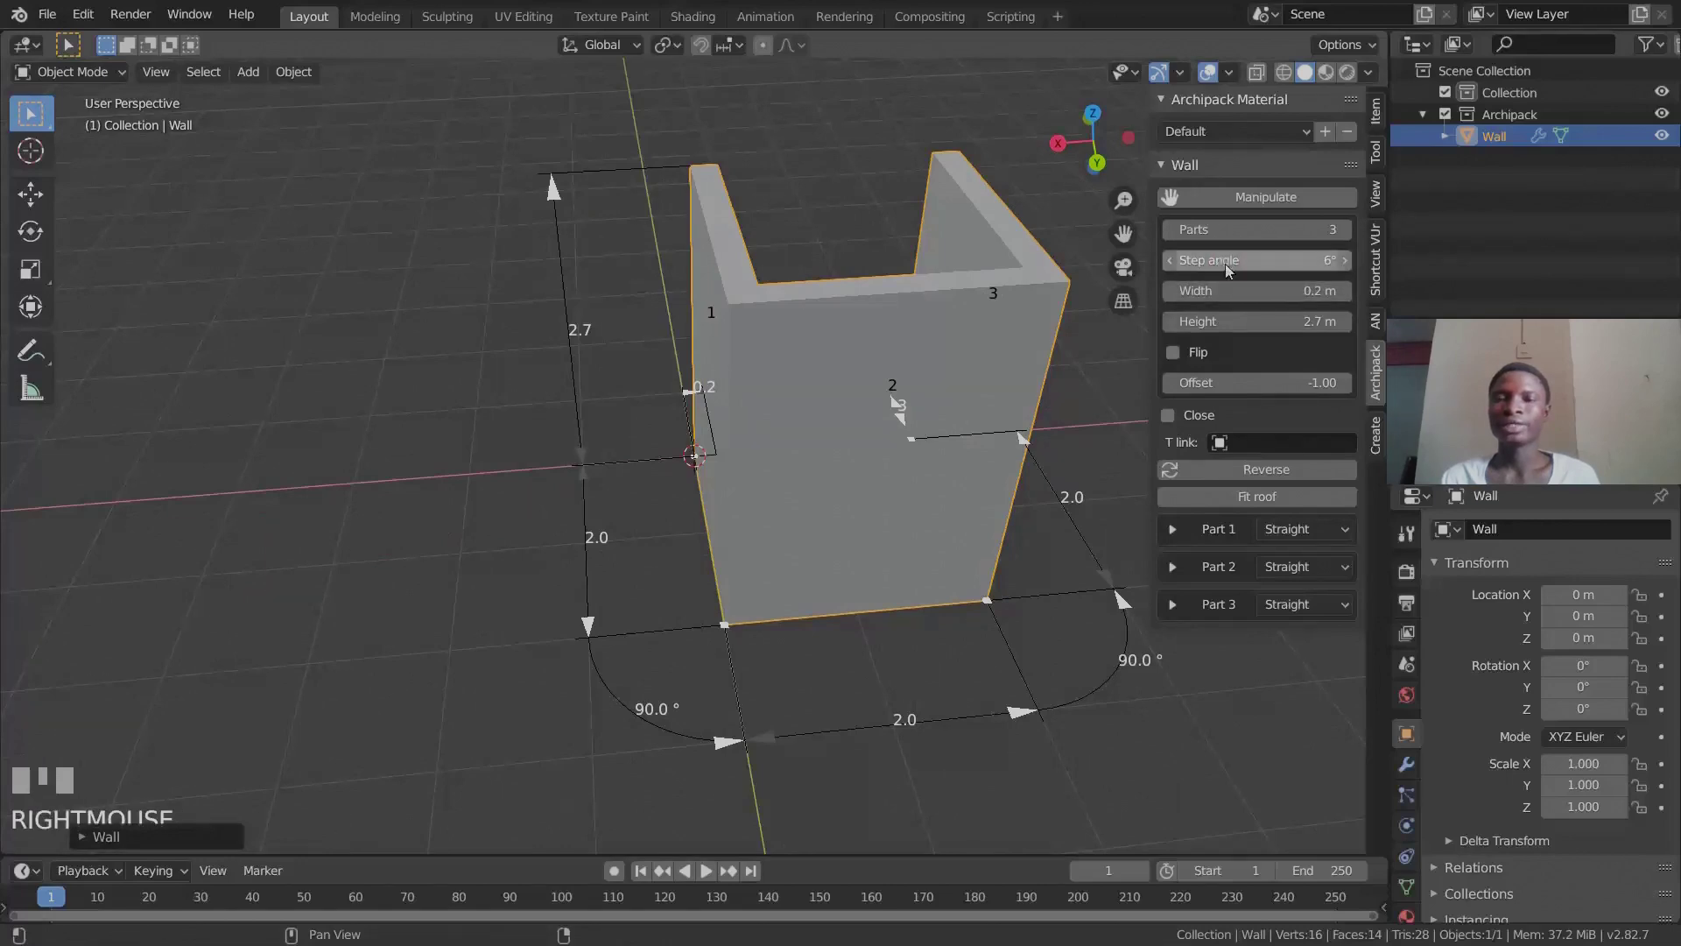
middle_click(812, 381)
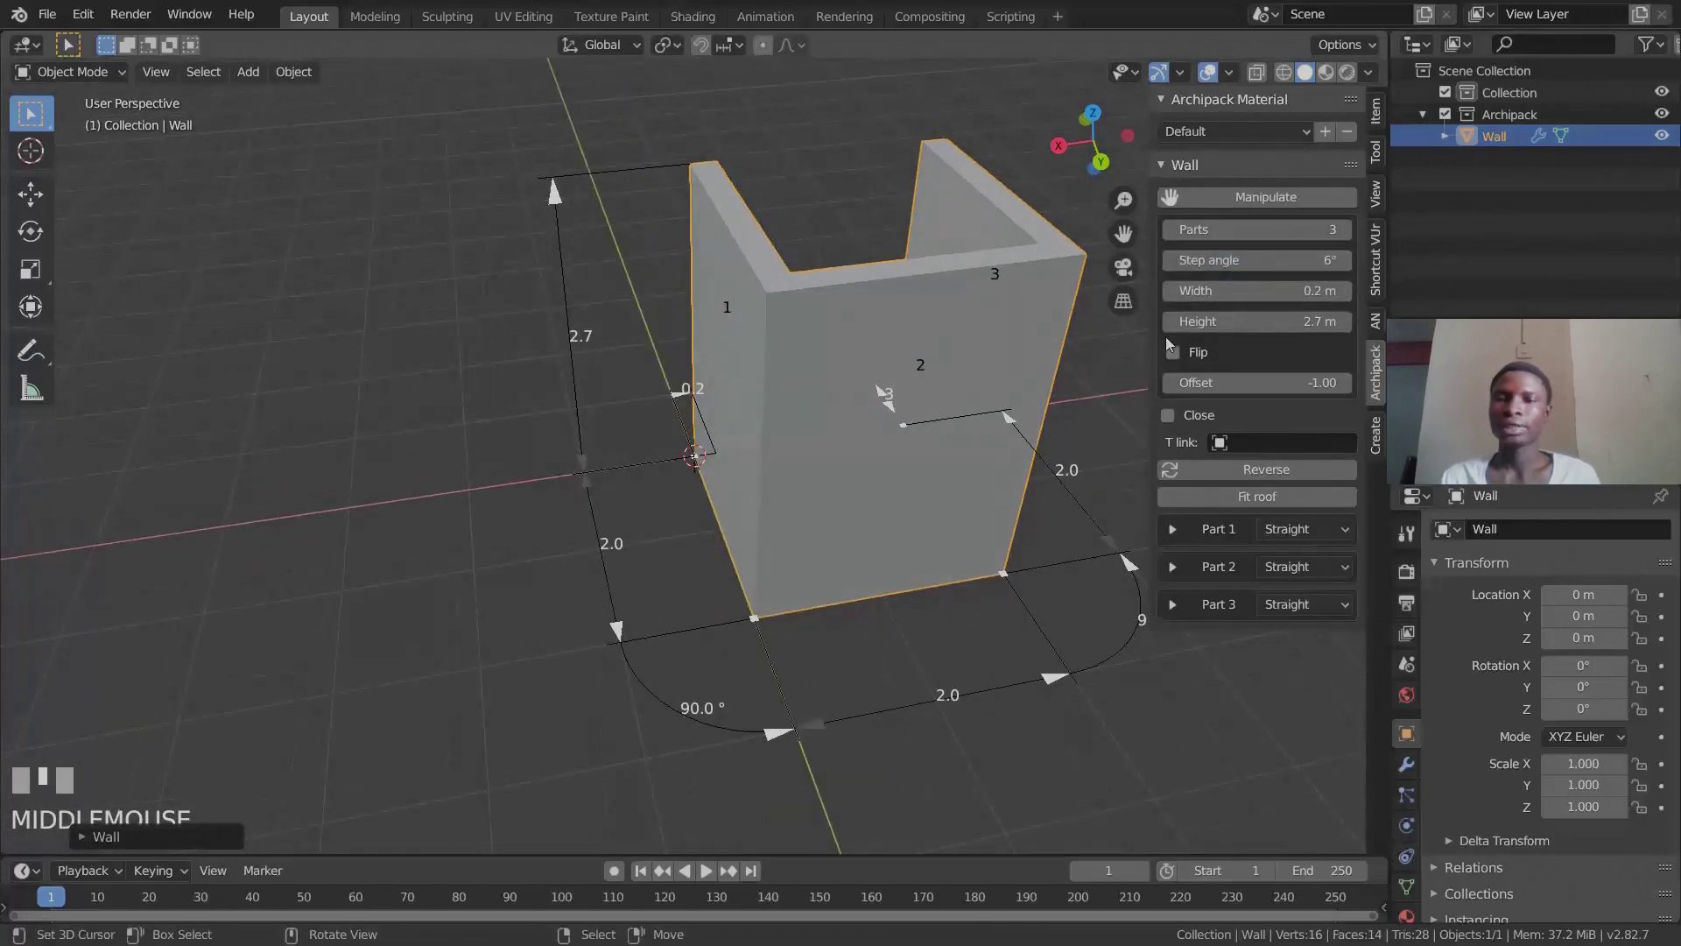
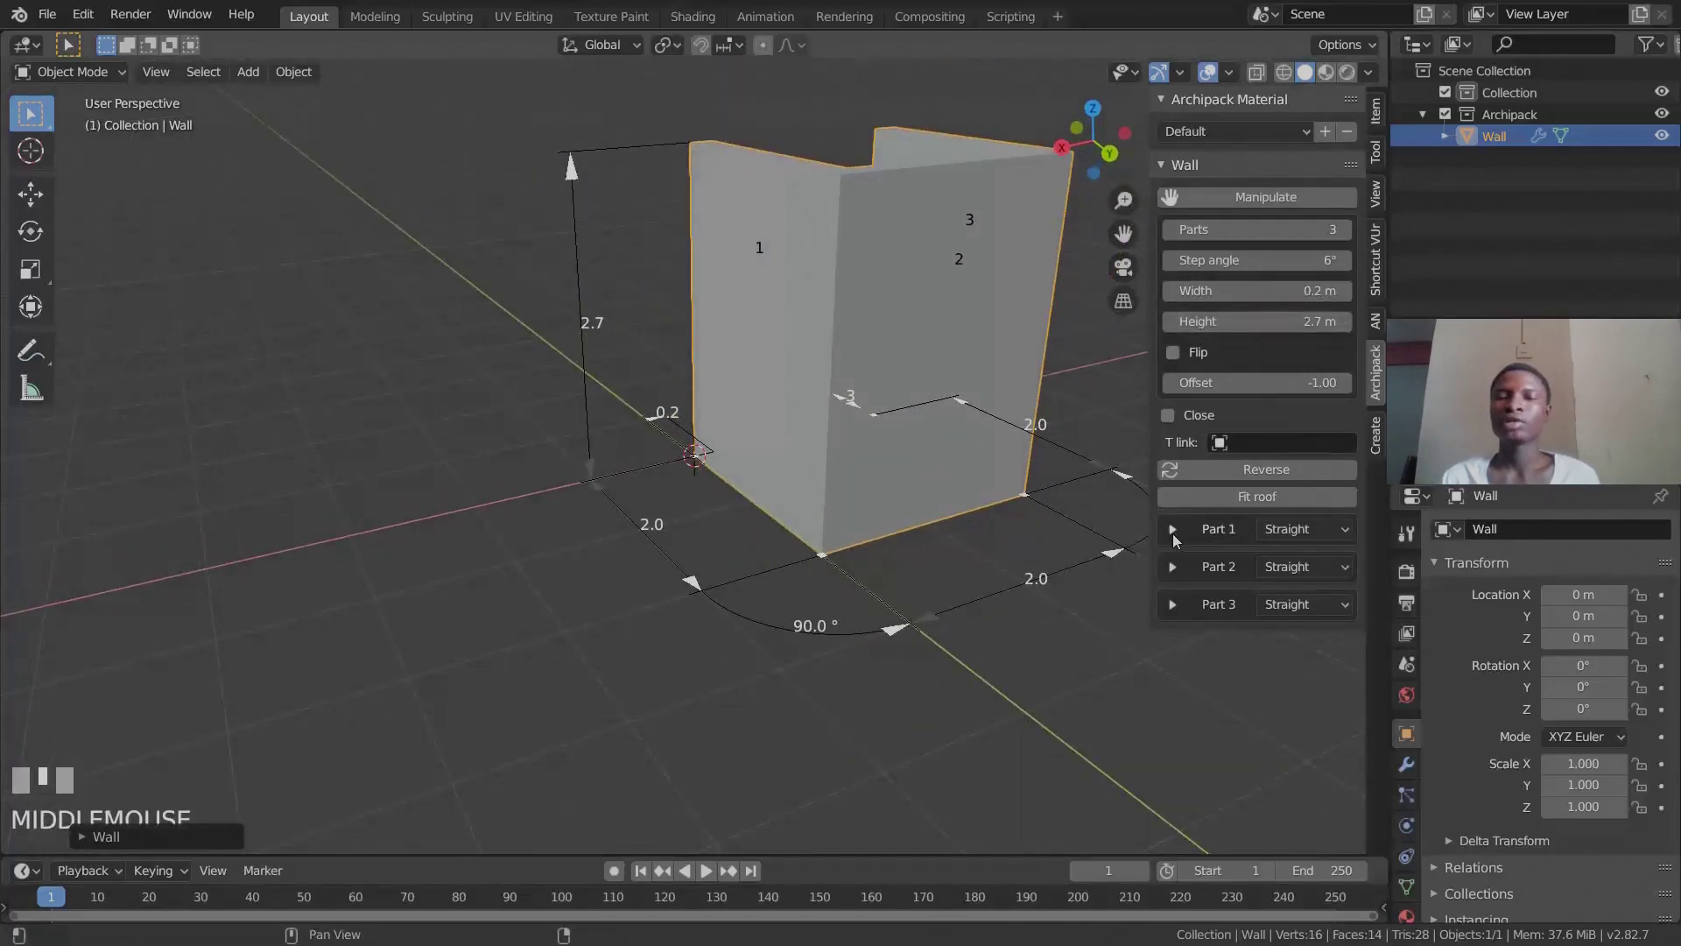
Expand the Part 1 settings of the wall.
left_click(1179, 537)
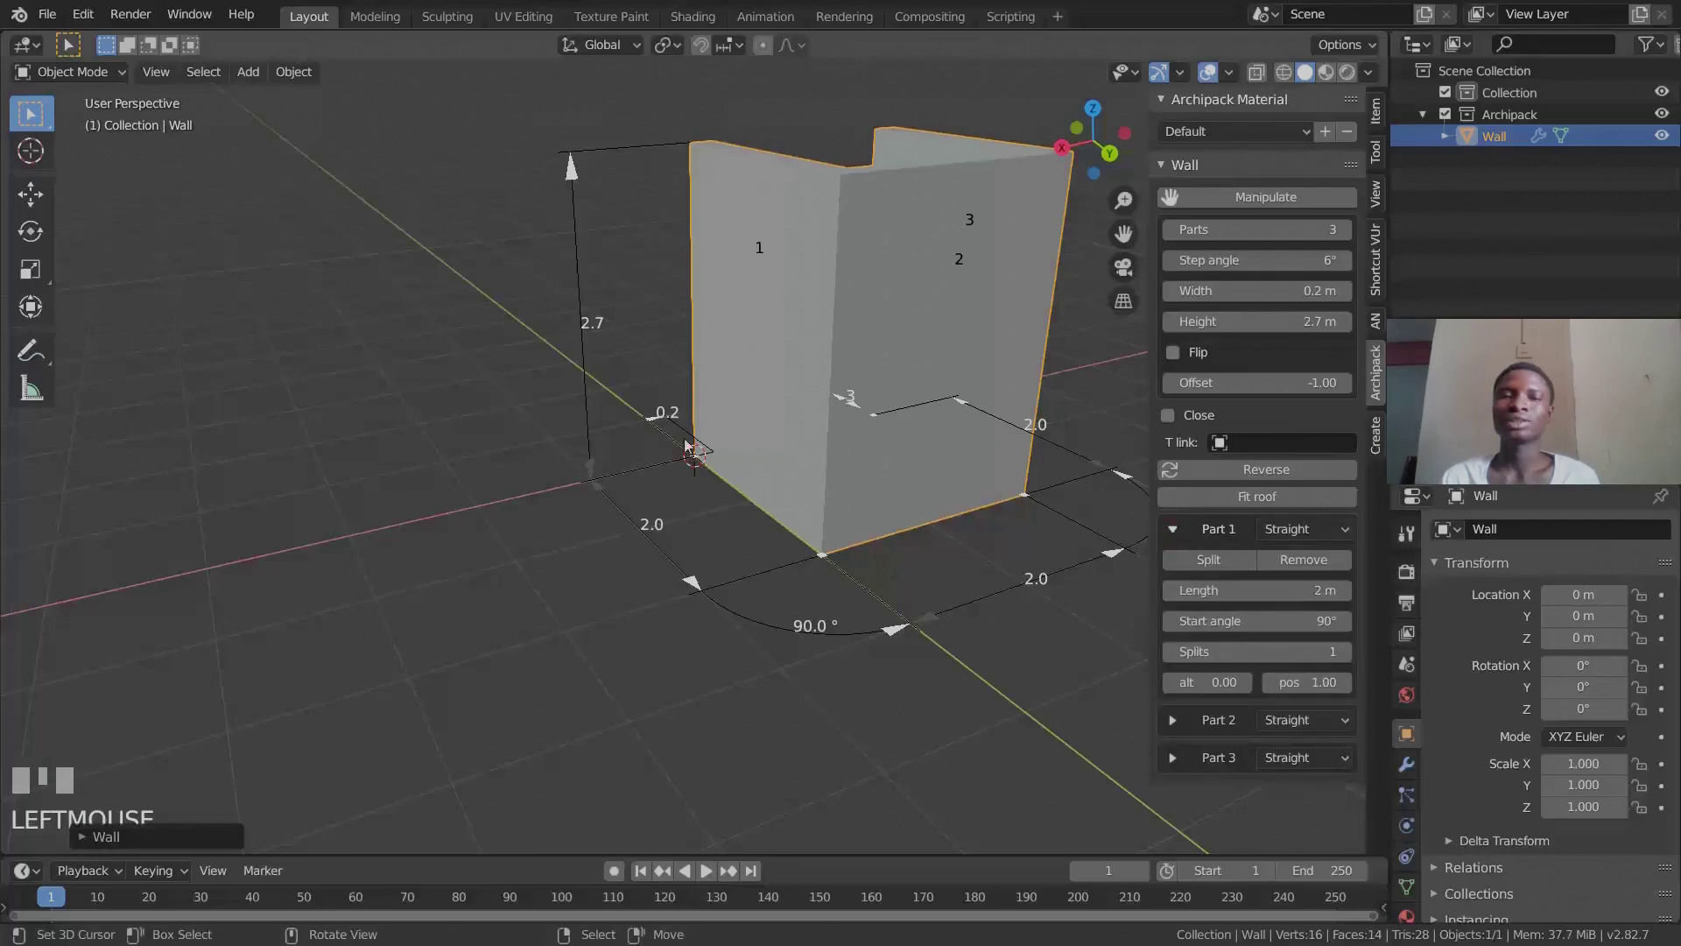
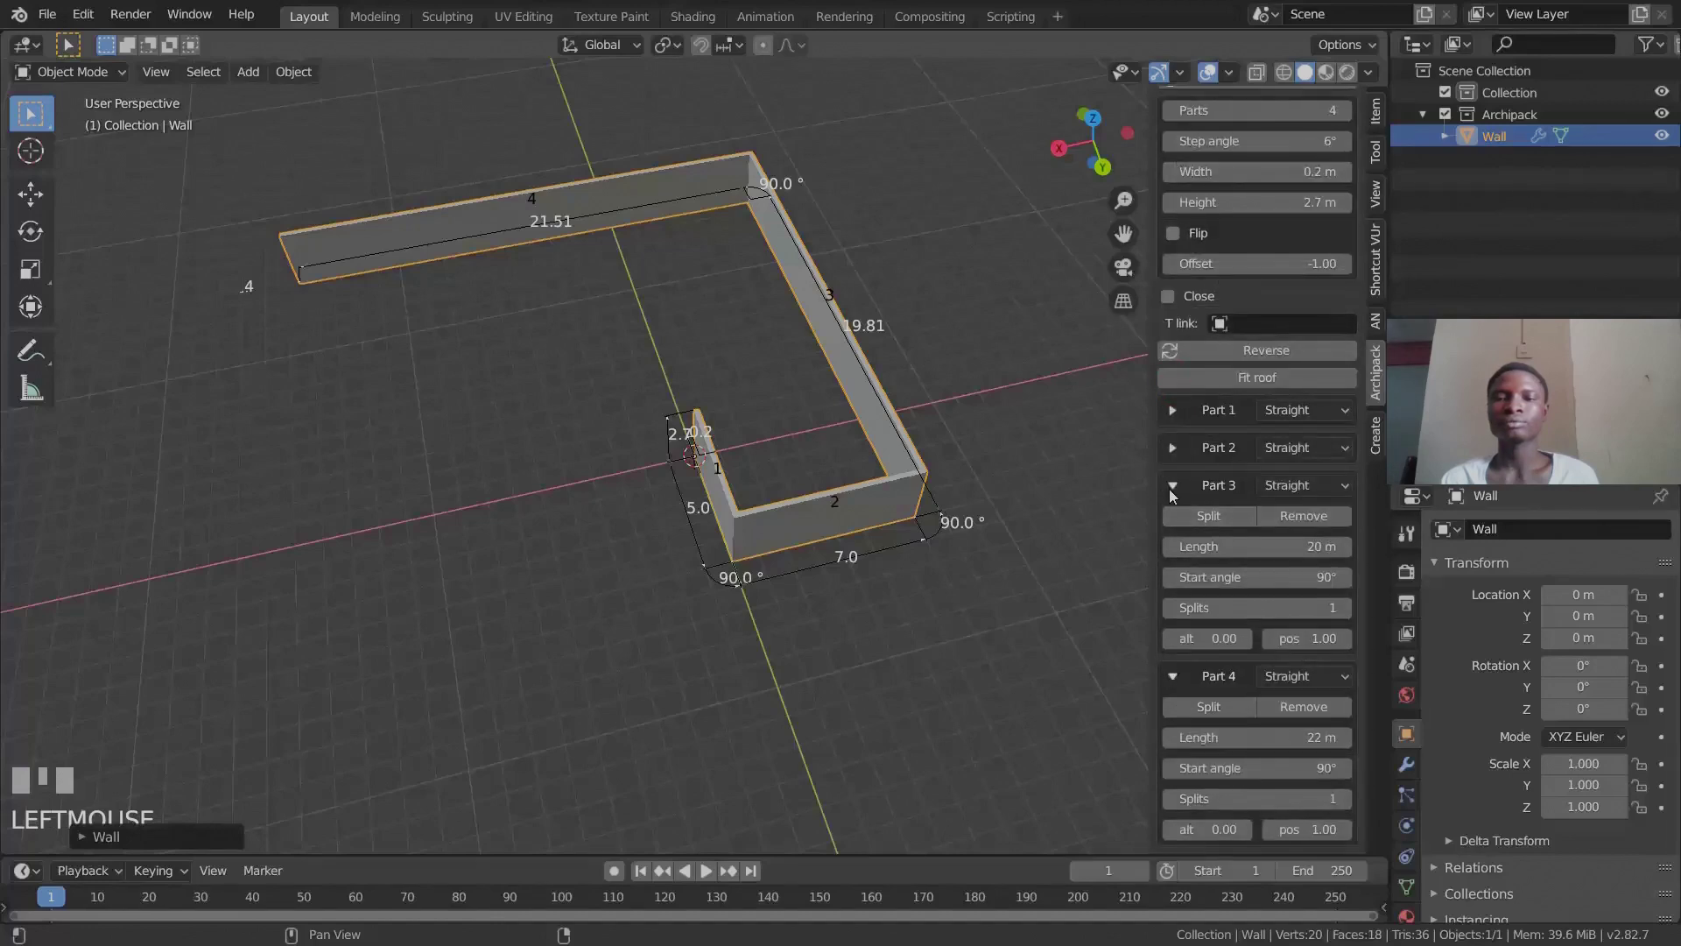
Raise Wall Parts to 5, giving a fifth straight part about 18.88 m long.
left_click_drag(1177, 490, 1182, 516)
left_click(1172, 652)
scroll("up", 3)
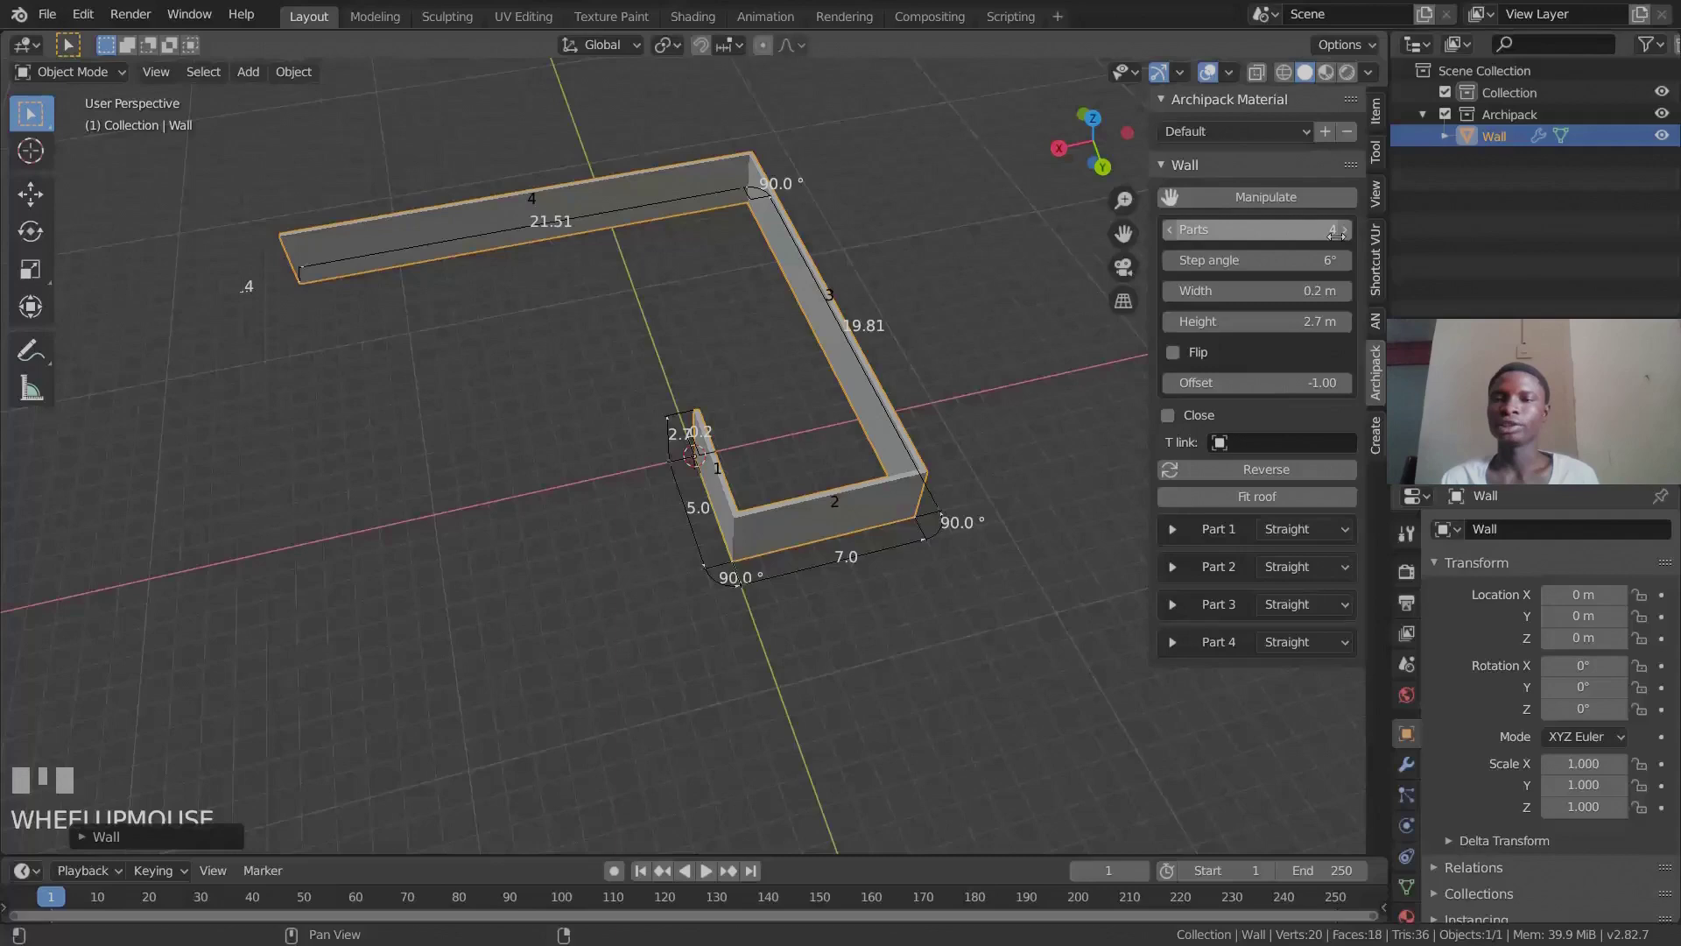
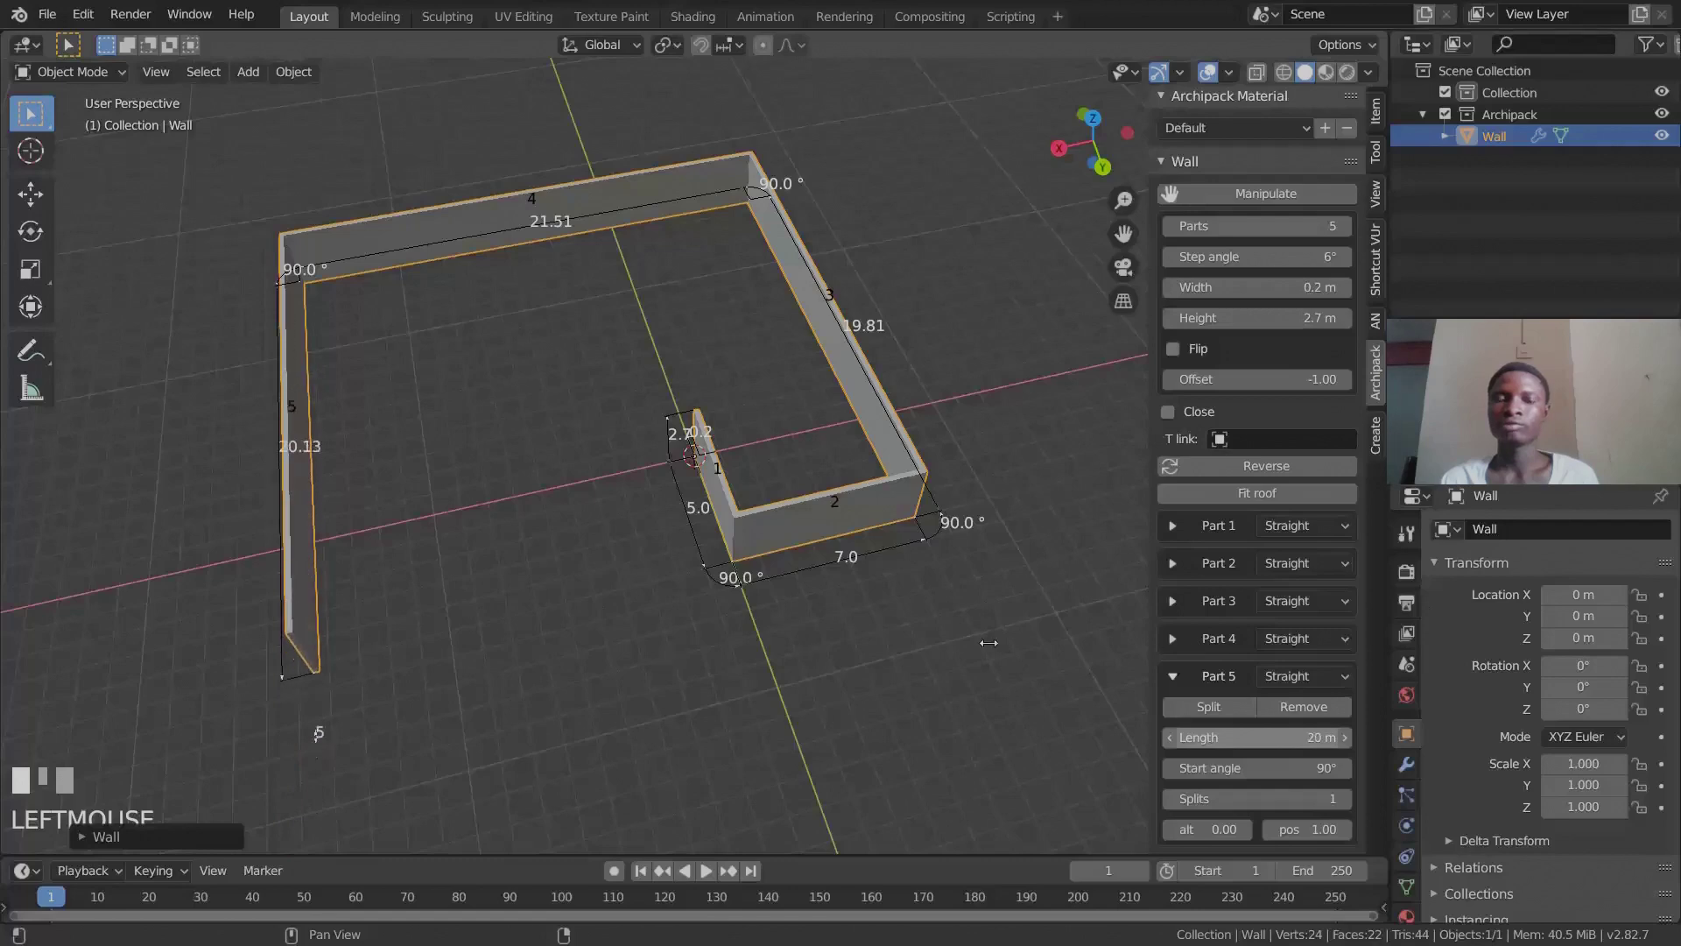
left_click(1184, 677)
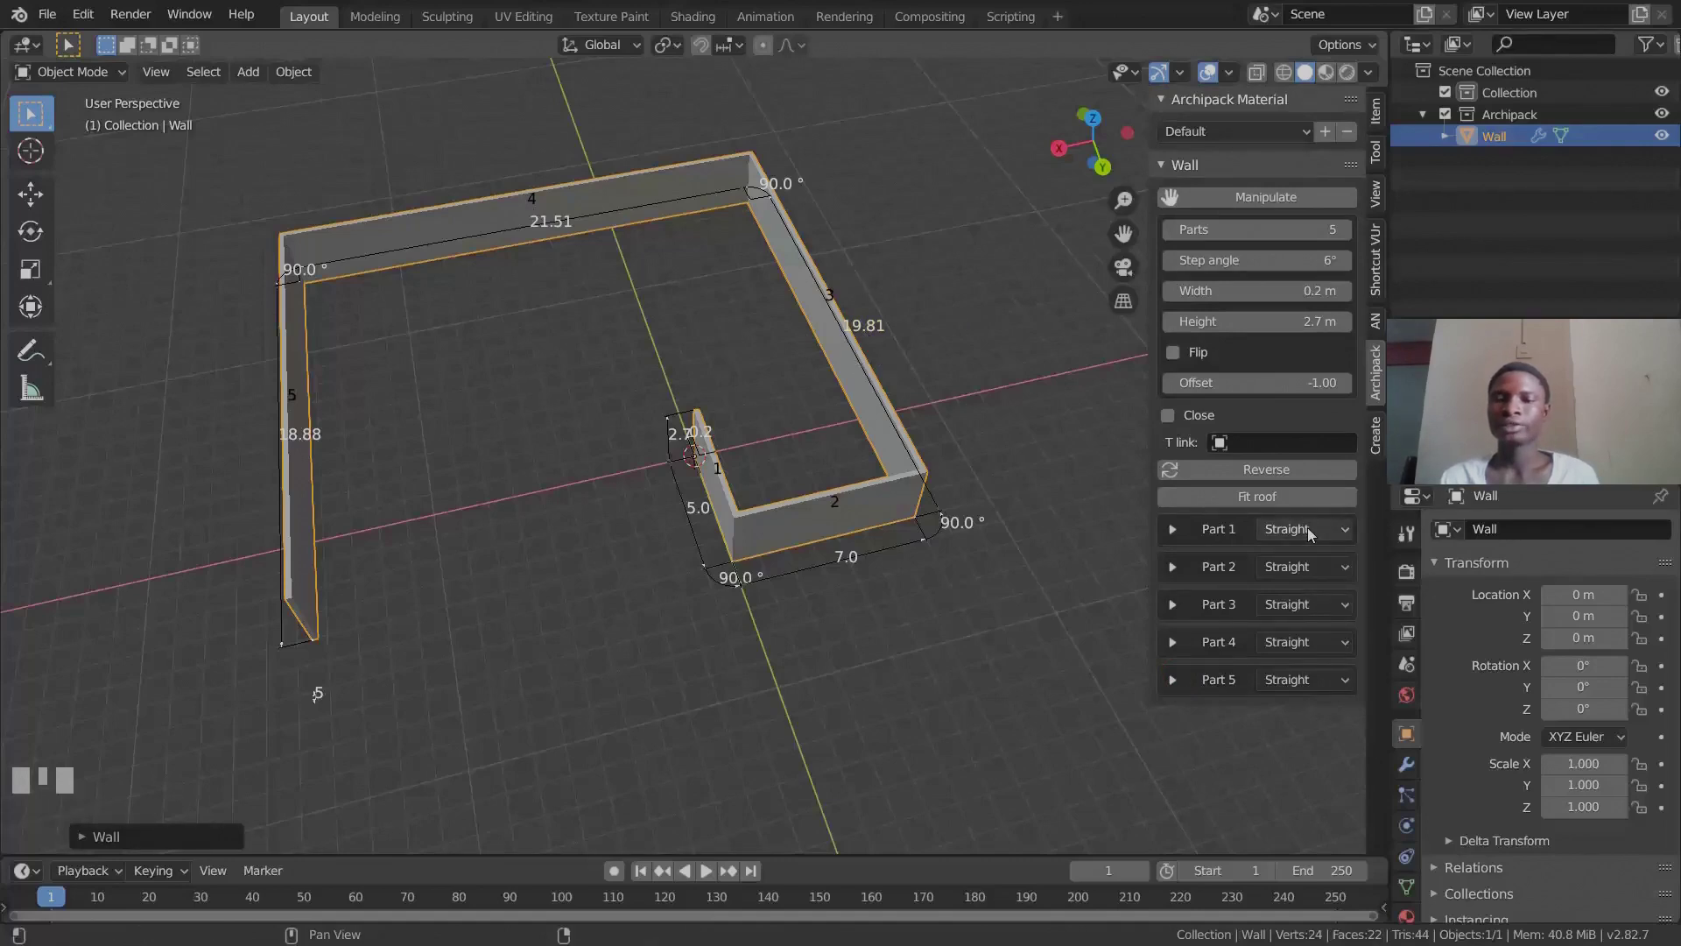
Set Part 1 to Curved: 180° arc, 2.5 m radius, start angle 180°.
left_click_drag(1315, 539, 1180, 540)
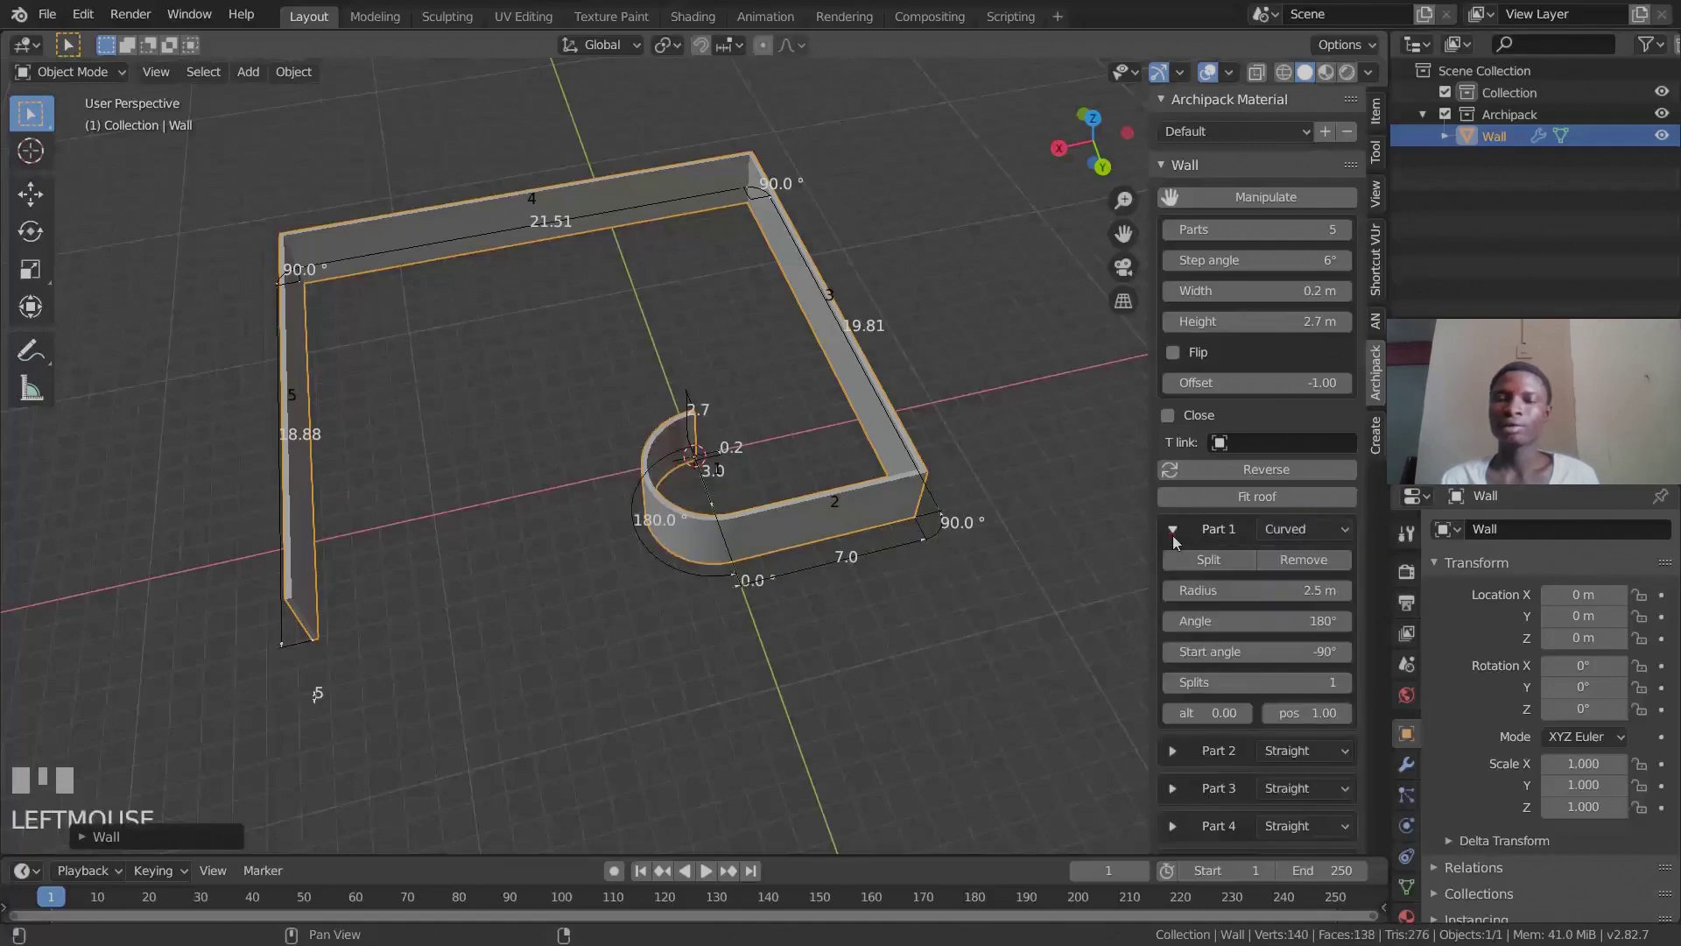
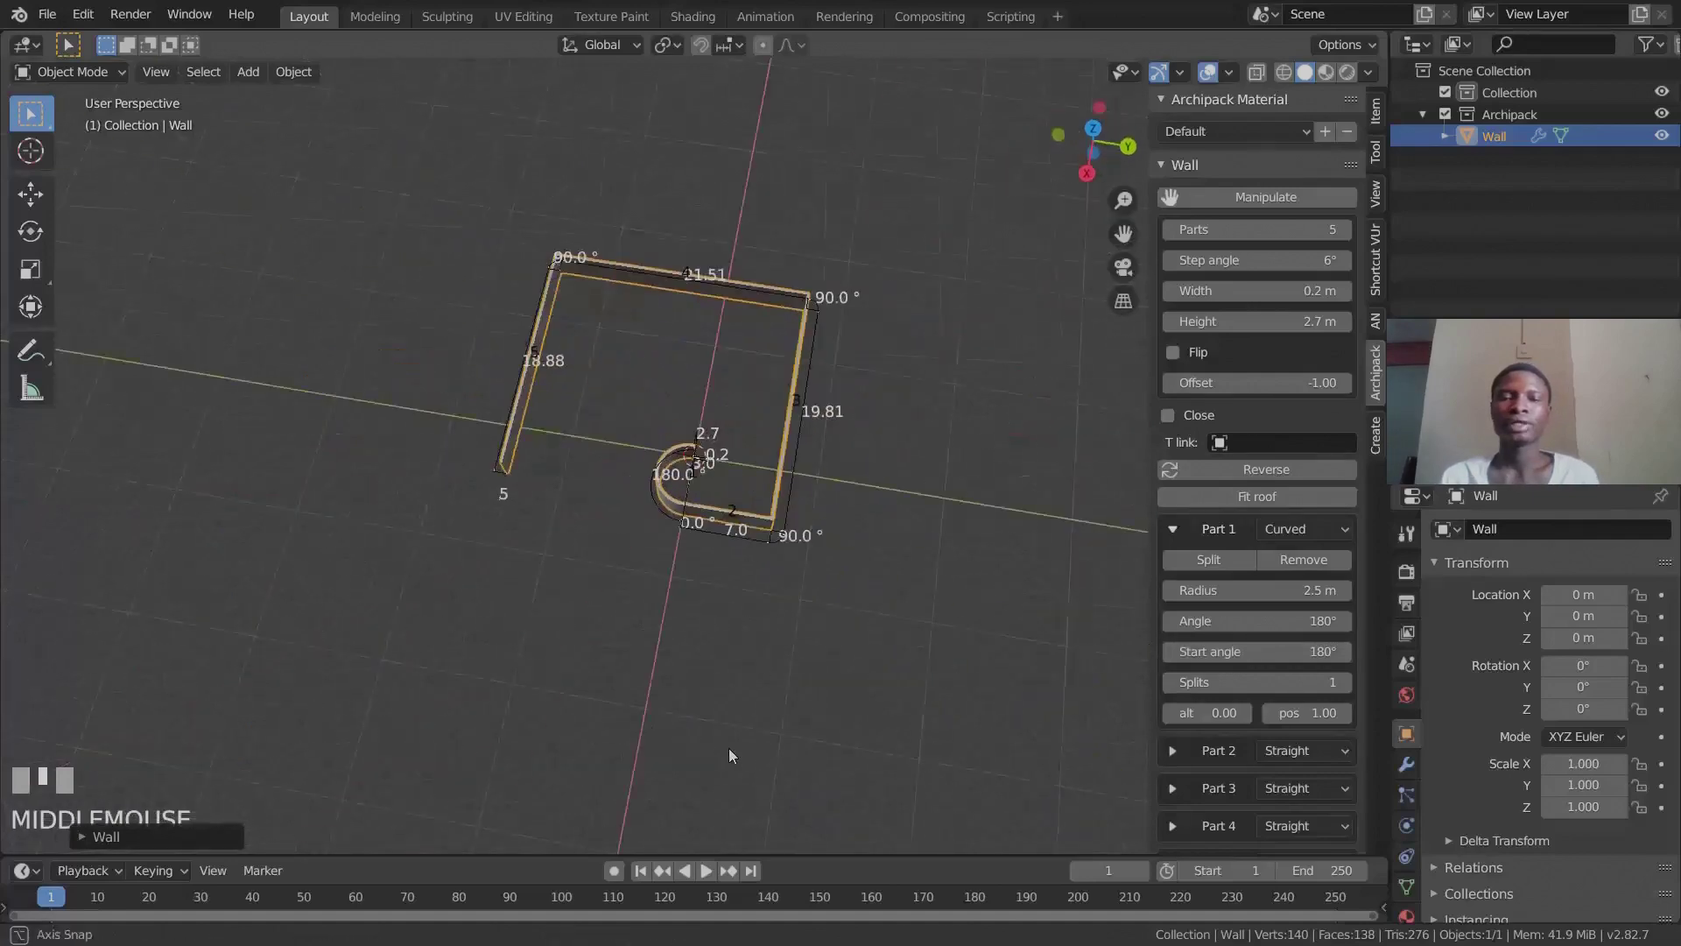
Collapse the Part 1 settings and bring up the Shift+A add menu.
scroll("up", 3)
middle_click(767, 673)
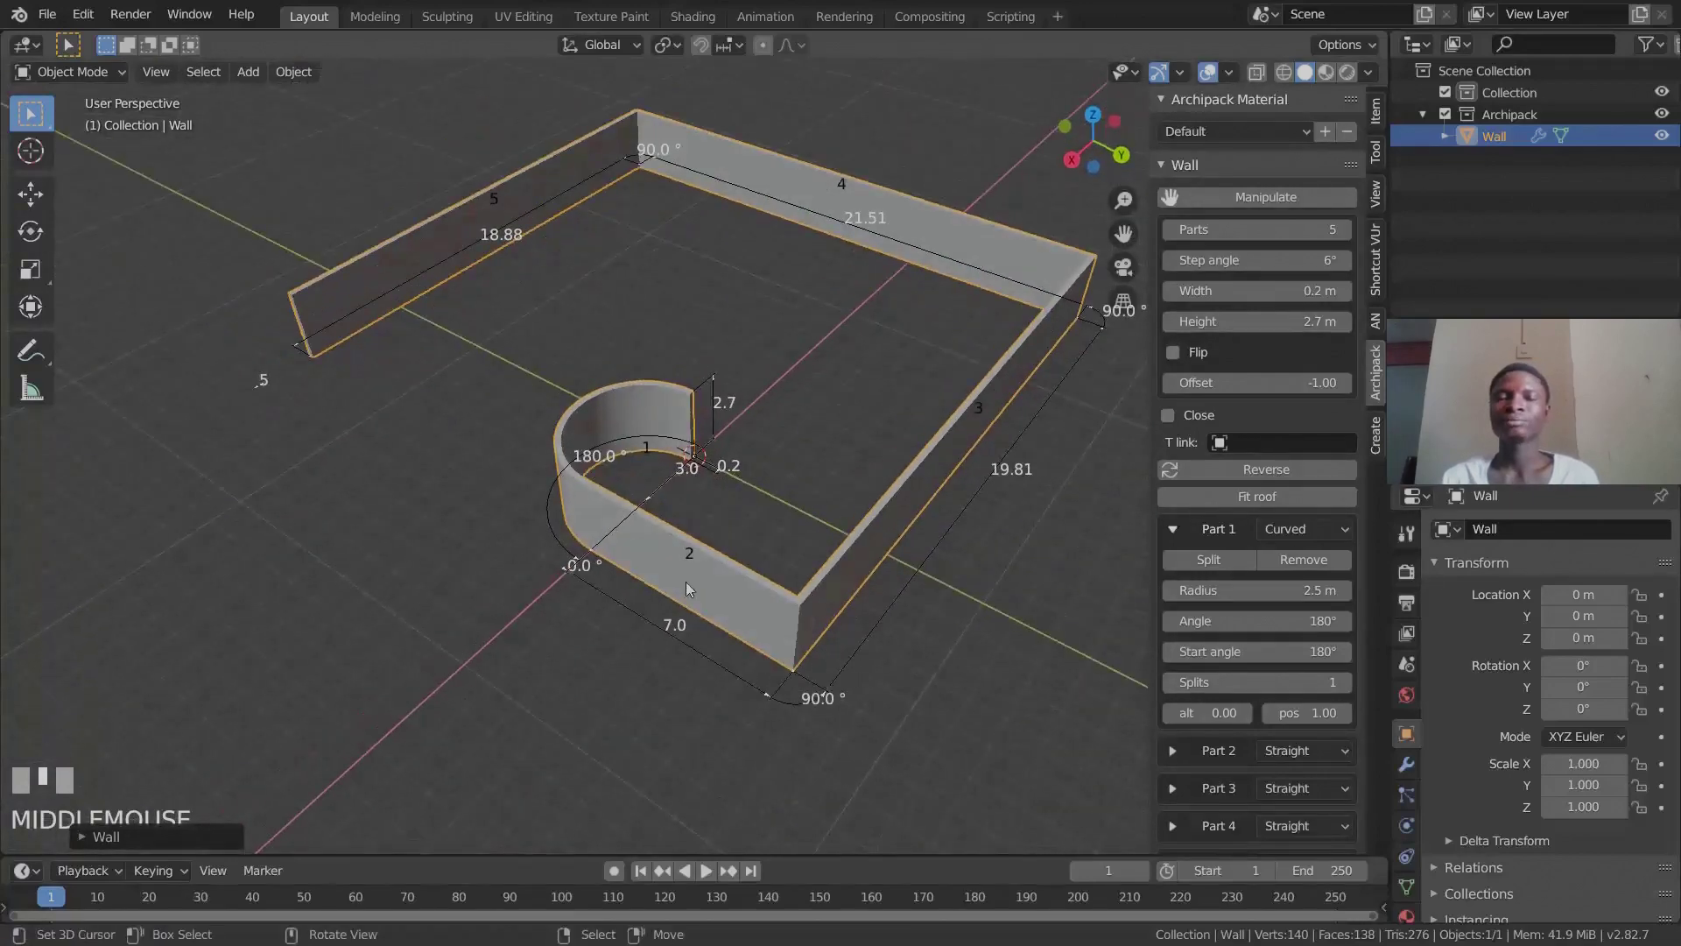
left_click(1188, 542)
middle_click(674, 548)
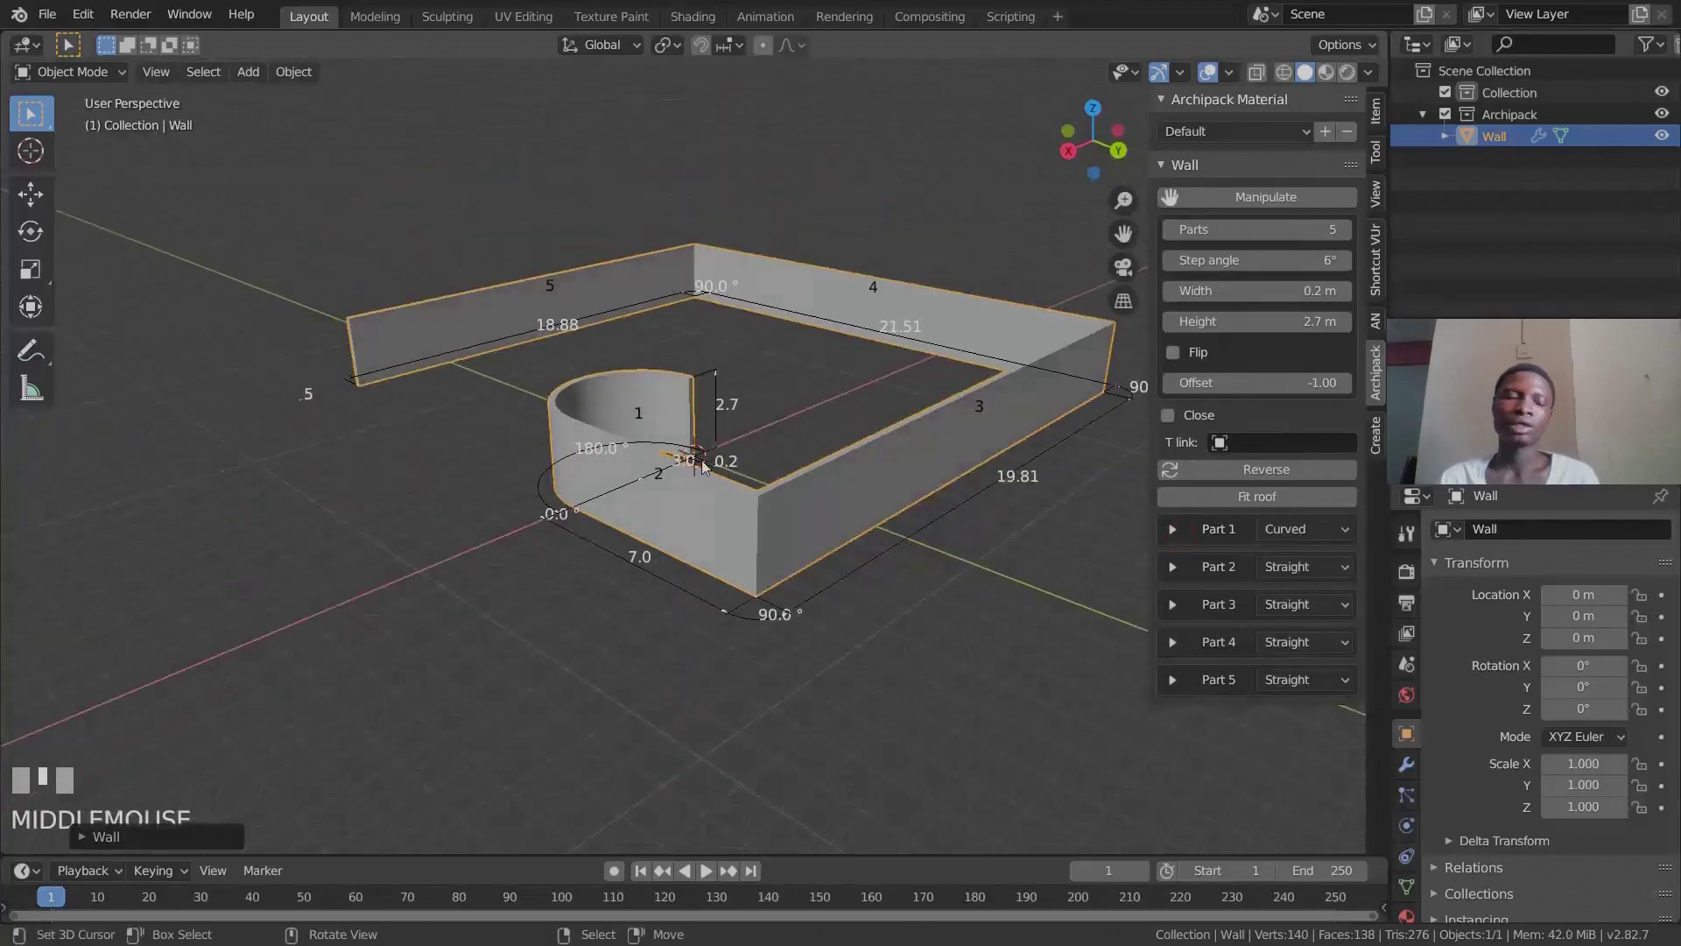
key("shift+a")
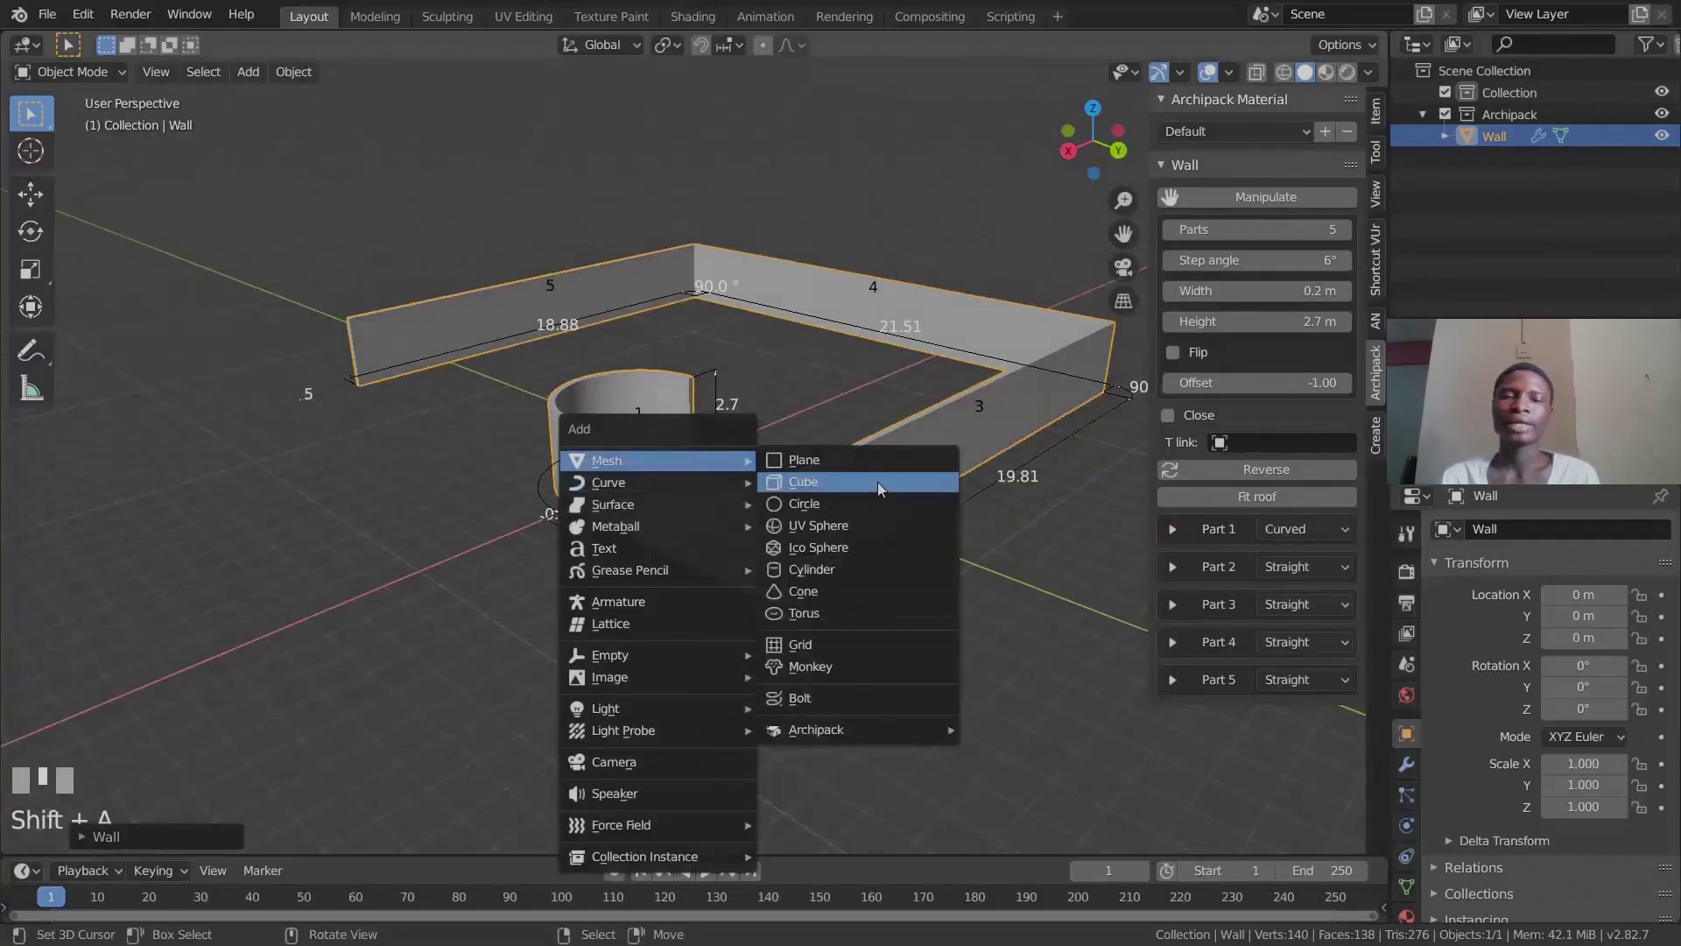
Orbit and zoom around the curved wall to find a spot beyond it.
middle_click(719, 529)
scroll("up", 3)
right_click(727, 570)
scroll("down", 3)
left_click_drag(815, 569, 733, 527)
middle_click(891, 526)
scroll("up", 3)
middle_click(569, 577)
scroll("down", 3)
scroll("up", 3)
middle_click(615, 562)
left_click_drag(1172, 173, 1154, 177)
scroll("down", 3)
middle_click(675, 462)
scroll("up", 3)
middle_click(644, 495)
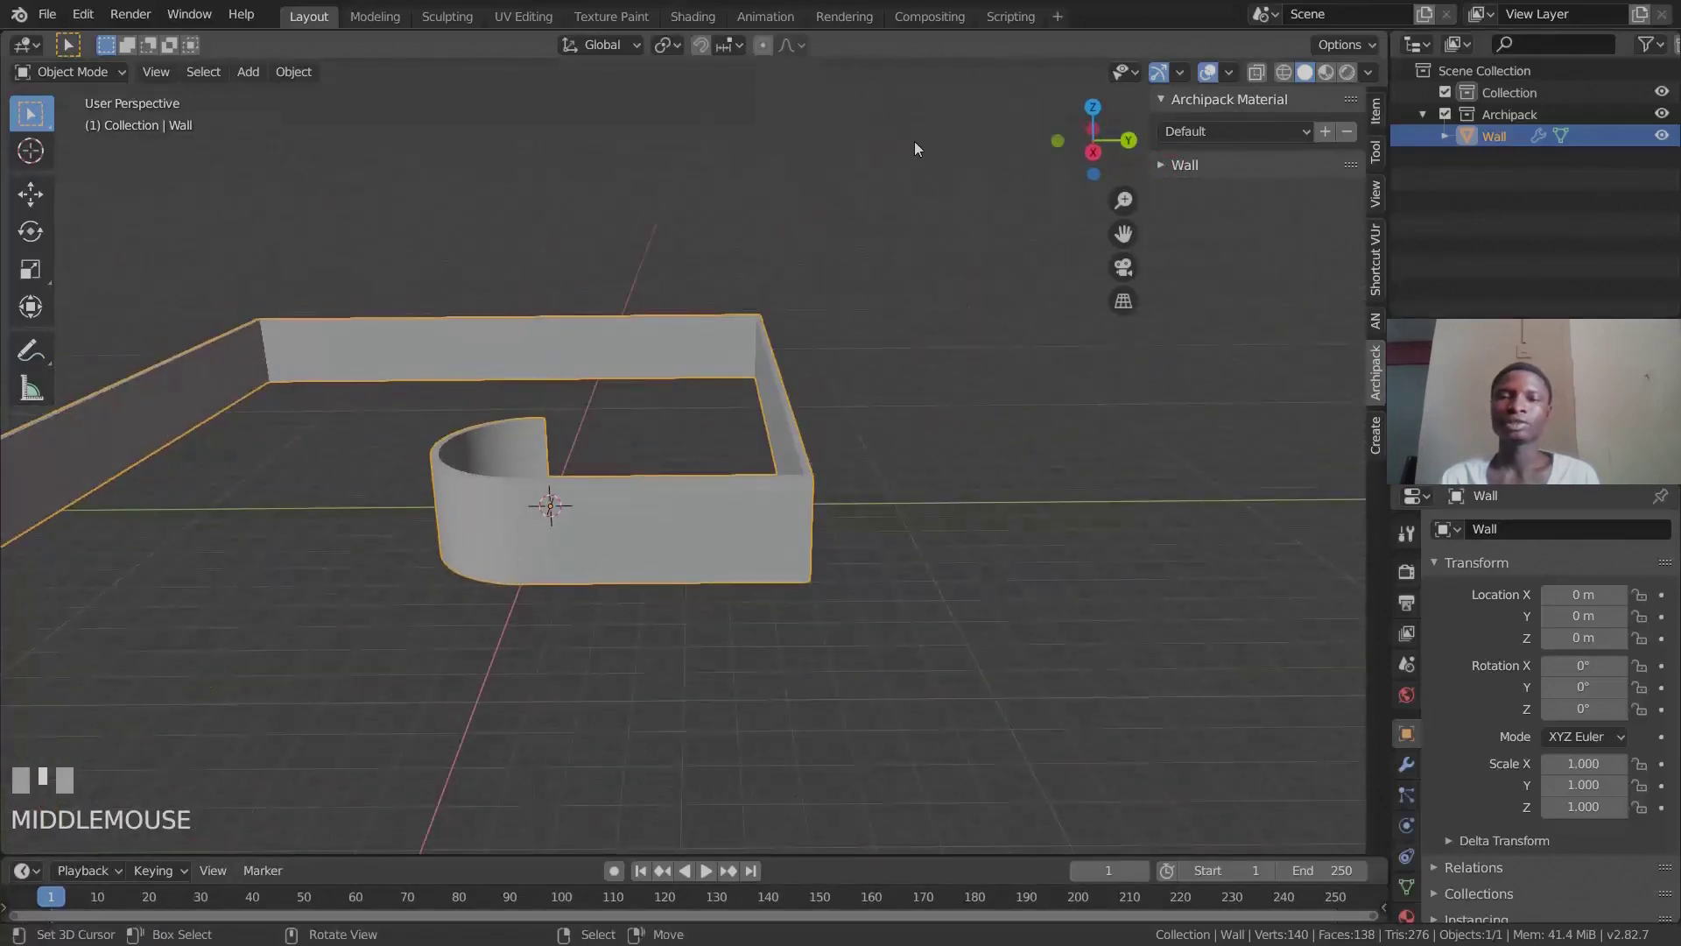
Place the 3D cursor above the wall, ready for the next Archipack object.
left_click(921, 151)
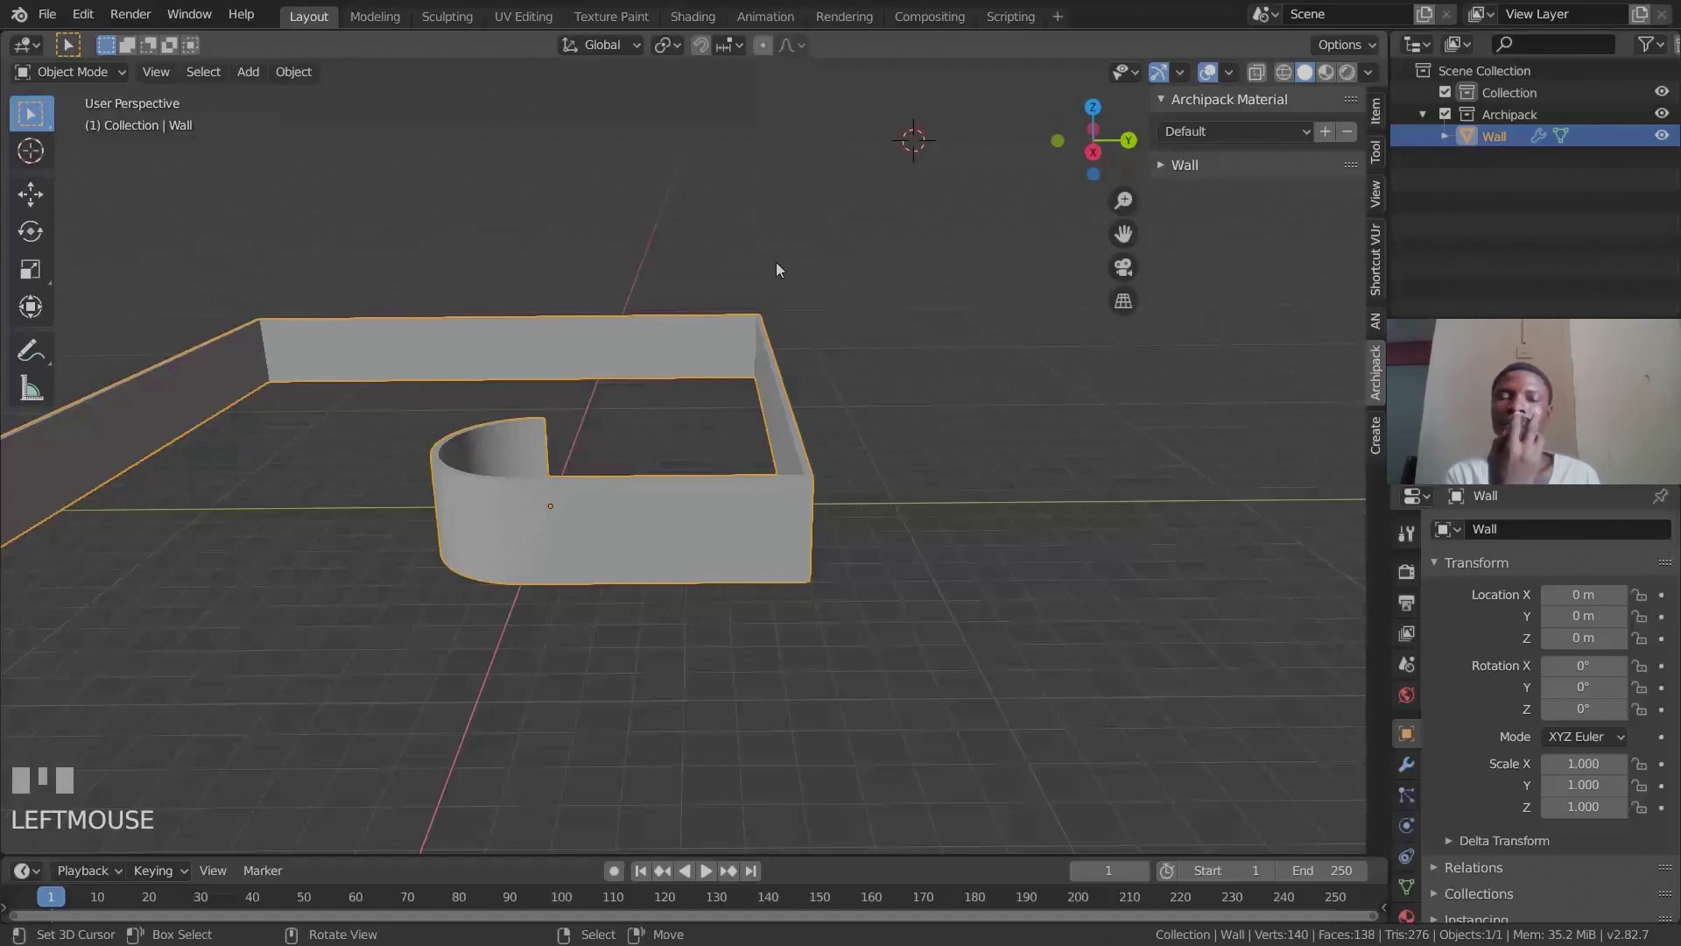
left_click(726, 213)
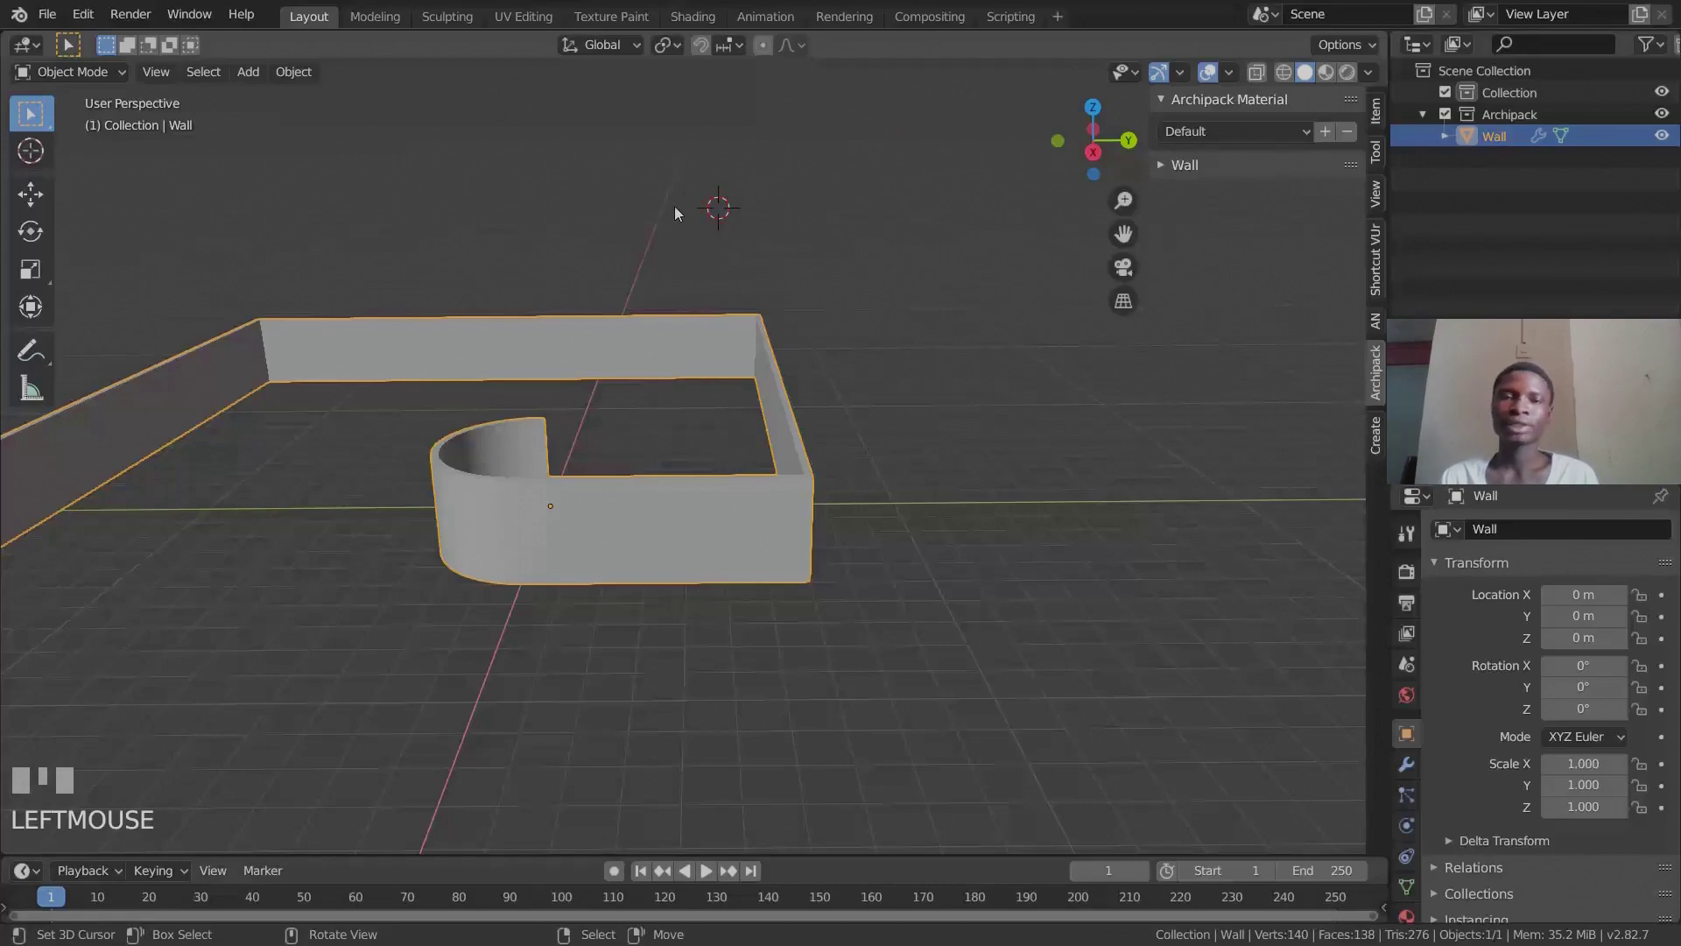
middle_click(754, 314)
scroll("up", 3)
middle_click(777, 378)
Add an Archipack window from the Add Mesh list and inspect it in the viewport.
key("shift+a")
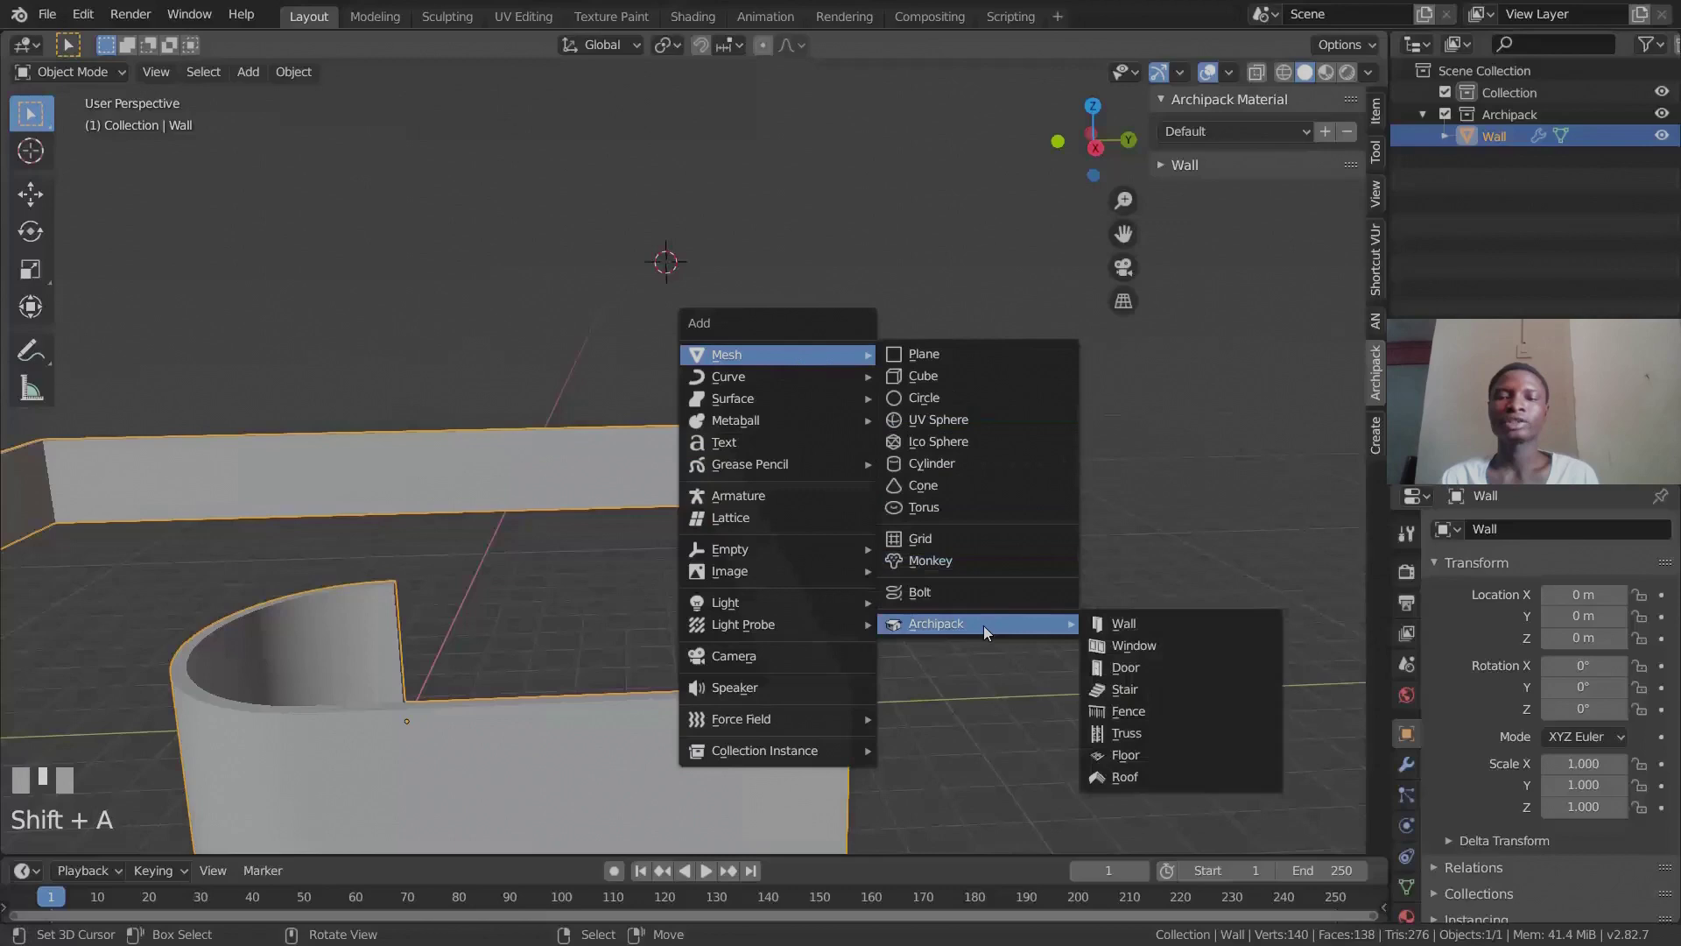
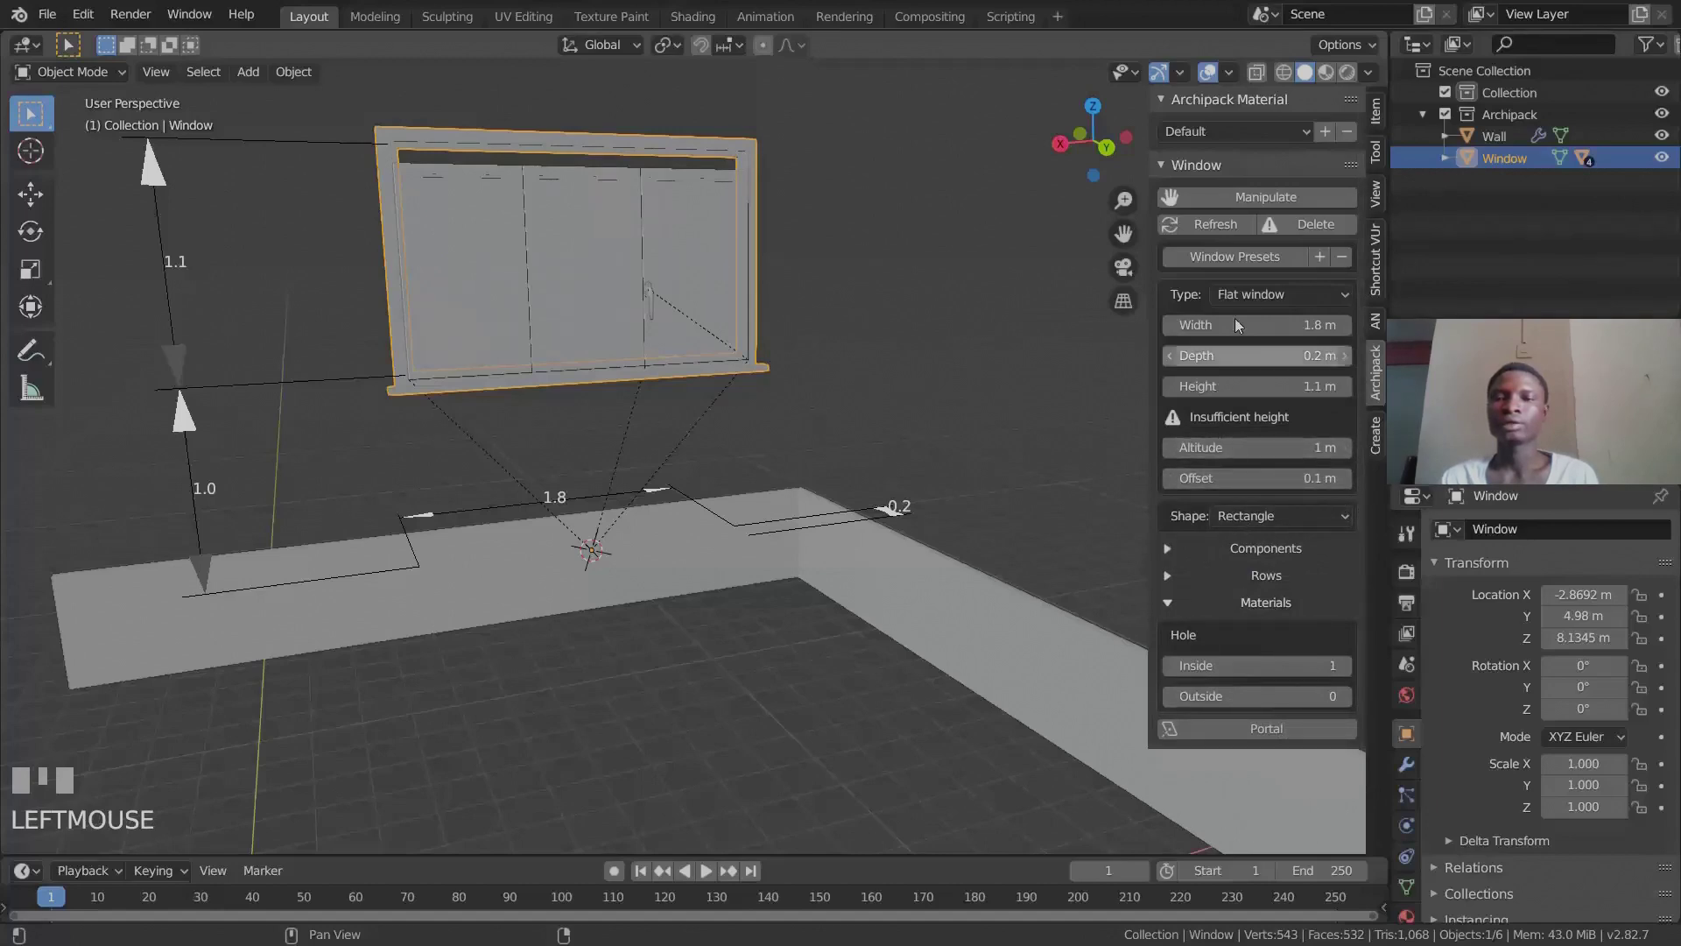
left_click_drag(1260, 293, 691, 485)
middle_click(691, 485)
left_click_drag(1285, 295, 670, 387)
middle_click(670, 387)
scroll("down", 3)
middle_click(611, 337)
scroll("down", 3)
Select all six objects in the scene and delete them, leaving it empty.
key("a")
middle_click(555, 411)
scroll("up", 3)
key("shift+a")
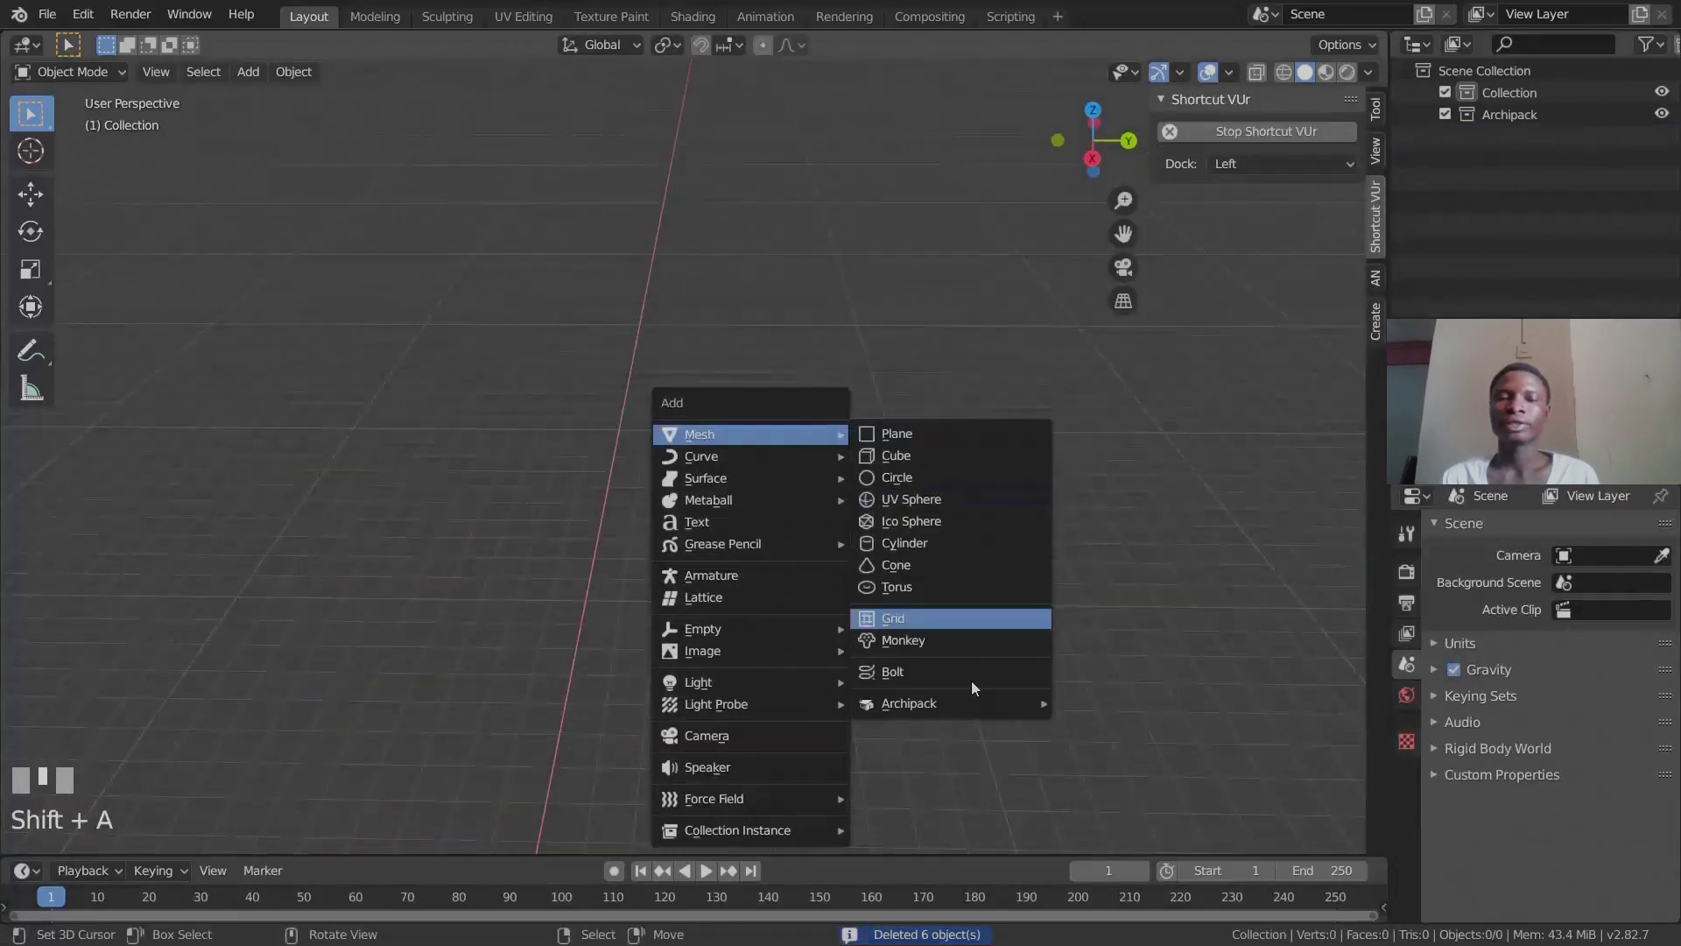
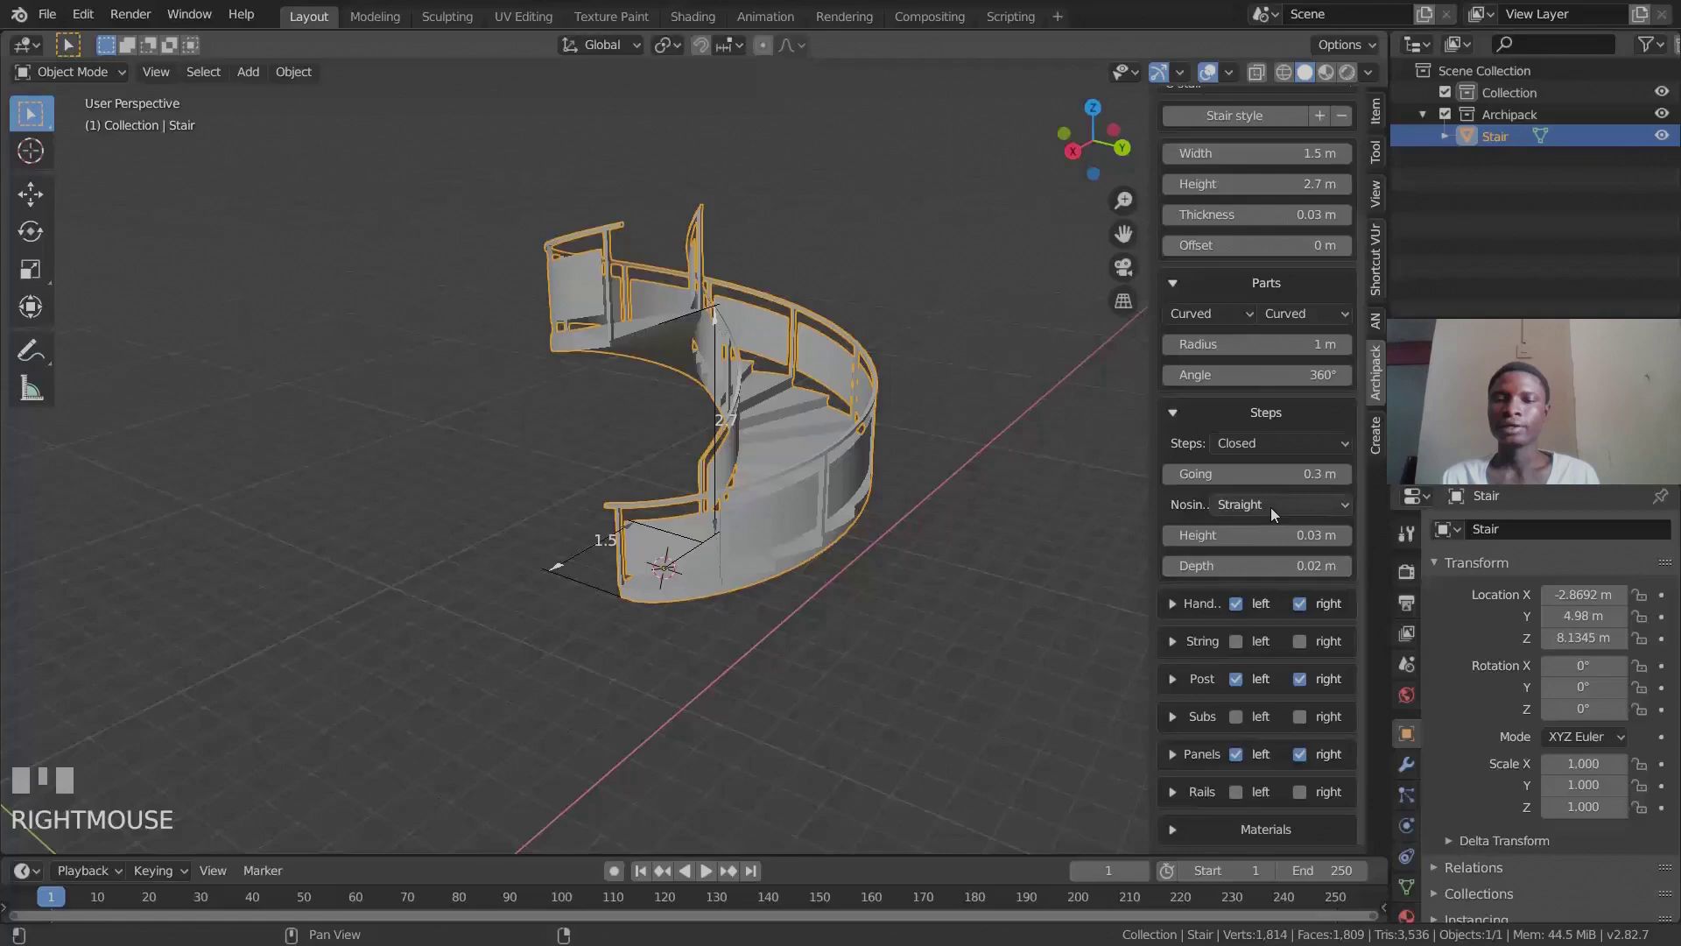
Orbit and zoom around the curved Archipack stair to inspect its handrails, posts and panels.
left_click_drag(1278, 518, 571, 642)
middle_click(571, 642)
left_click_drag(1254, 463, 659, 464)
middle_click(659, 465)
left_click_drag(1176, 606, 1261, 644)
scroll("down", 3)
scroll("up", 3)
scroll("down", 3)
scroll("up", 3)
middle_click(882, 565)
scroll("down", 3)
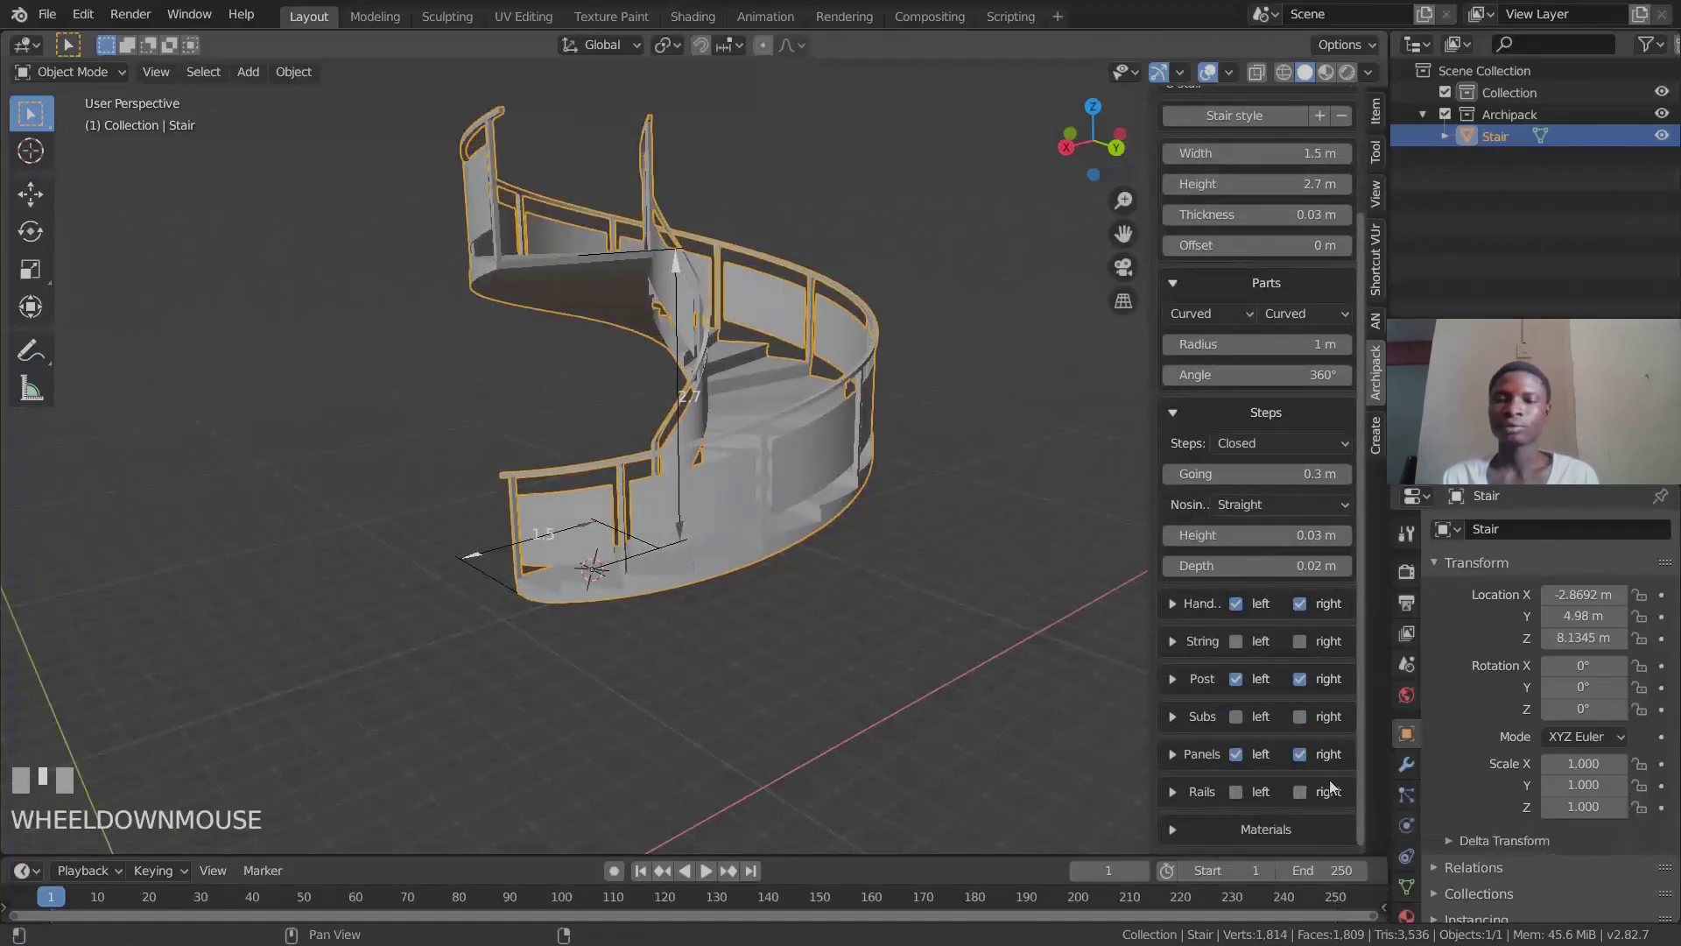
middle_click(875, 466)
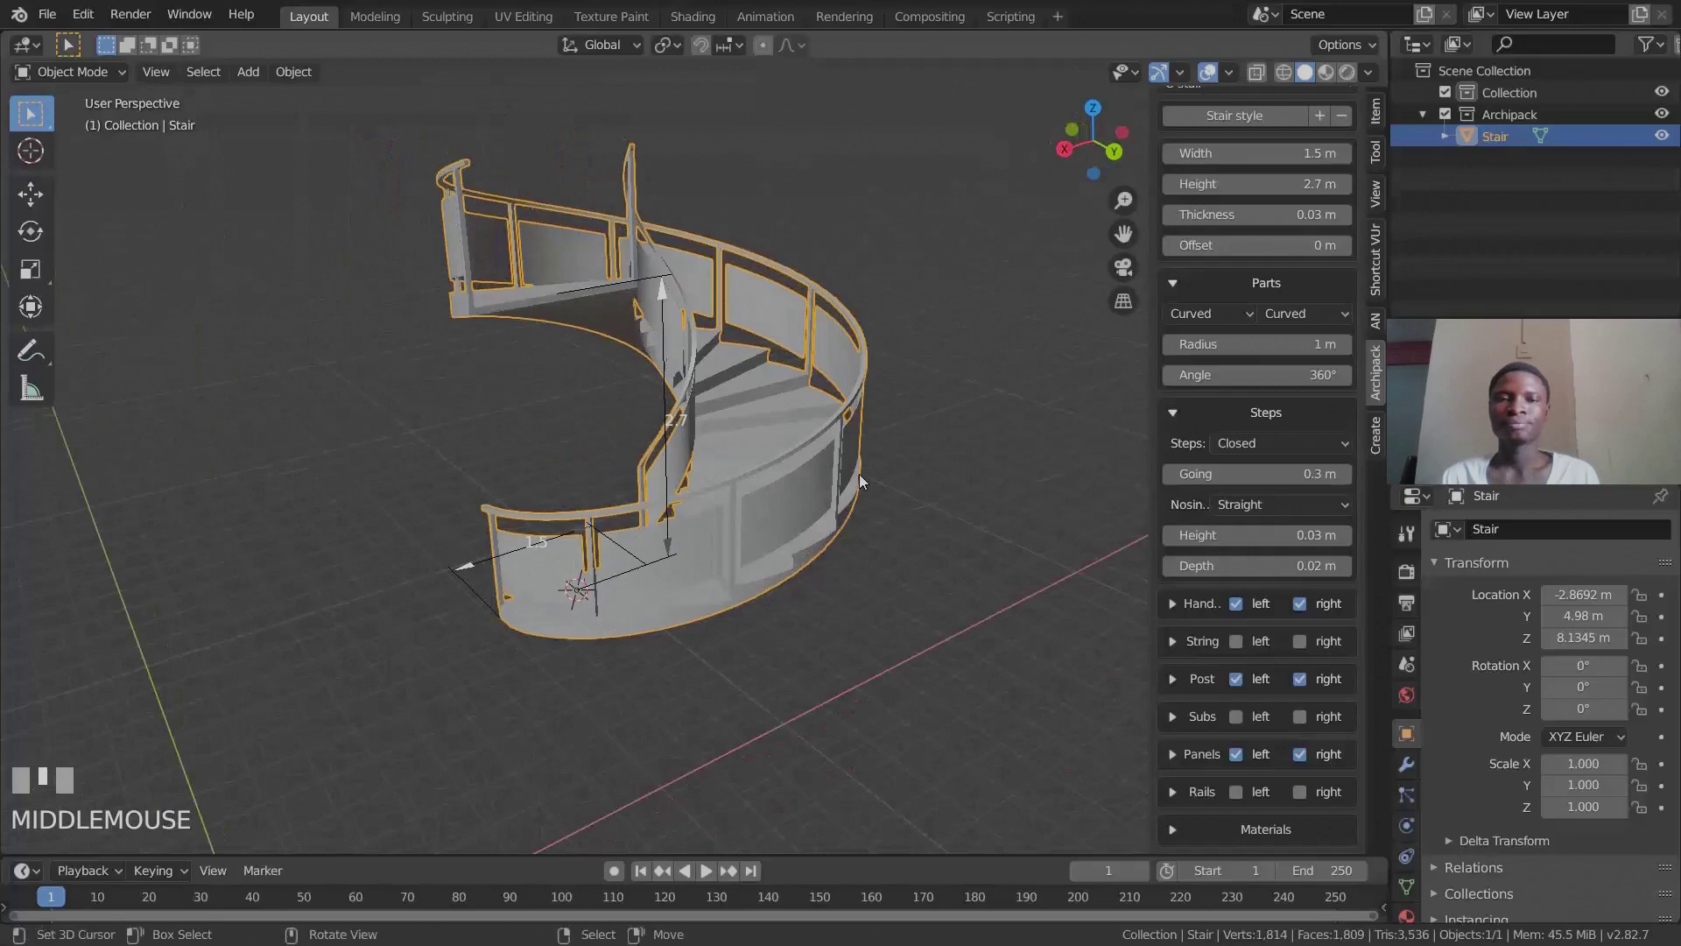
key("shift+a")
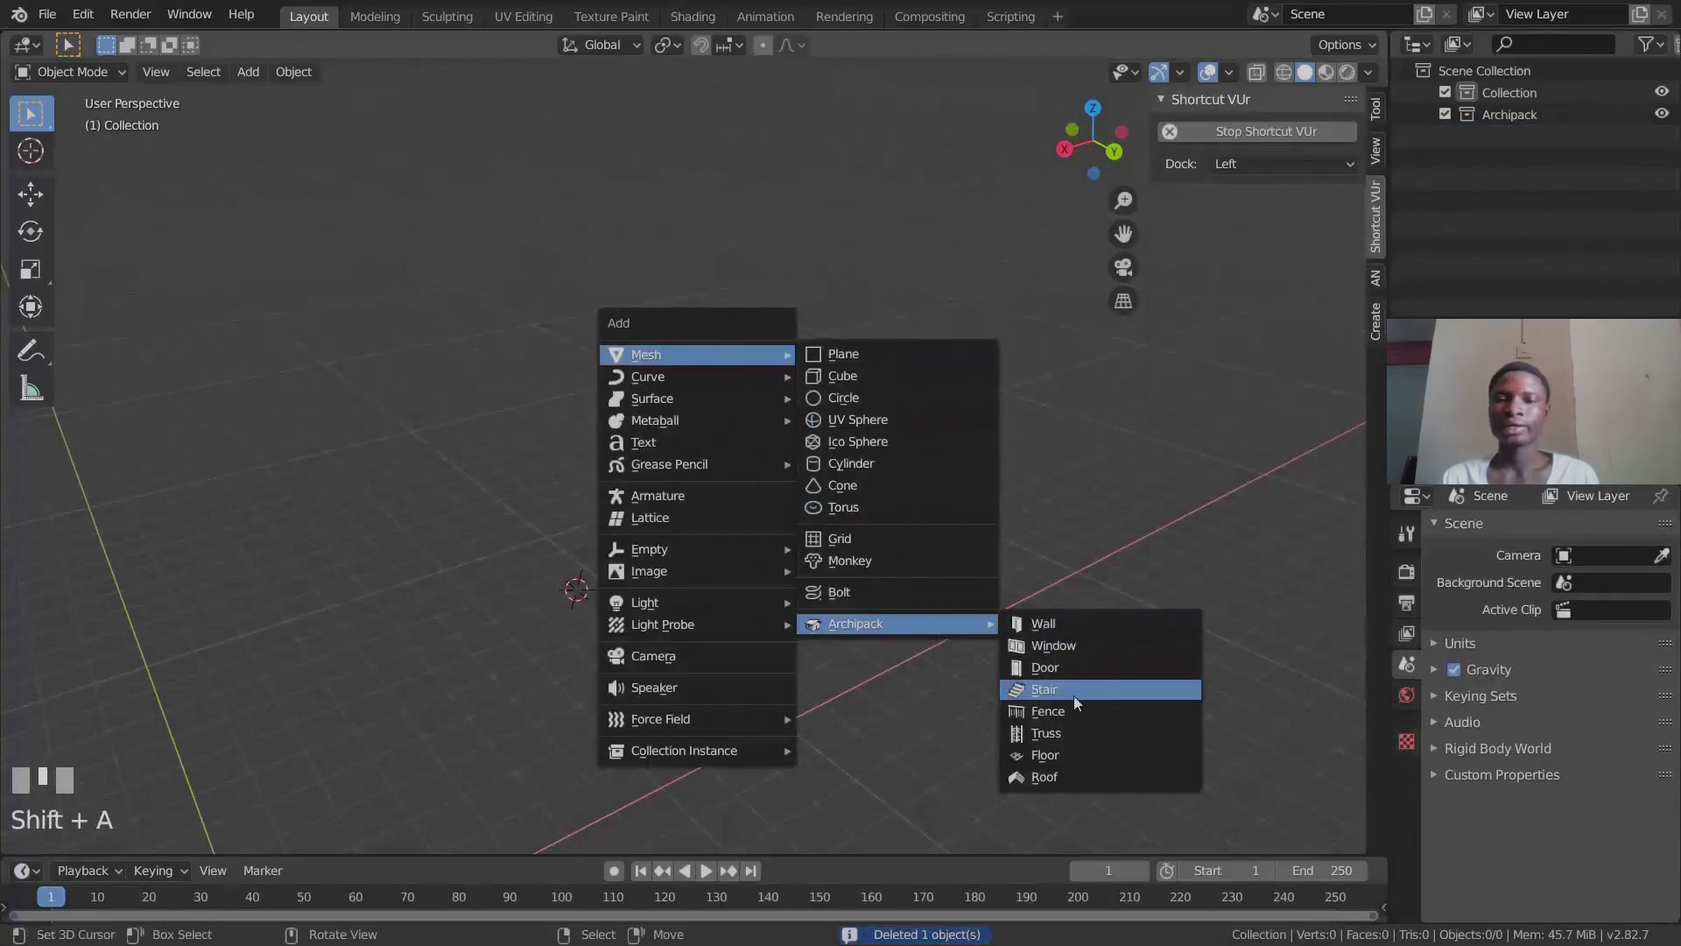
left_click(776, 213)
middle_click(541, 415)
scroll("up", 3)
key("shift+a")
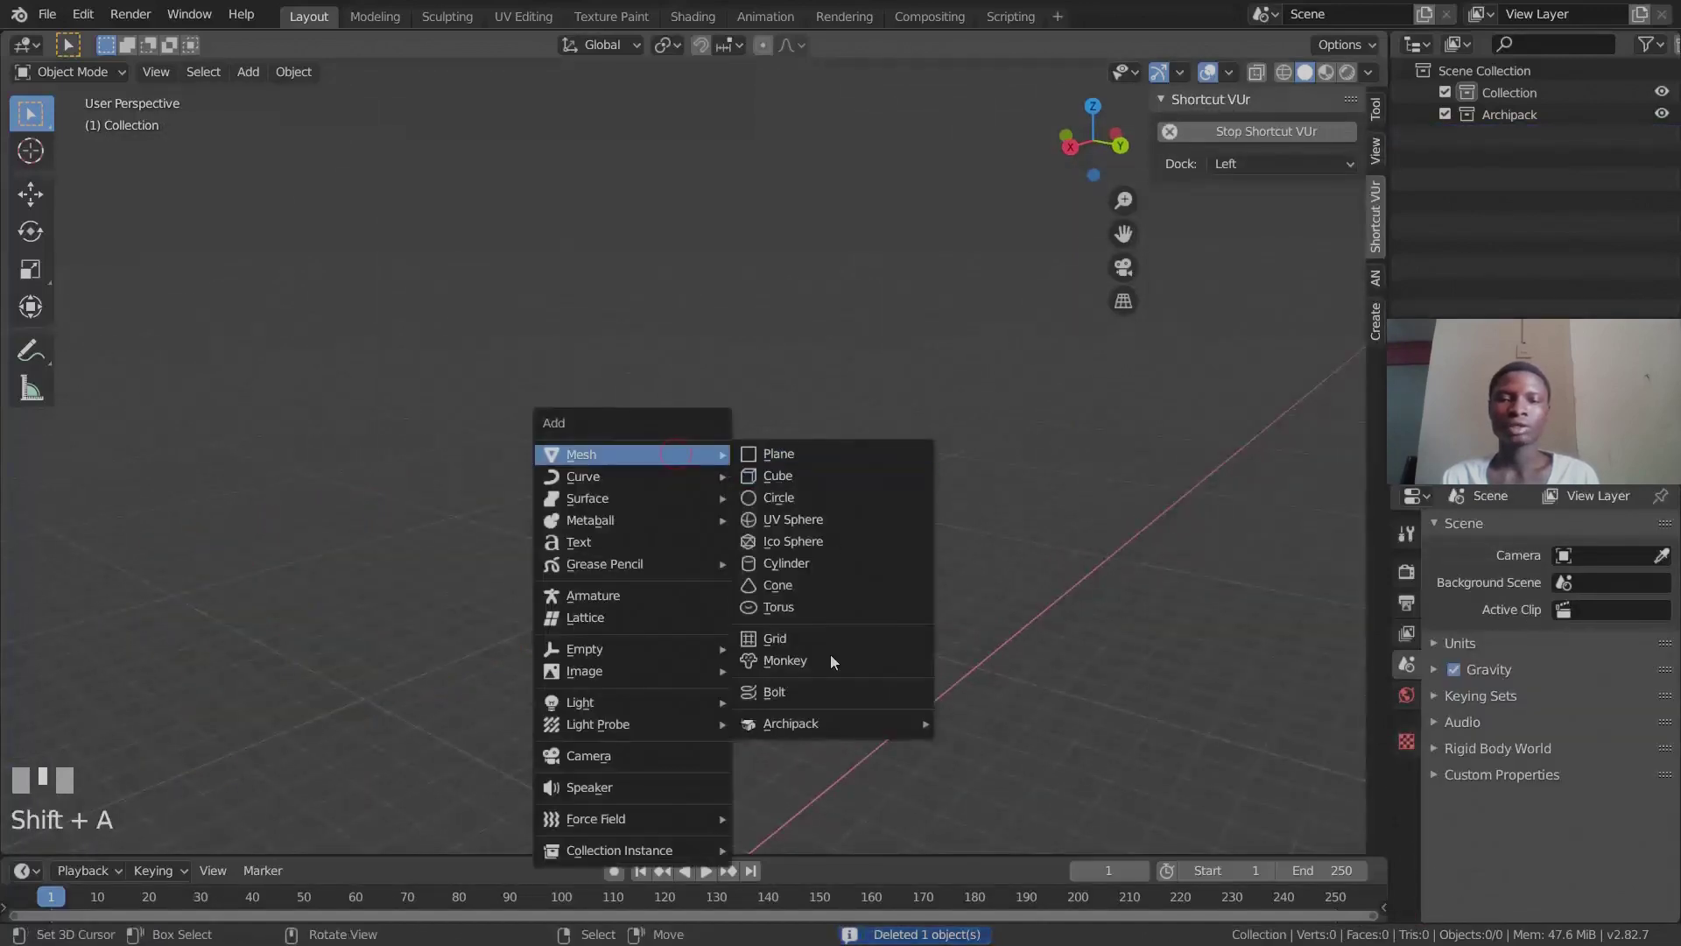
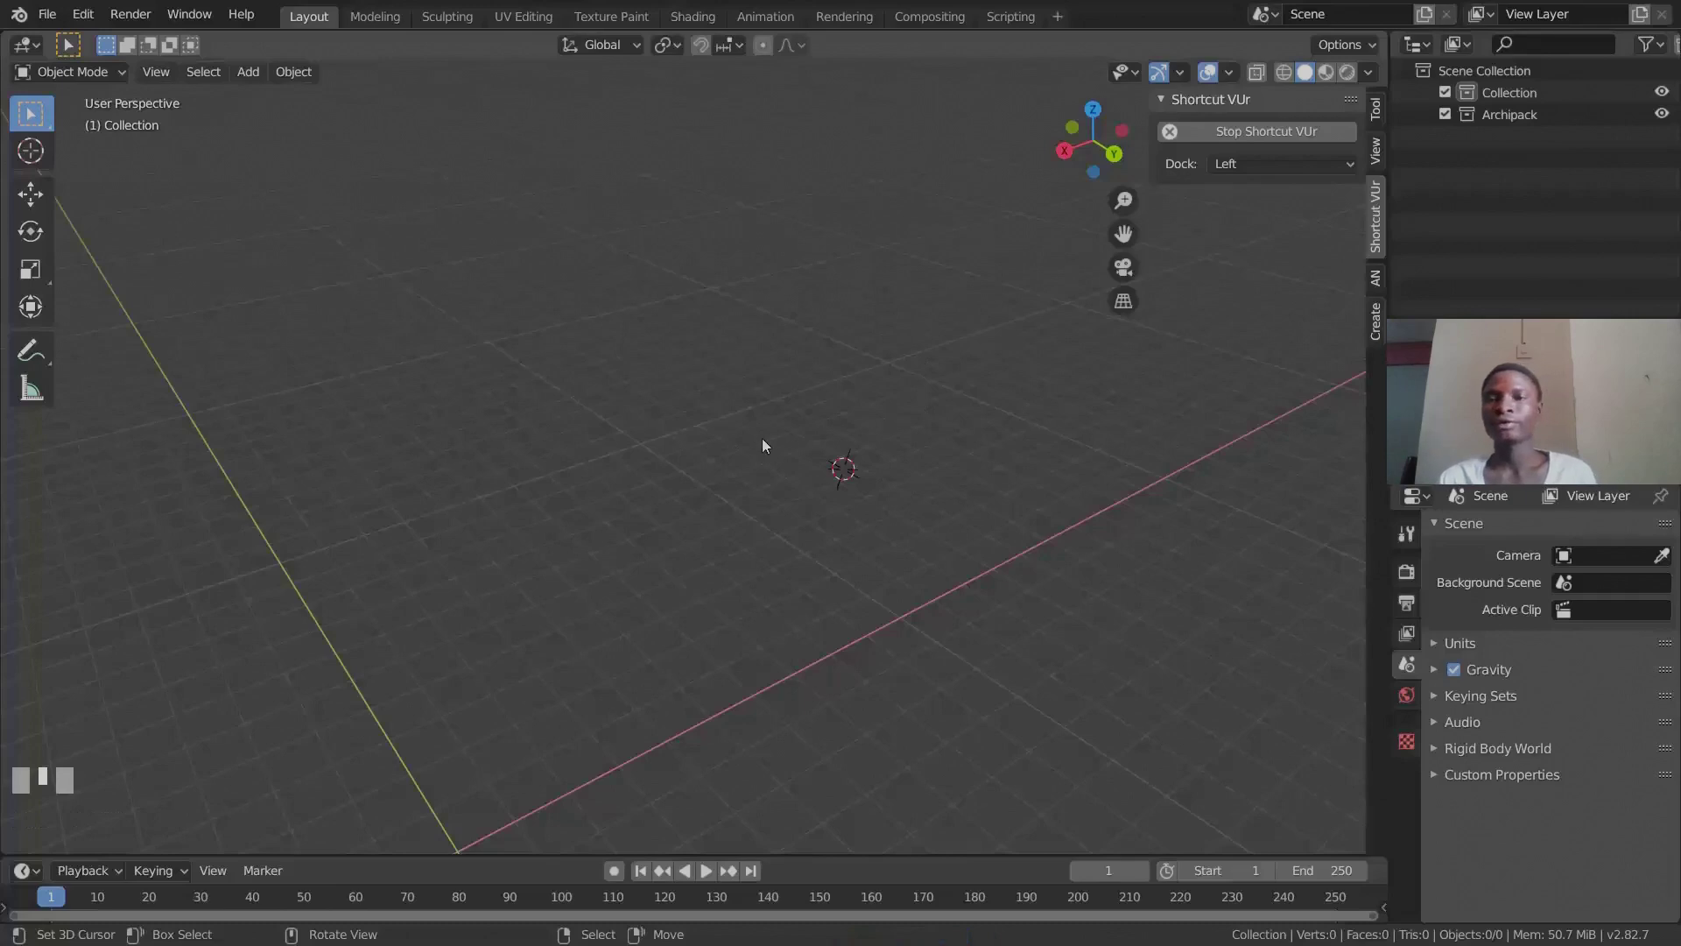
middle_click(816, 449)
scroll("down", 3)
middle_click(725, 472)
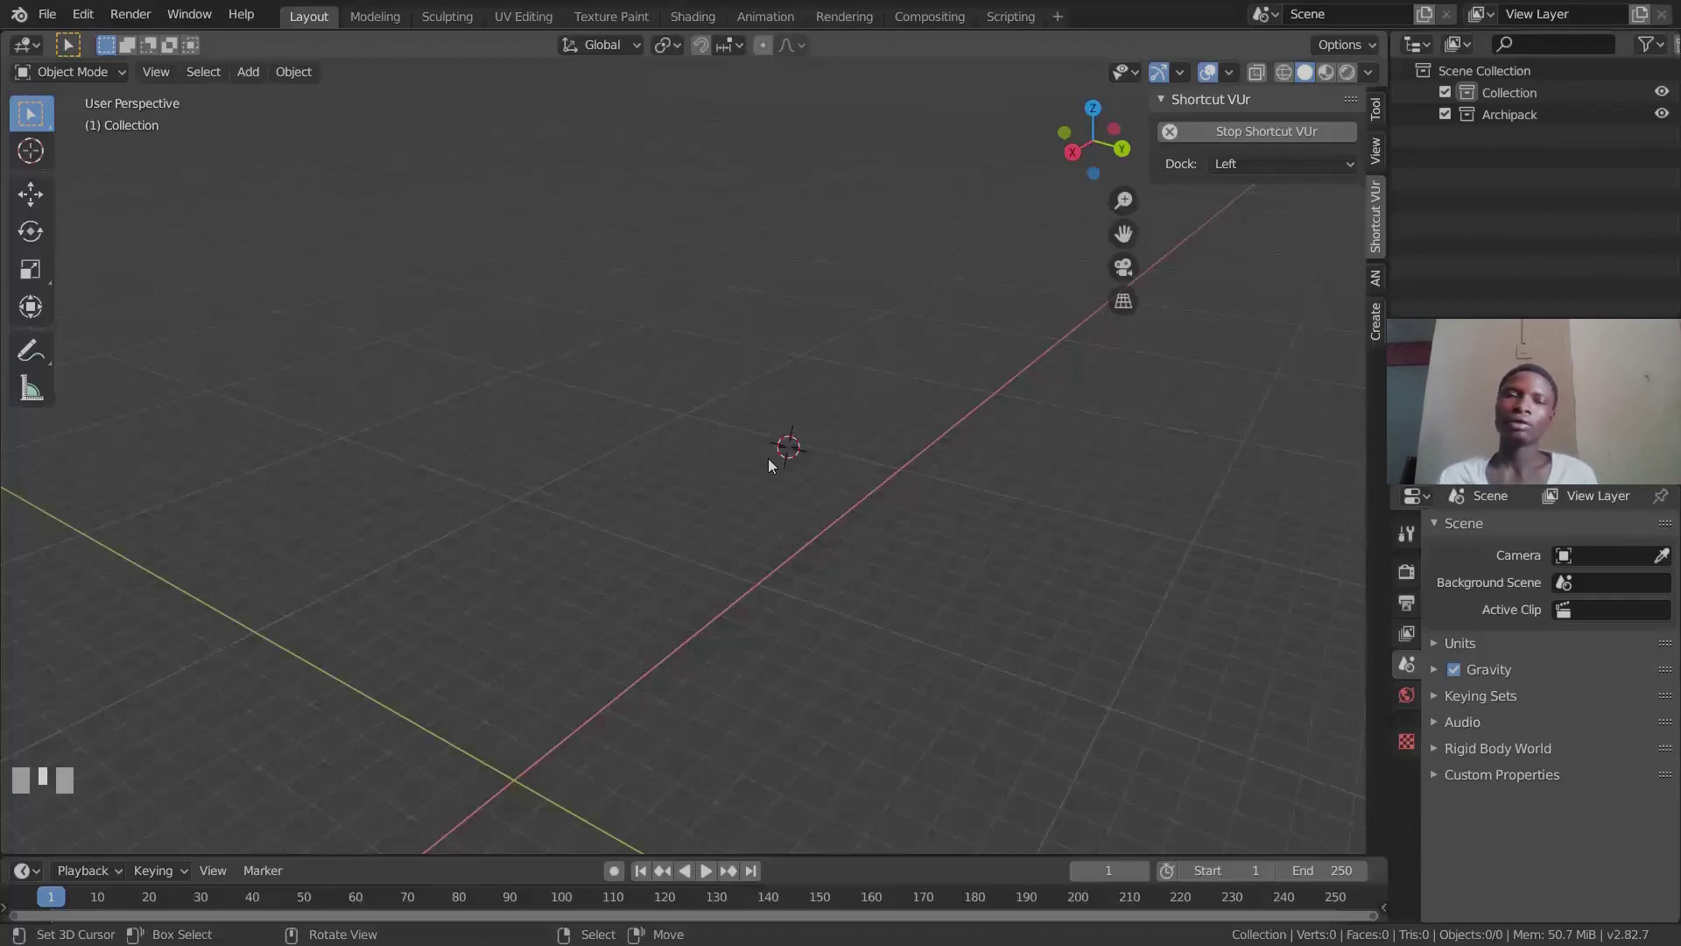
middle_click(811, 470)
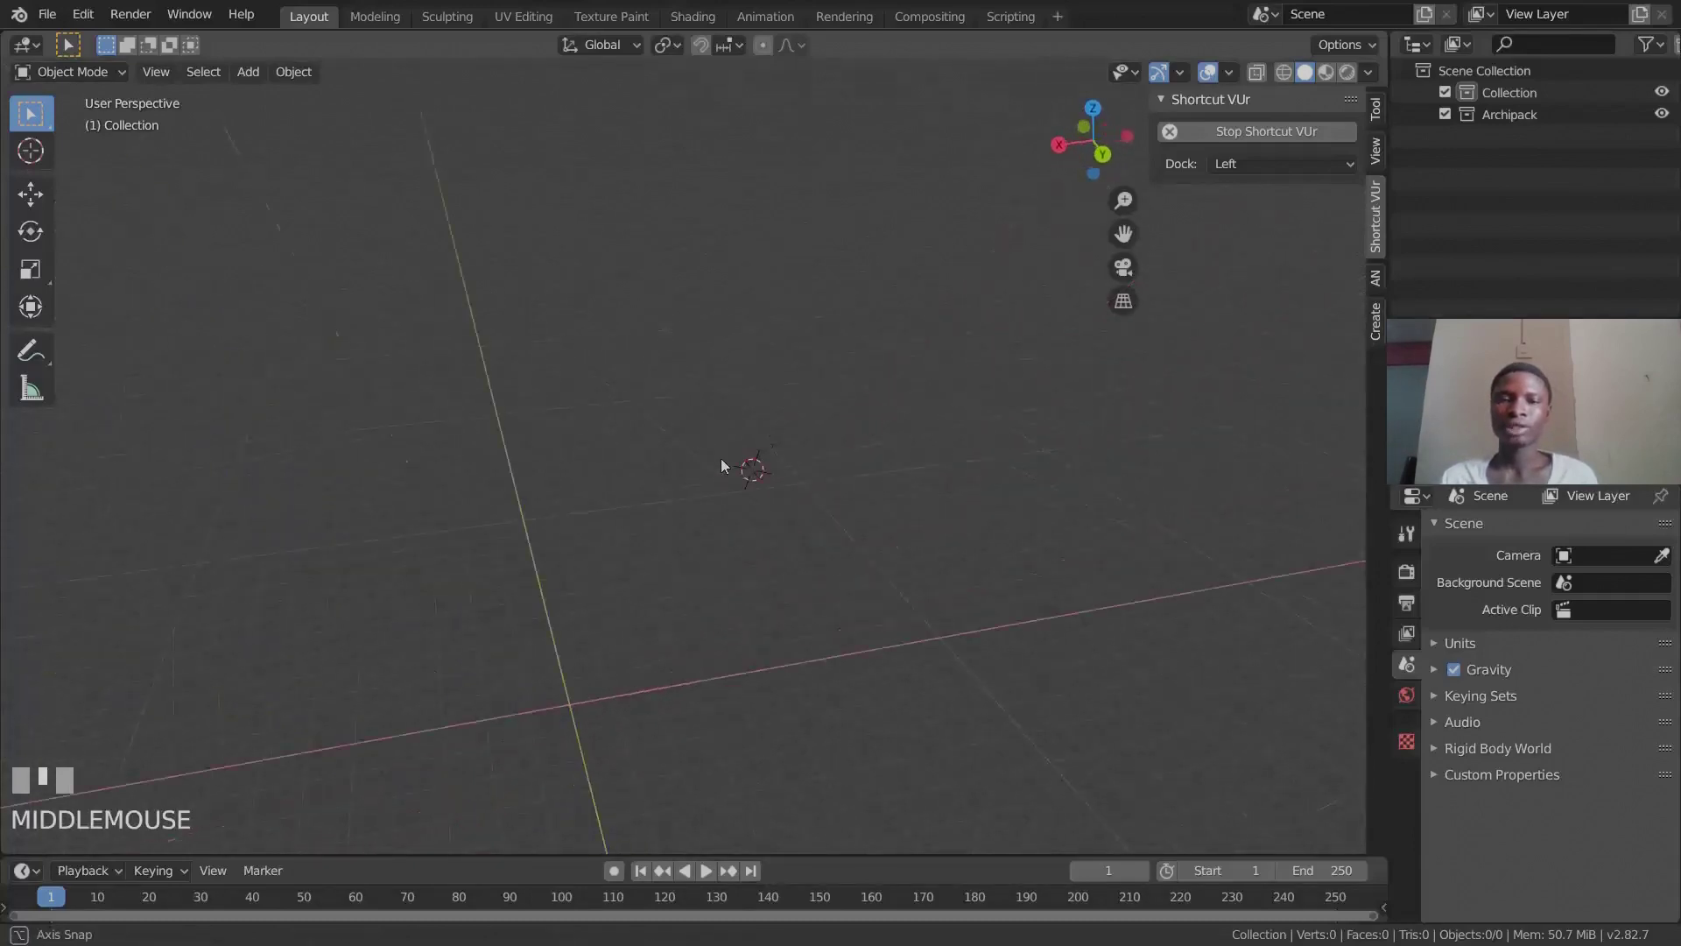
scroll("down", 3)
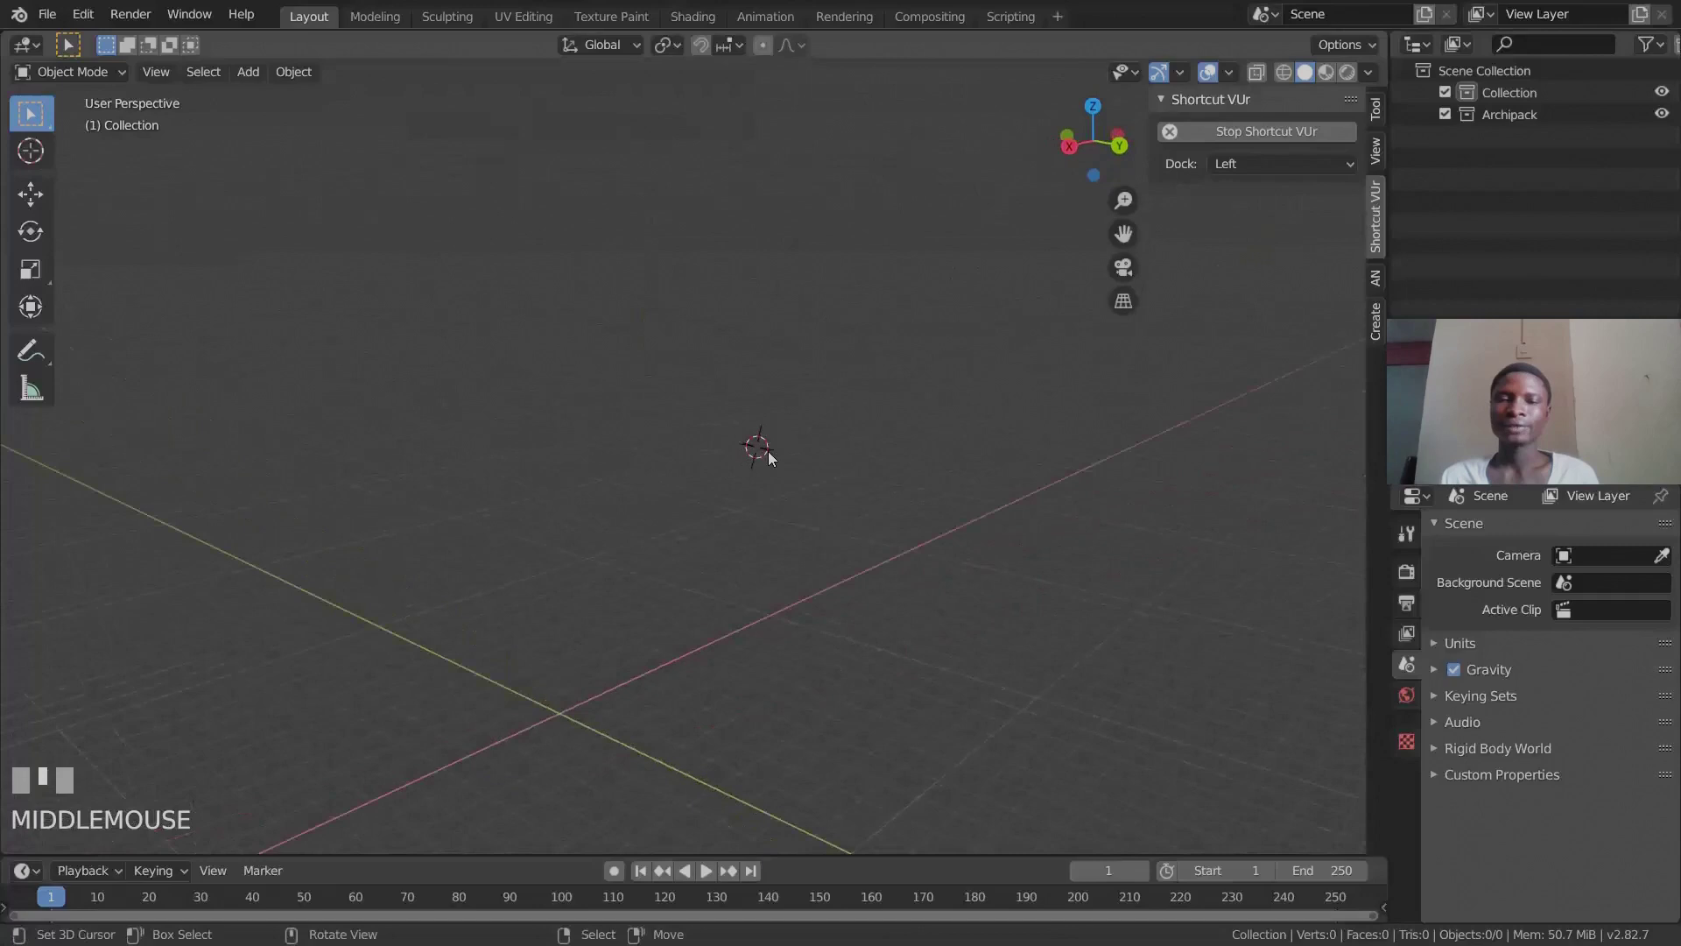
scroll("up", 3)
scroll("up", 3)
scroll("up", 3)
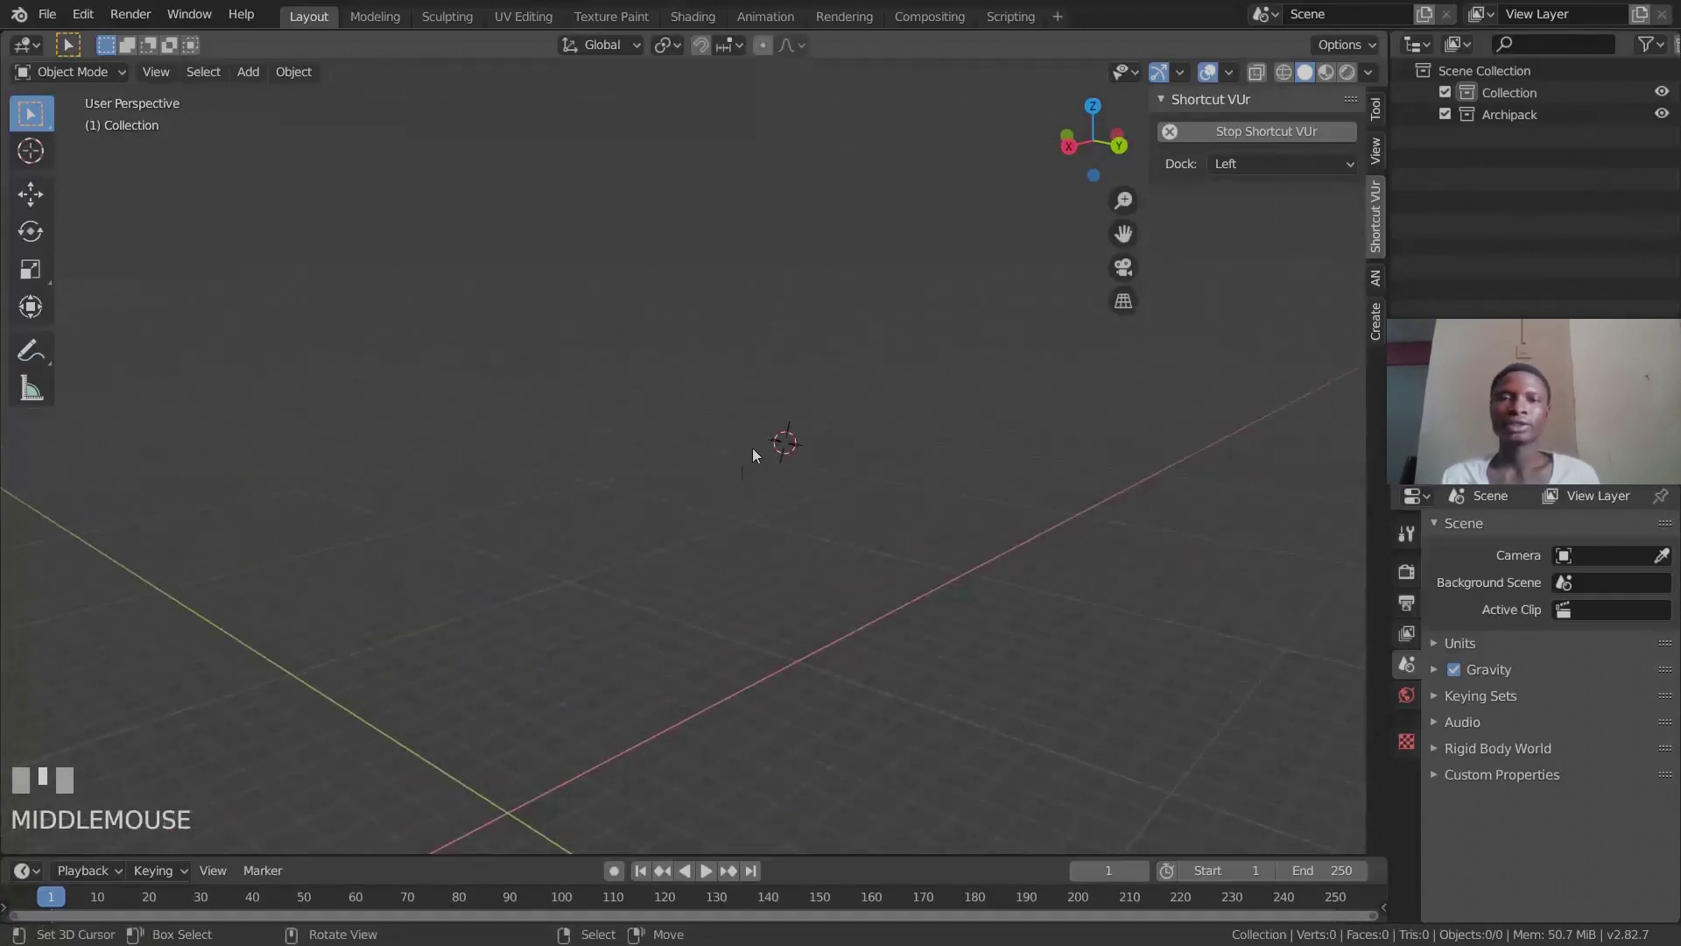